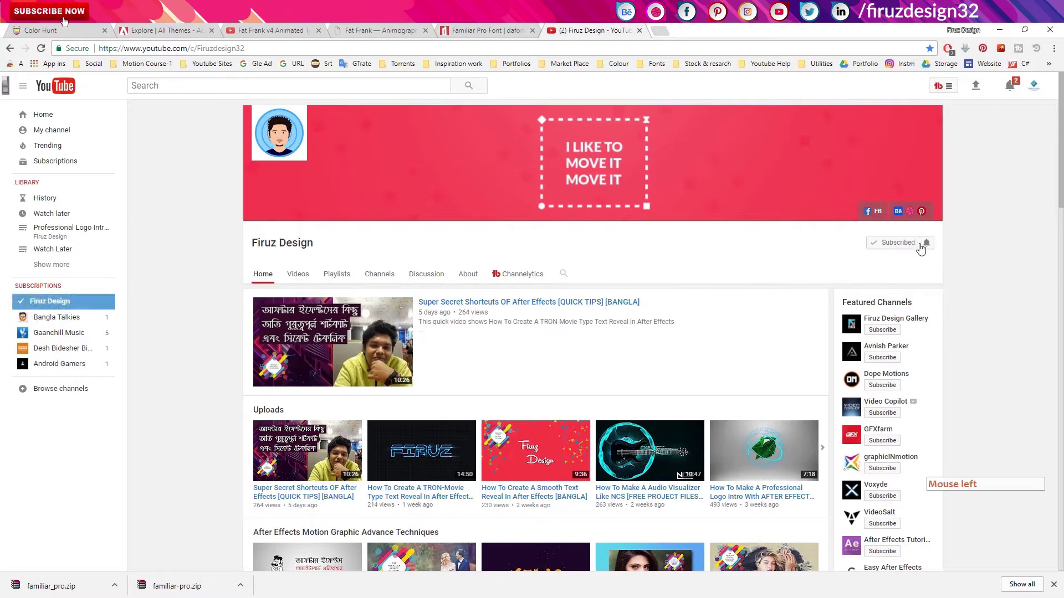
# Turn on all notifications for the subscribed Firuz Design channel on YouTube
pyautogui.click(66, 22)
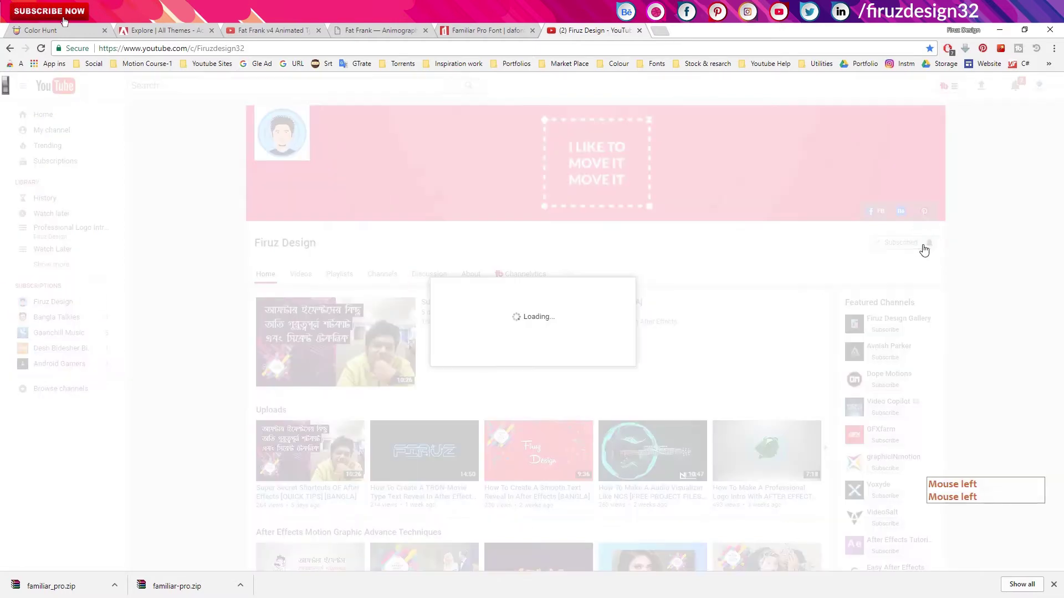
pyautogui.click(459, 300)
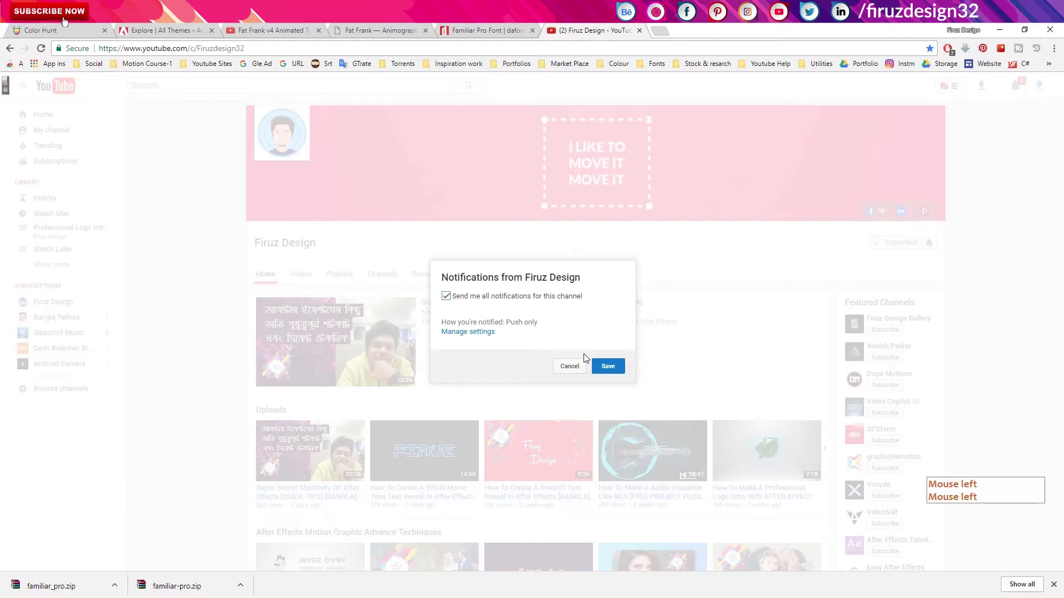
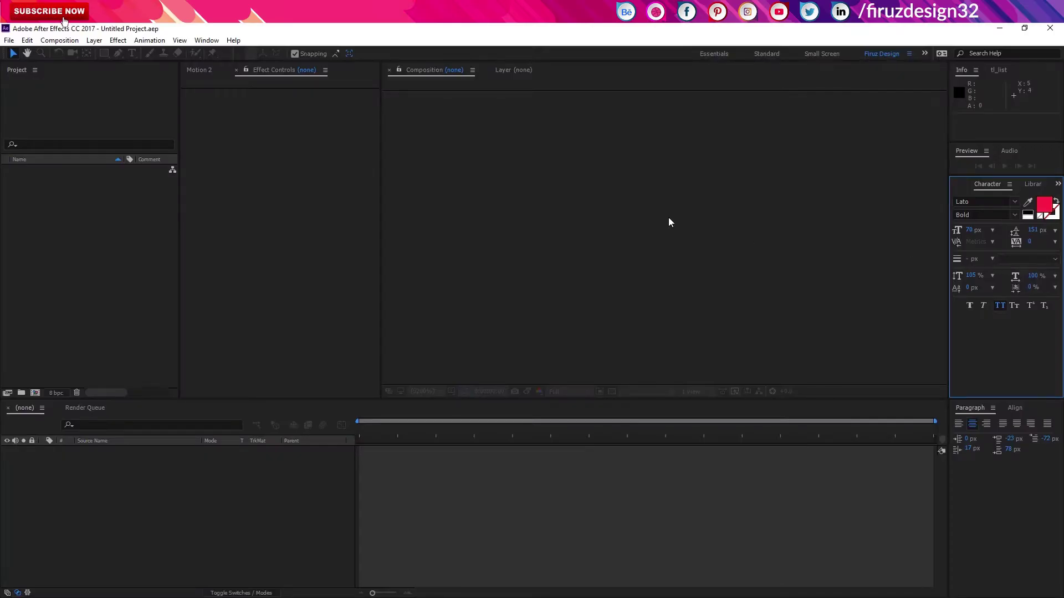
# Import the colour palette image Screenshot_1.png into the project
pyautogui.doubleClick(62, 243)
pyautogui.click(141, 115)
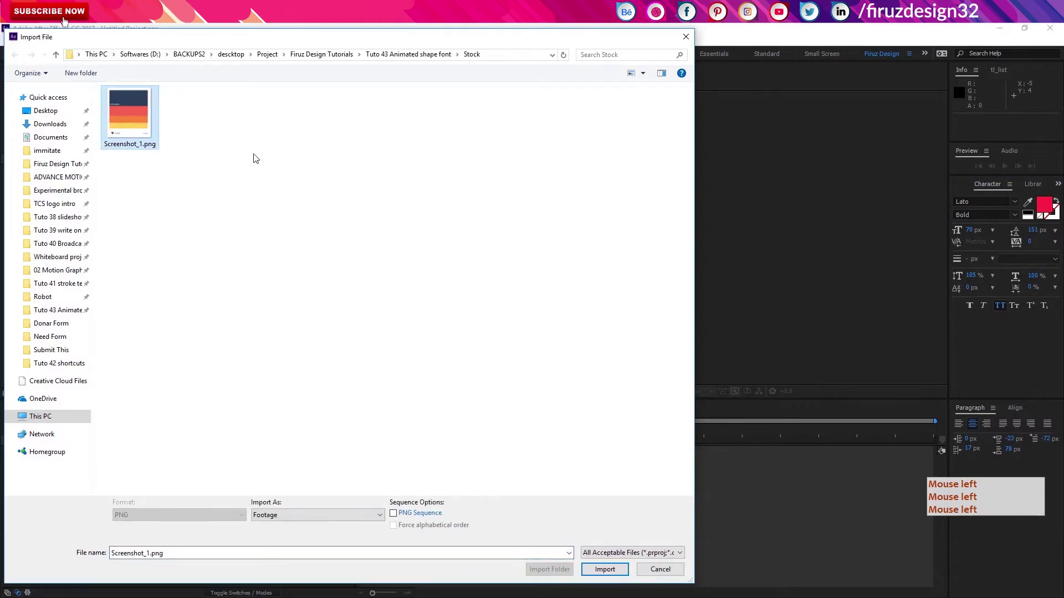
pyautogui.press('Return')
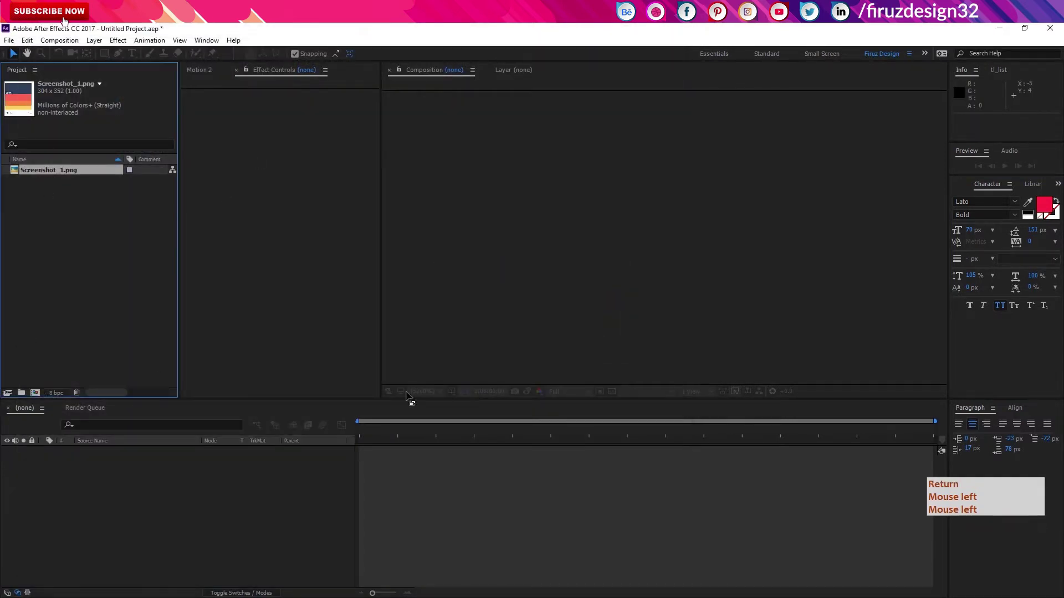
pyautogui.press('Return')
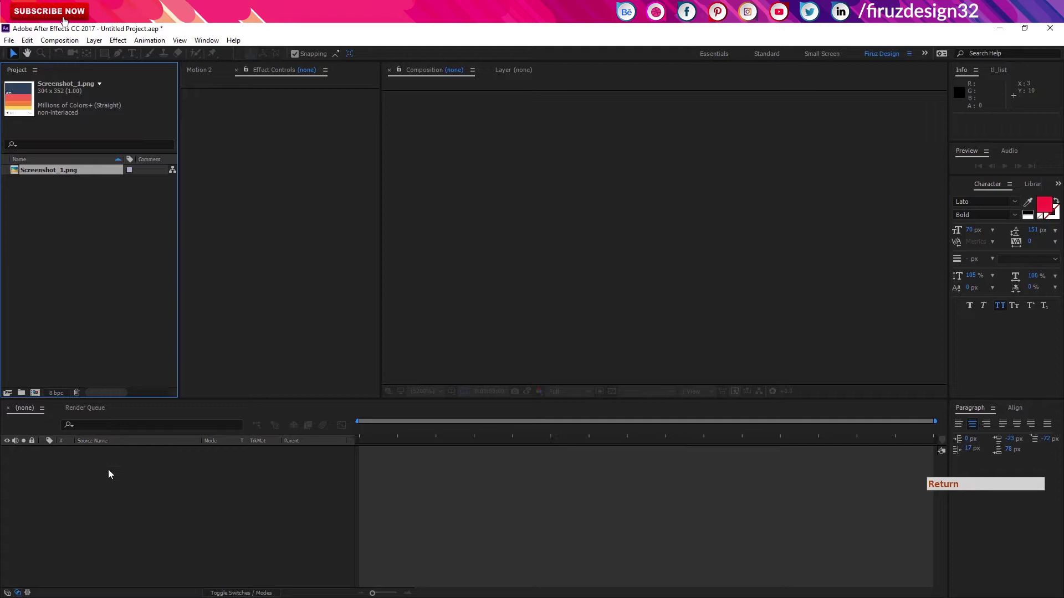
# Create a new 1920x1080 composition named main
pyautogui.press('Return')
pyautogui.click(112, 473)
pyautogui.click(66, 23)
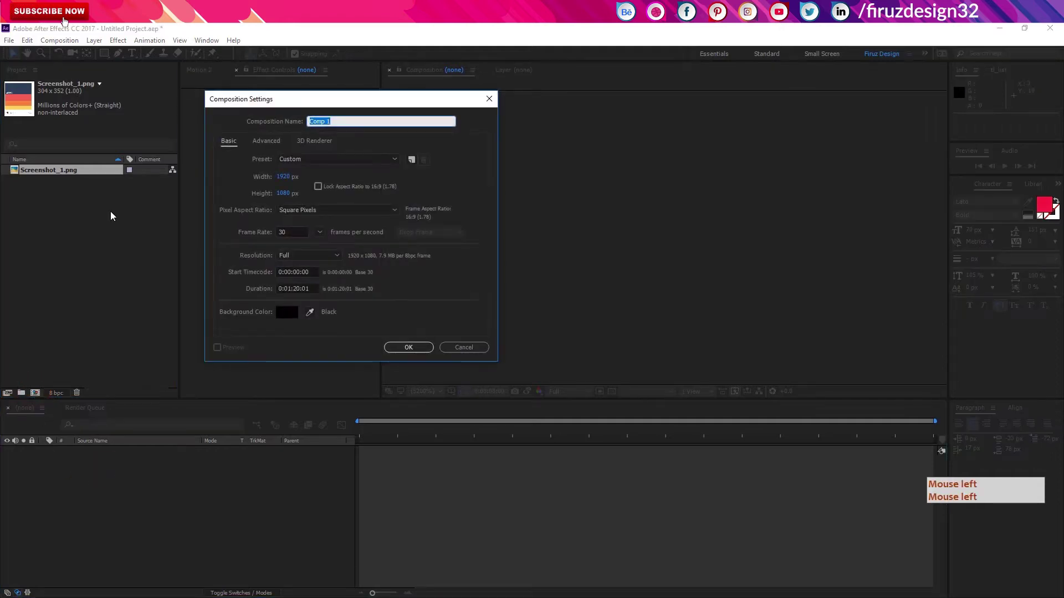
pyautogui.press('Return')
pyautogui.press('ctrl+y')
# Add a full-frame solid layer in a deep royal blue as the background
pyautogui.press('Return')
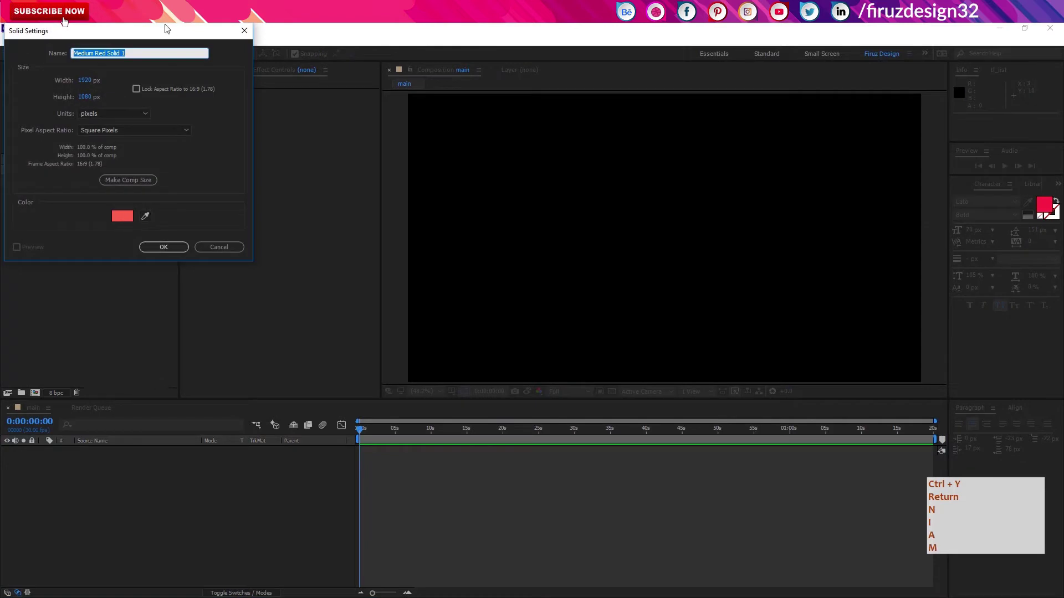
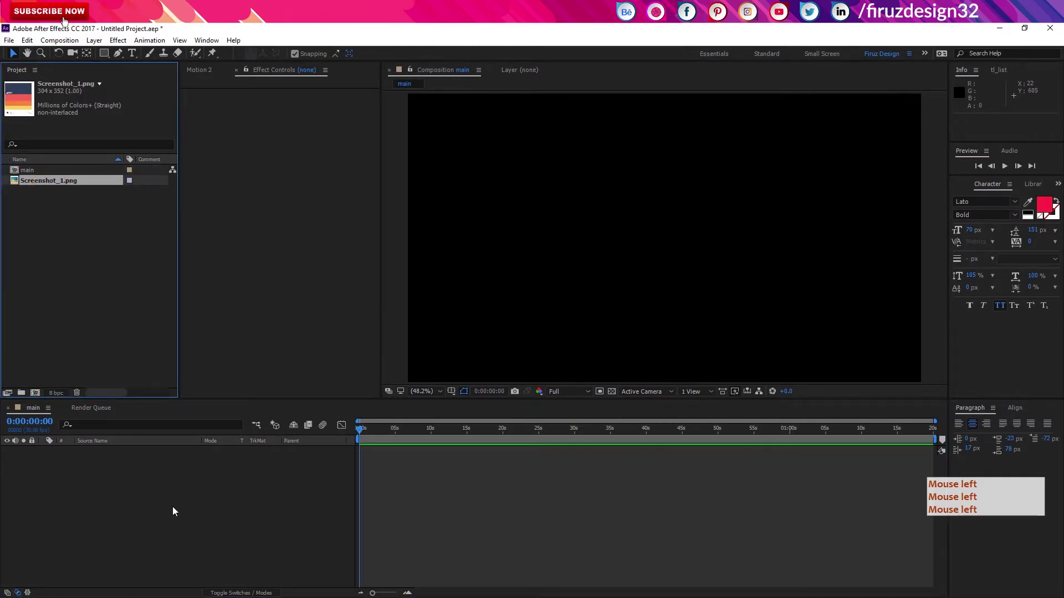
pyautogui.click(174, 510)
pyautogui.press('ctrl+y')
pyautogui.click(177, 508)
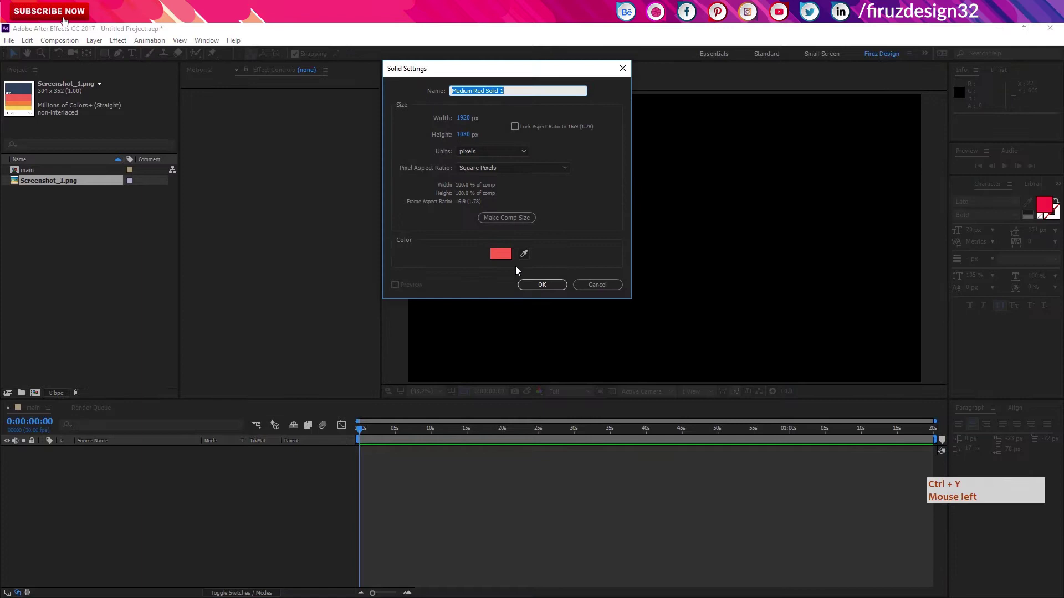
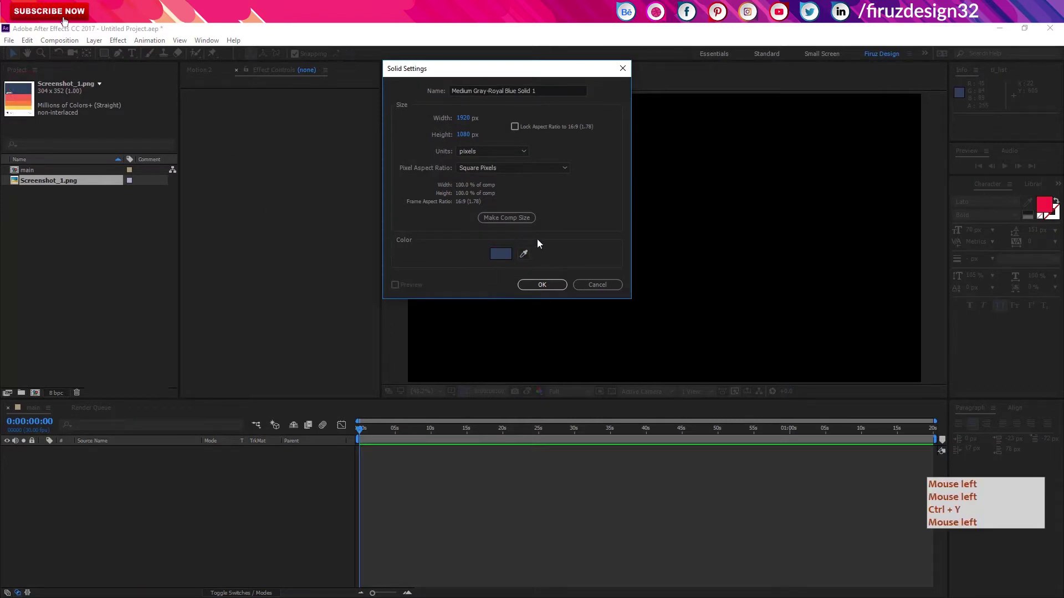
pyautogui.press('ctrl+y')
pyautogui.doubleClick(503, 256)
pyautogui.click(66, 22)
pyautogui.doubleClick(413, 204)
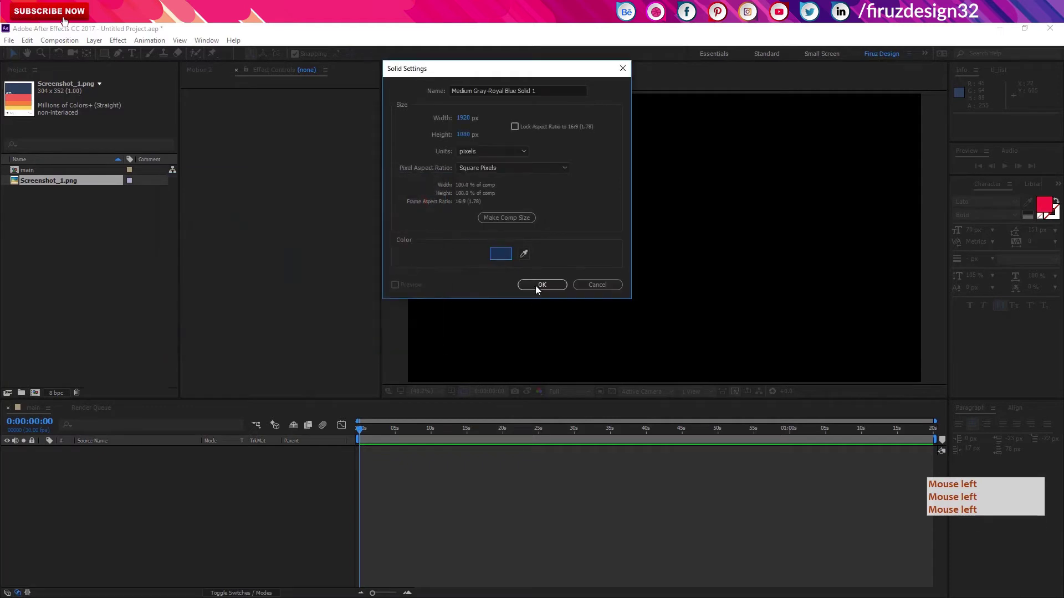
pyautogui.click(539, 283)
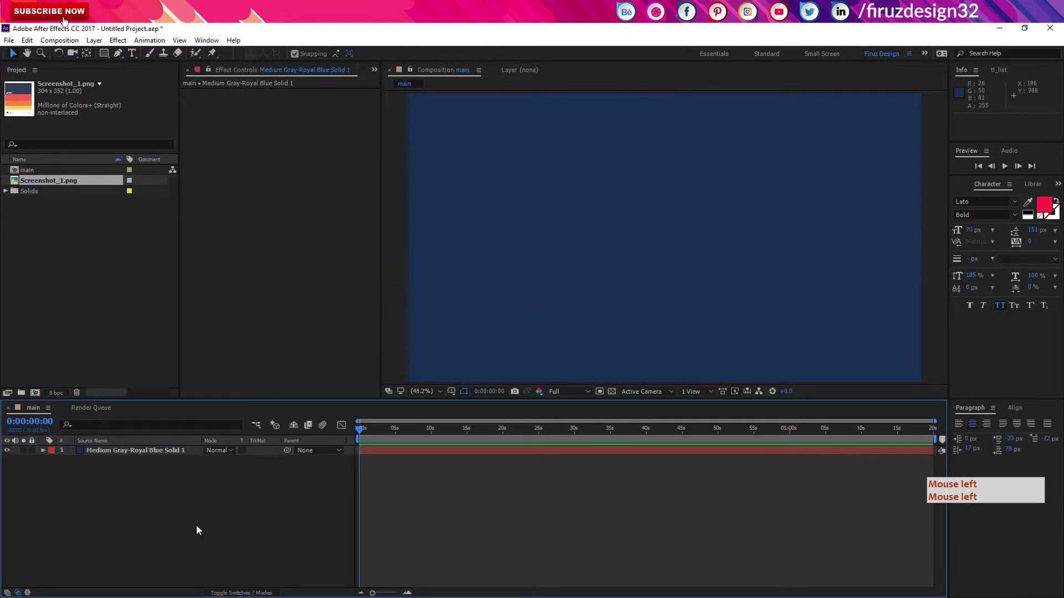
# Add a text layer reading FIRUZ set in Familiar Pro at 292 px
pyautogui.press('ctrl+t')
pyautogui.click(200, 529)
pyautogui.press('ctrl+t')
pyautogui.doubleClick(66, 22)
pyautogui.press('ctrl+t')
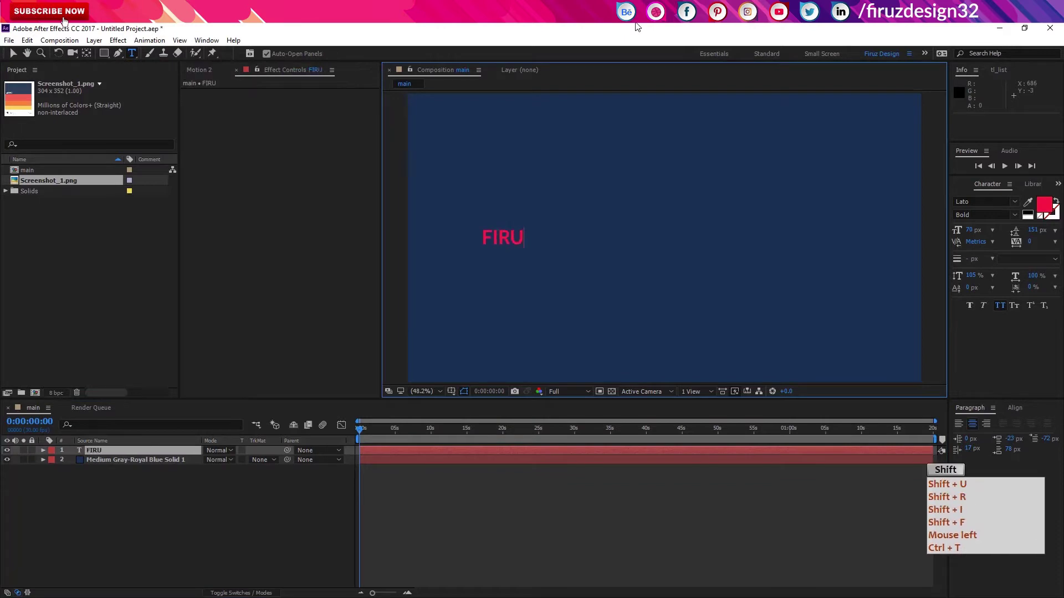
pyautogui.press('BackSpace')
pyautogui.press('ctrl+a')
pyautogui.press('ctrl+a')
pyautogui.press('BackSpace')
pyautogui.press('ctrl+a')
pyautogui.press('BackSpace')
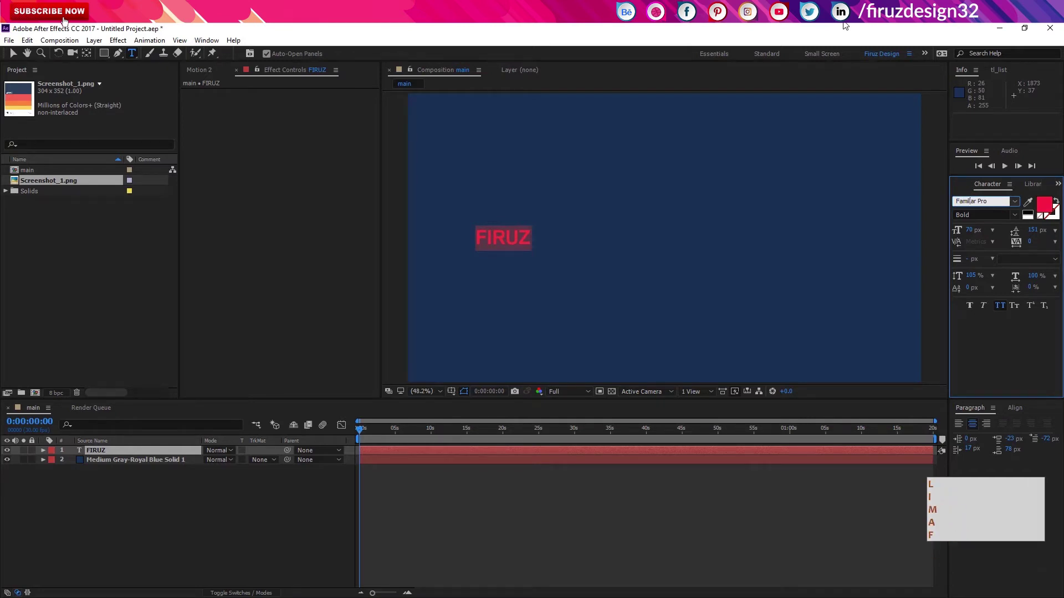
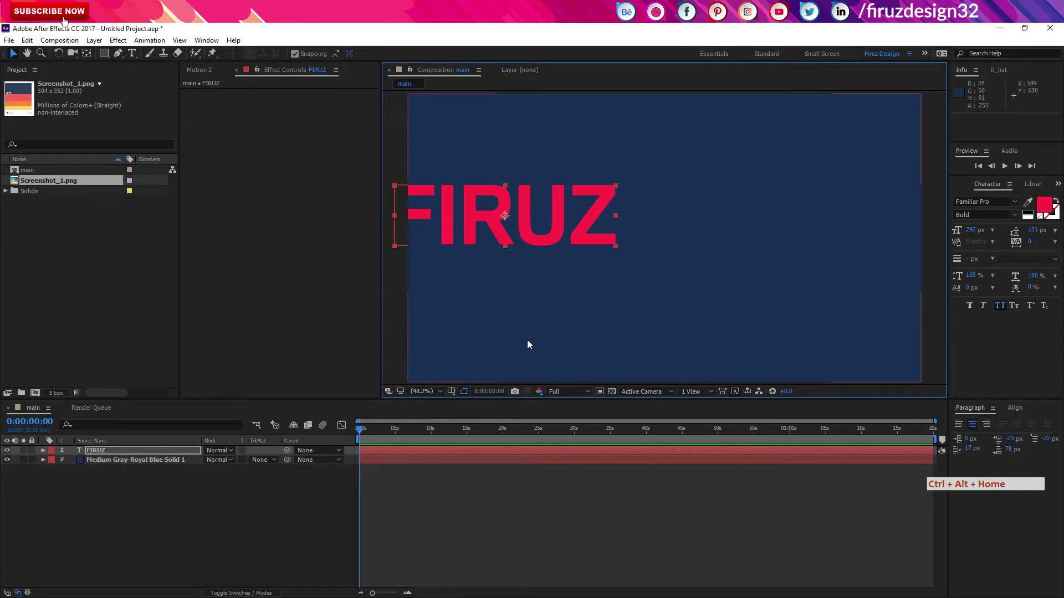
# Centre the FIRUZ text horizontally and vertically in the comp with the Align panel
pyautogui.click(455, 394)
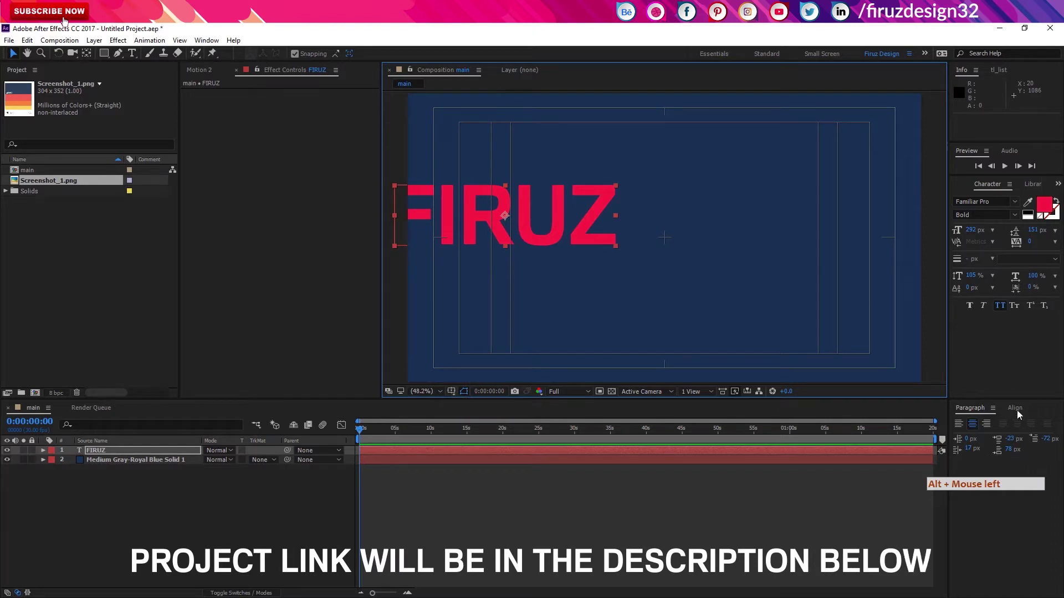
pyautogui.click(1020, 415)
pyautogui.click(980, 441)
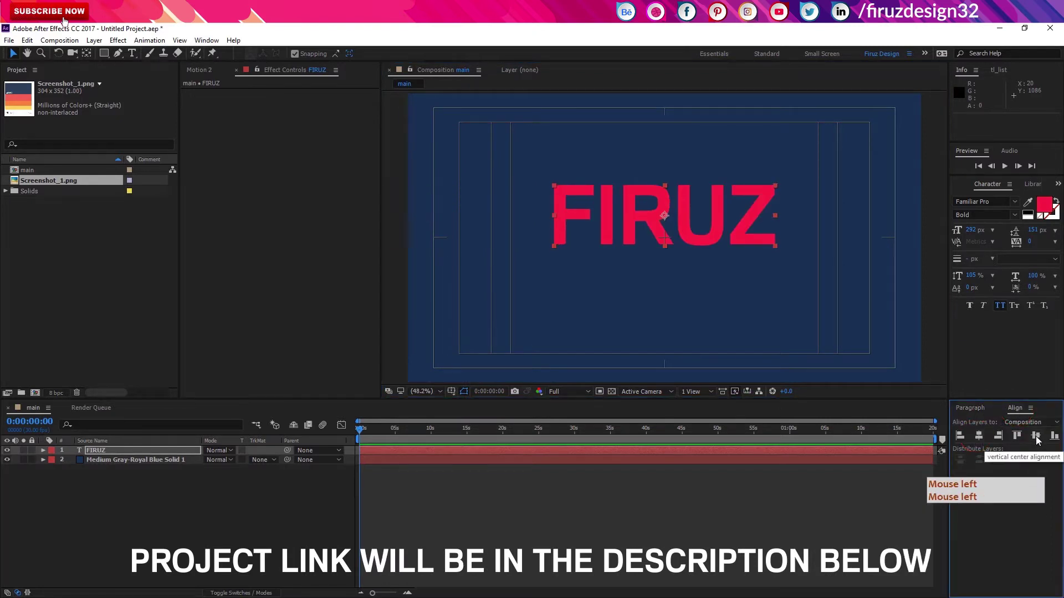
pyautogui.click(1039, 442)
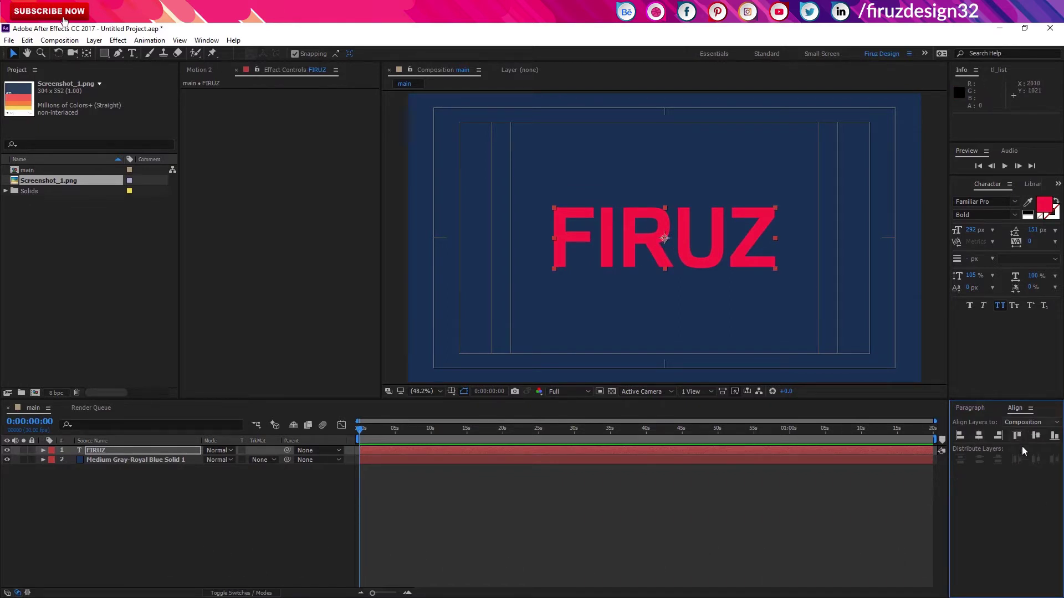
pyautogui.click(204, 43)
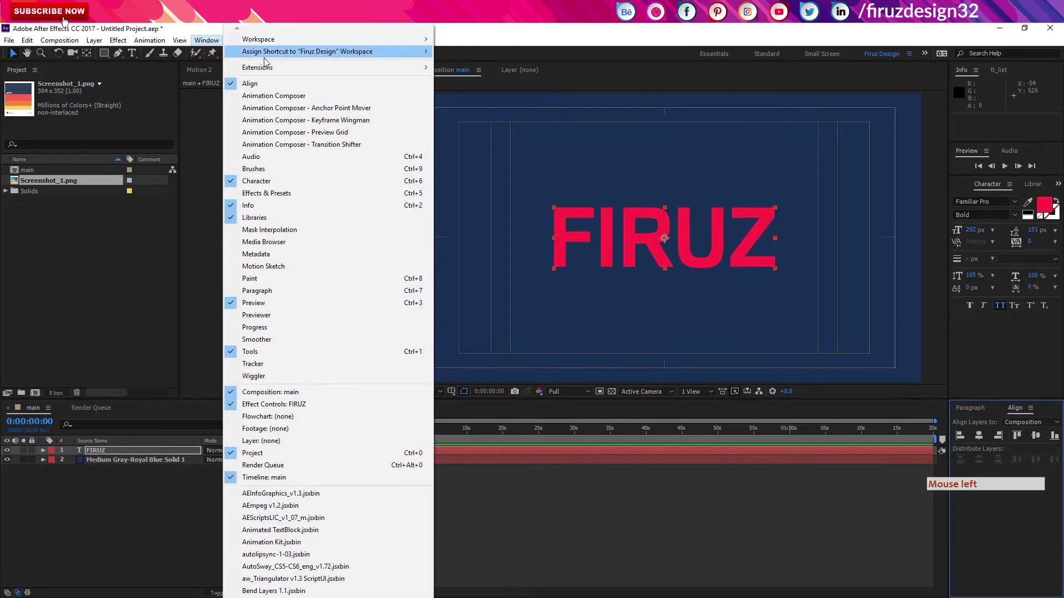
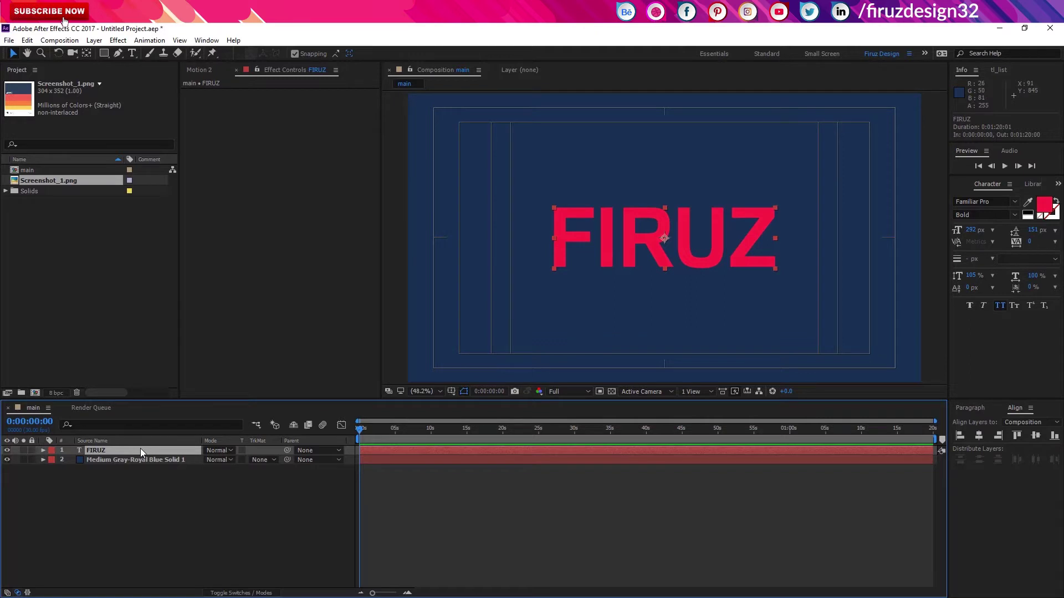
# Convert the FIRUZ text layer into a shape layer via Create Shapes from Text
pyautogui.rightClick(143, 451)
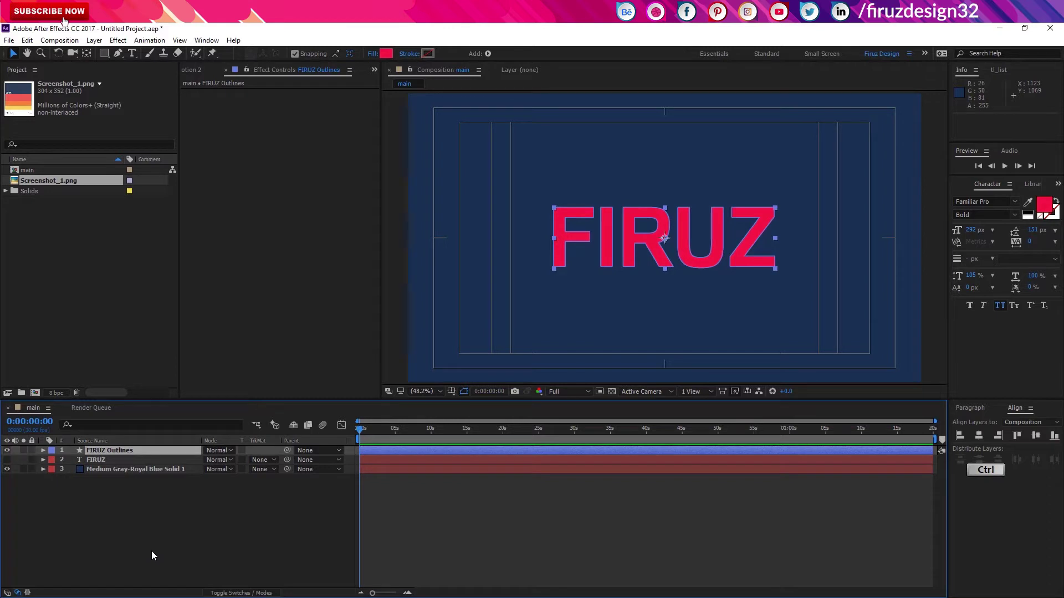
# Duplicate the FIRUZ Outlines layer until there are five copies, one per letter
pyautogui.press('ctrl+d')
pyautogui.press('ctrl+d')
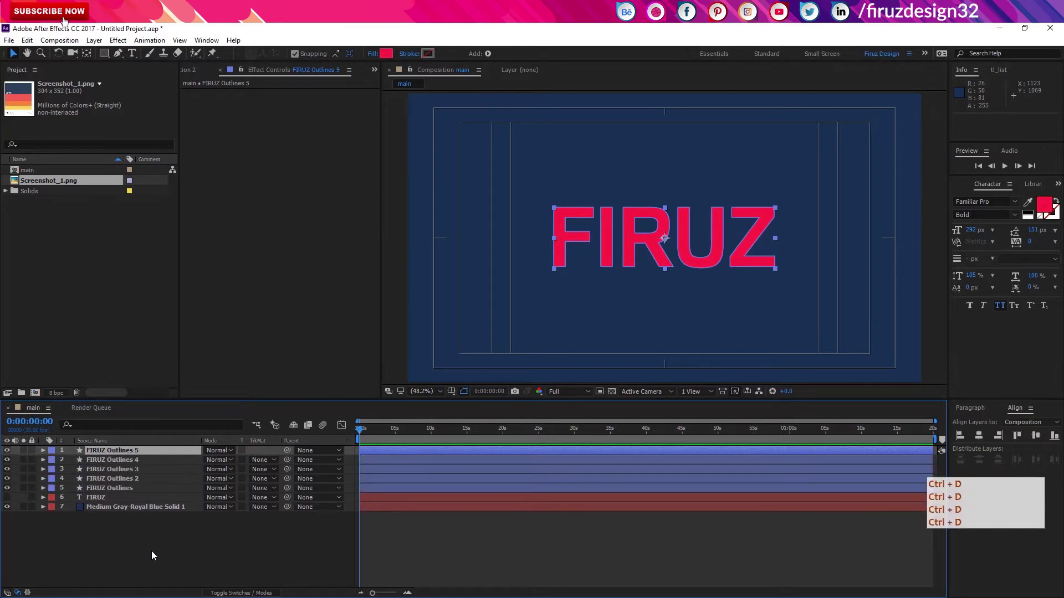
pyautogui.press('ctrl+d')
pyautogui.click(144, 491)
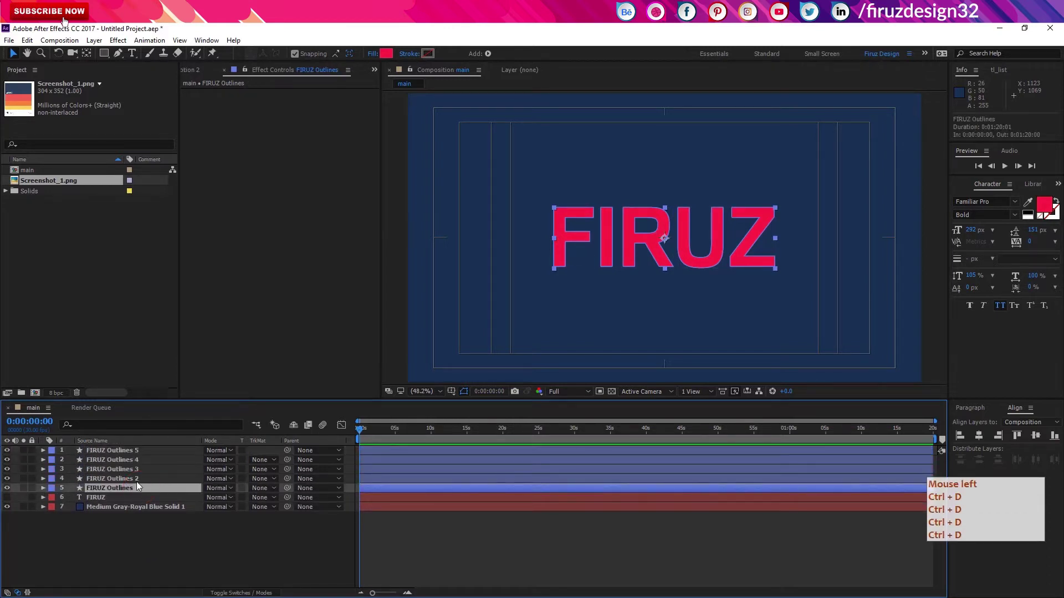
pyautogui.press('ctrl+d')
# Strip the first outlines layer down to only the F letter group
pyautogui.click(43, 487)
pyautogui.click(47, 494)
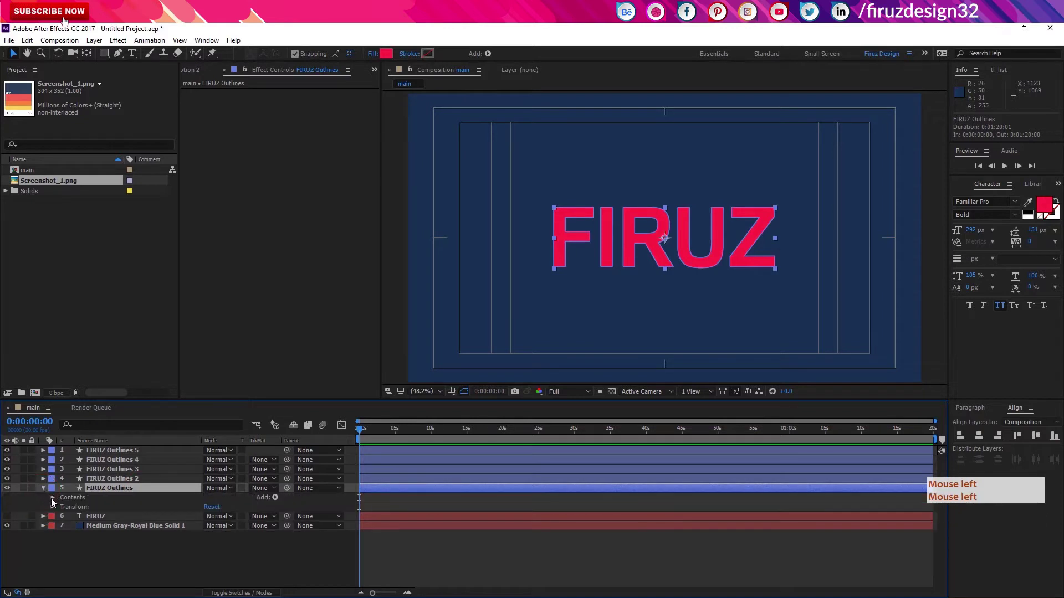
pyautogui.click(55, 502)
pyautogui.click(64, 547)
pyautogui.click(65, 557)
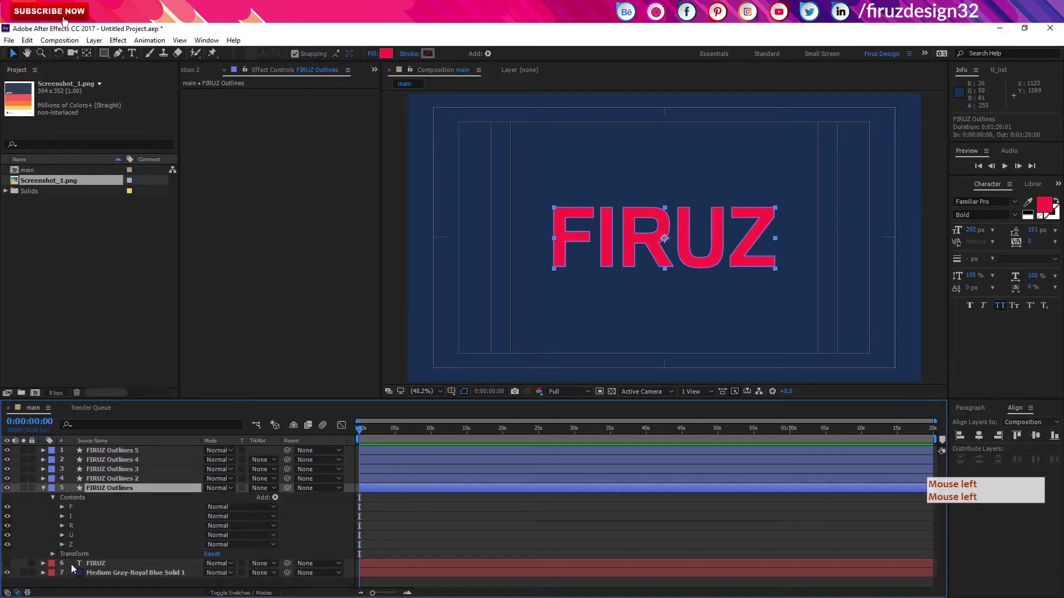
pyautogui.click(74, 510)
pyautogui.click(86, 519)
pyautogui.click(82, 547)
pyautogui.click(83, 547)
pyautogui.press('Delete')
pyautogui.click(88, 548)
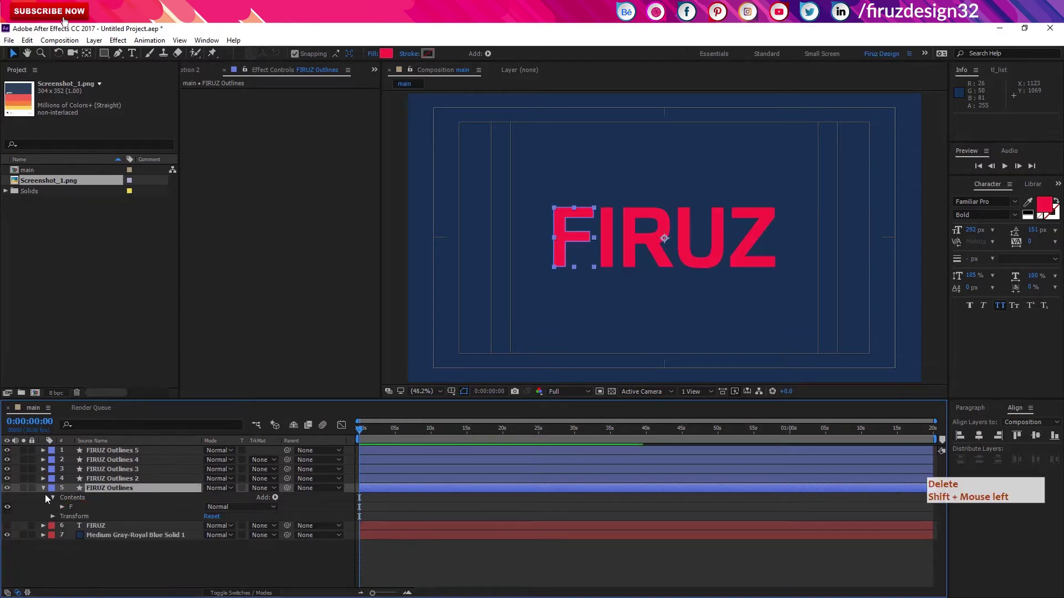
# Strip FIRUZ Outlines 2 down to only the I letter group
pyautogui.click(46, 481)
pyautogui.click(53, 492)
pyautogui.press('Delete')
pyautogui.click(77, 519)
pyautogui.click(77, 542)
pyautogui.click(76, 537)
pyautogui.press('Delete')
pyautogui.click(78, 536)
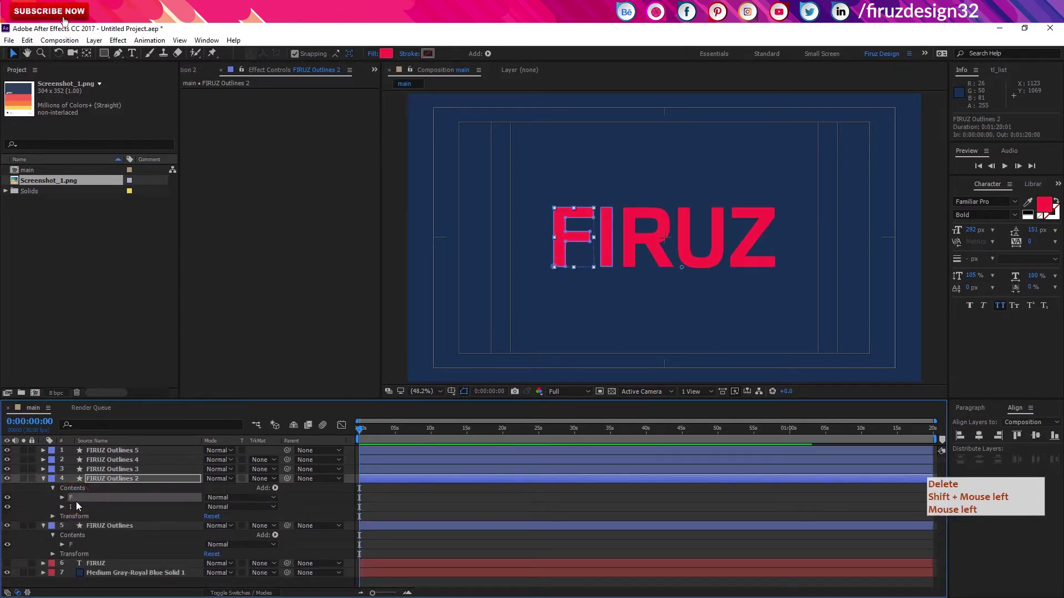
pyautogui.press('Delete')
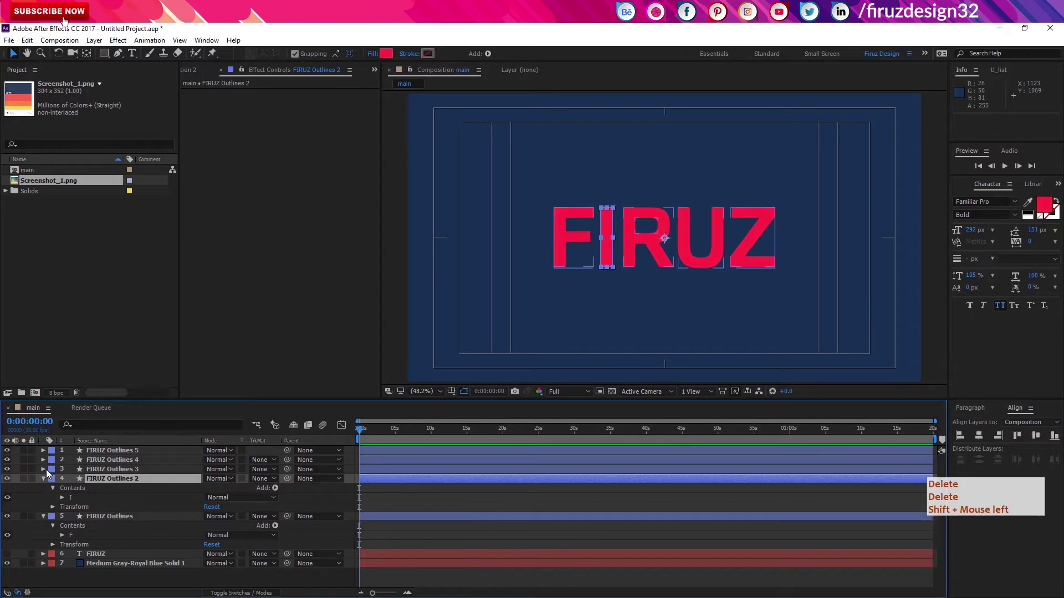
pyautogui.press('Delete')
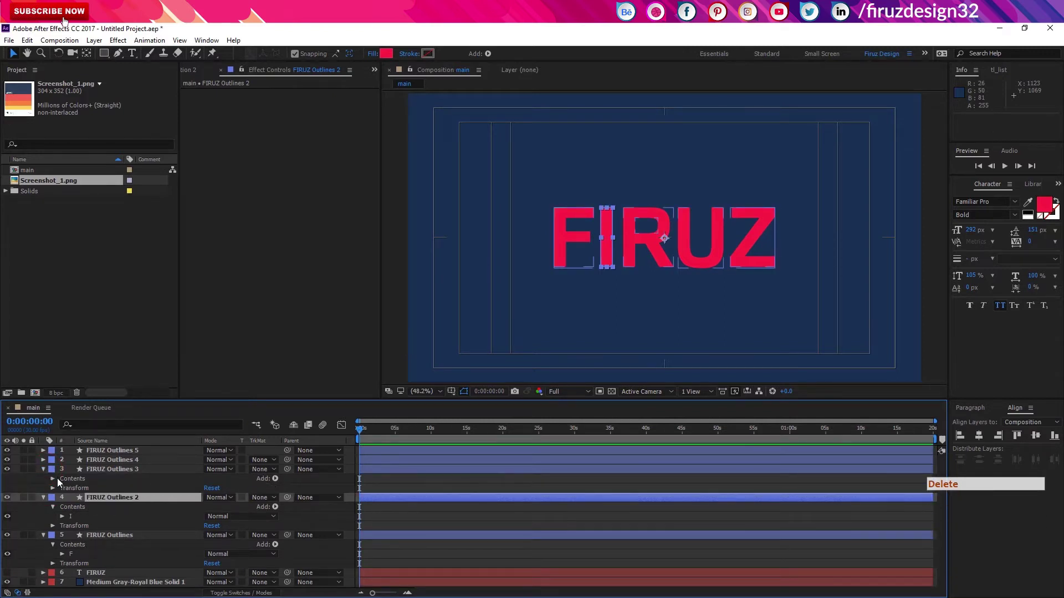
# Reduce the remaining copies to single letters and check which letter each layer holds
pyautogui.click(63, 484)
pyautogui.doubleClick(80, 501)
pyautogui.press('Delete')
pyautogui.click(81, 509)
pyautogui.press('Delete')
pyautogui.click(45, 463)
pyautogui.press('Delete')
pyautogui.click(82, 521)
pyautogui.click(78, 504)
pyautogui.click(76, 483)
pyautogui.click(47, 454)
pyautogui.press('Delete')
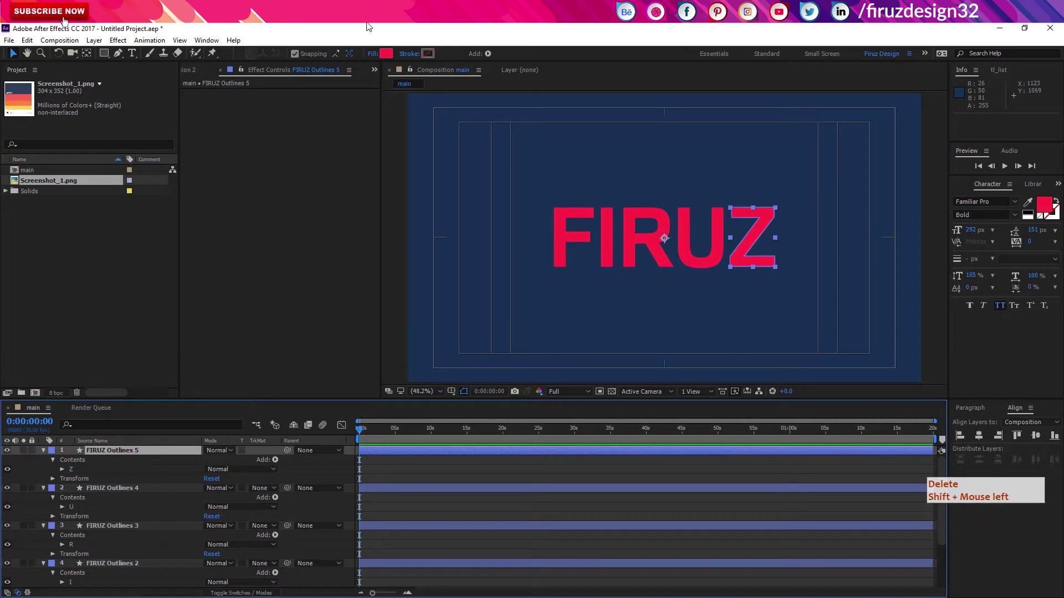
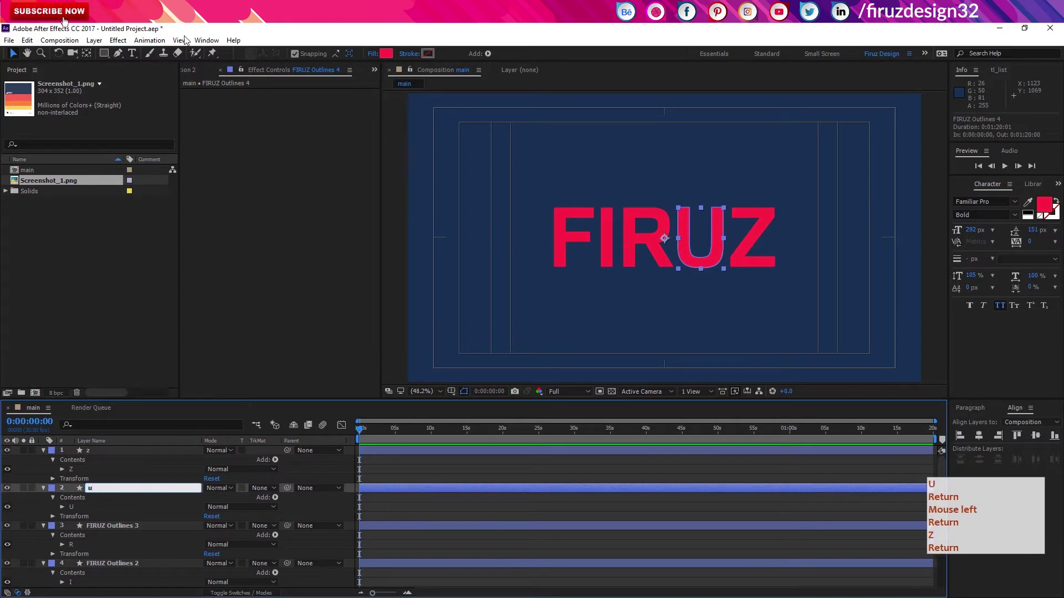
# Rename the letter outline layers u, r and i after their letters
pyautogui.press('Return')
pyautogui.click(182, 483)
pyautogui.click(128, 529)
pyautogui.press('Return')
pyautogui.press('r')
pyautogui.press('Return')
pyautogui.press('r')
pyautogui.doubleClick(127, 565)
pyautogui.press('Return')
pyautogui.press('Return')
# Rename the last layers f and z, then collapse all layer properties and deselect
pyautogui.click(129, 569)
pyautogui.press('Return')
pyautogui.press('Return')
pyautogui.press('f')
pyautogui.click(84, 508)
pyautogui.press('Return')
pyautogui.press('f')
pyautogui.click(114, 573)
pyautogui.click(102, 541)
pyautogui.press('u')
pyautogui.click(117, 551)
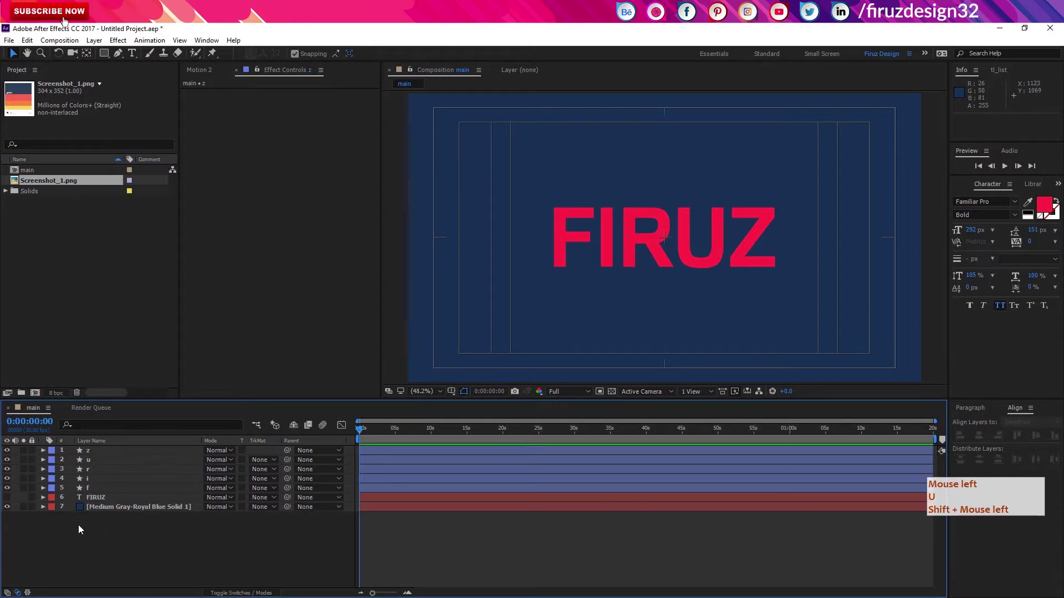
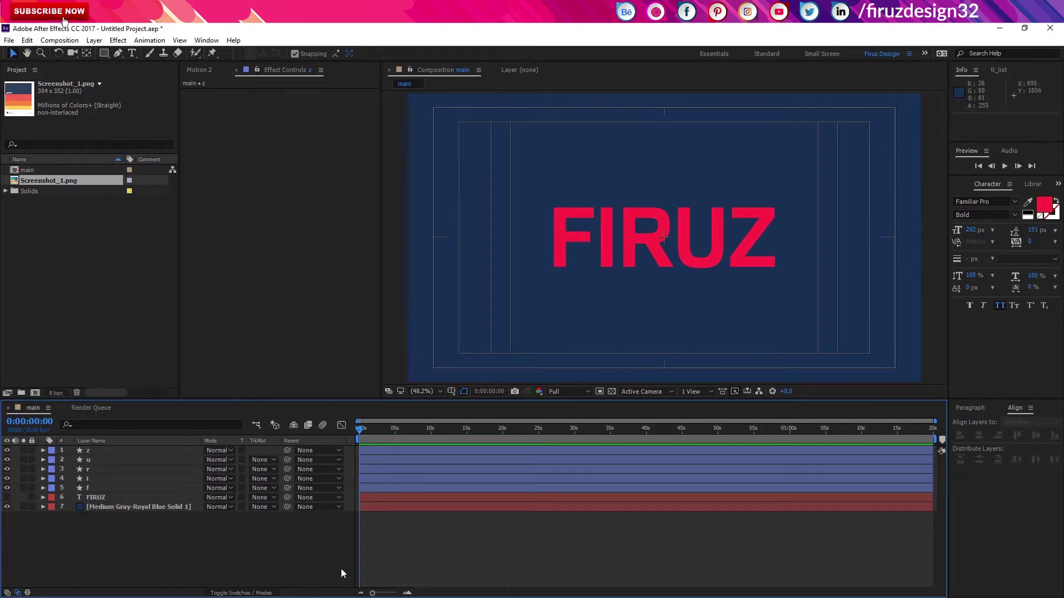
# Pen a two-point yellow stroke, 41 px wide, down the F's upright at about six seconds
pyautogui.click(386, 434)
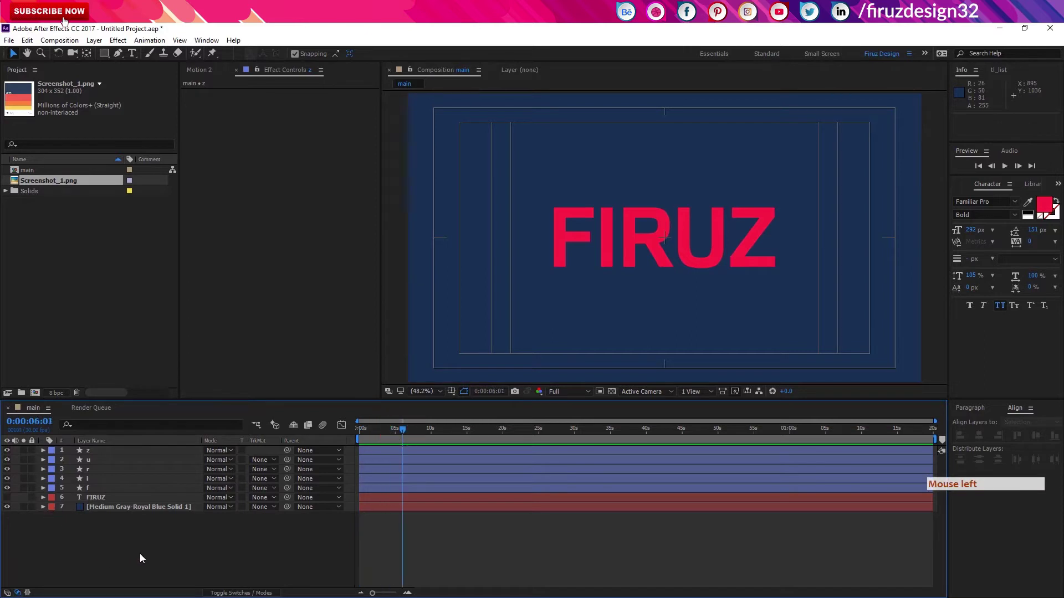
pyautogui.click(120, 59)
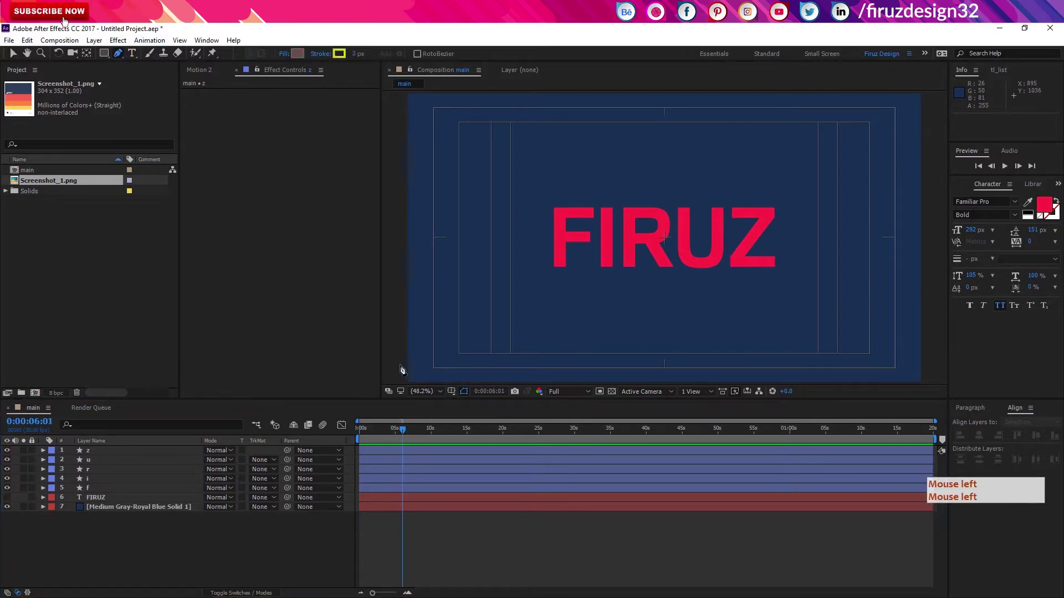
pyautogui.click(563, 208)
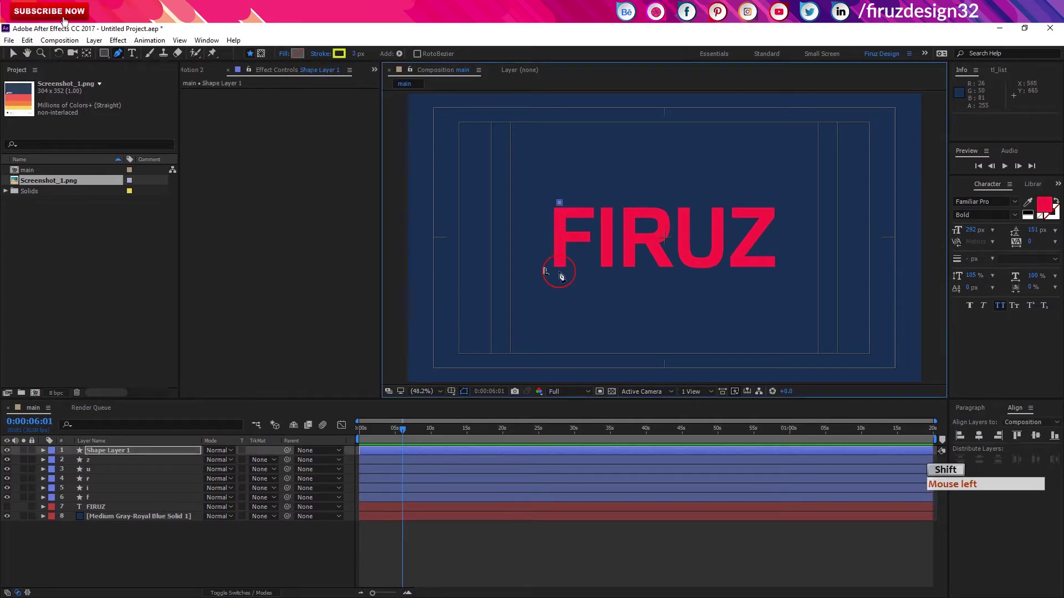
pyautogui.click(568, 400)
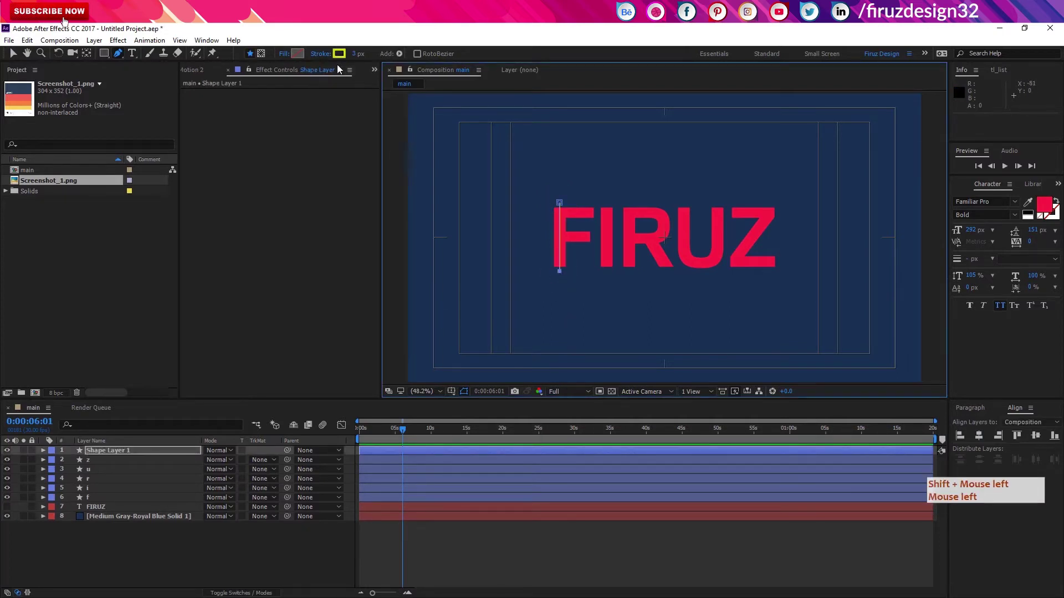
pyautogui.click(341, 64)
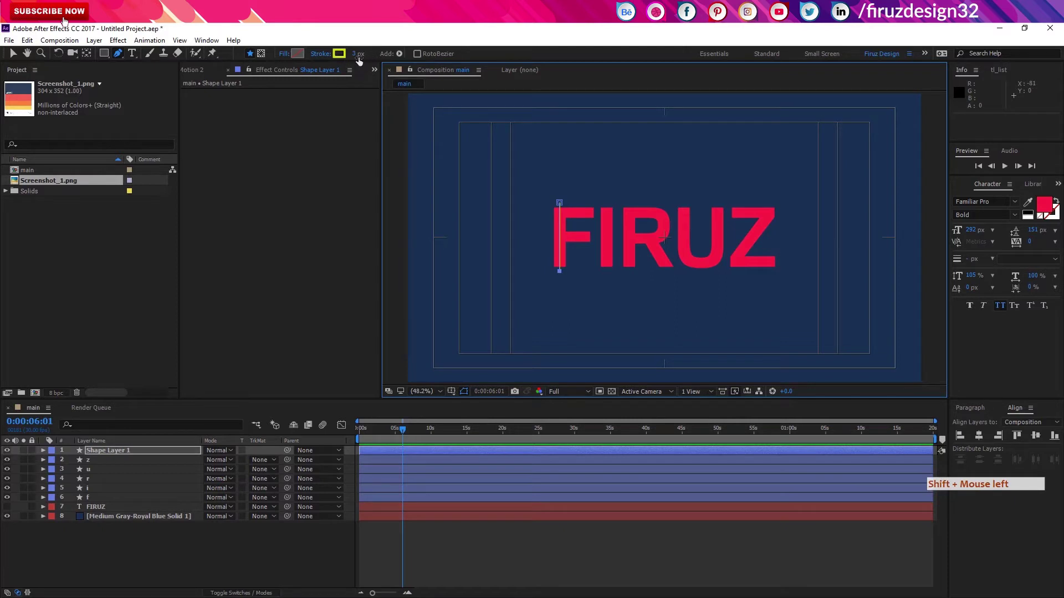
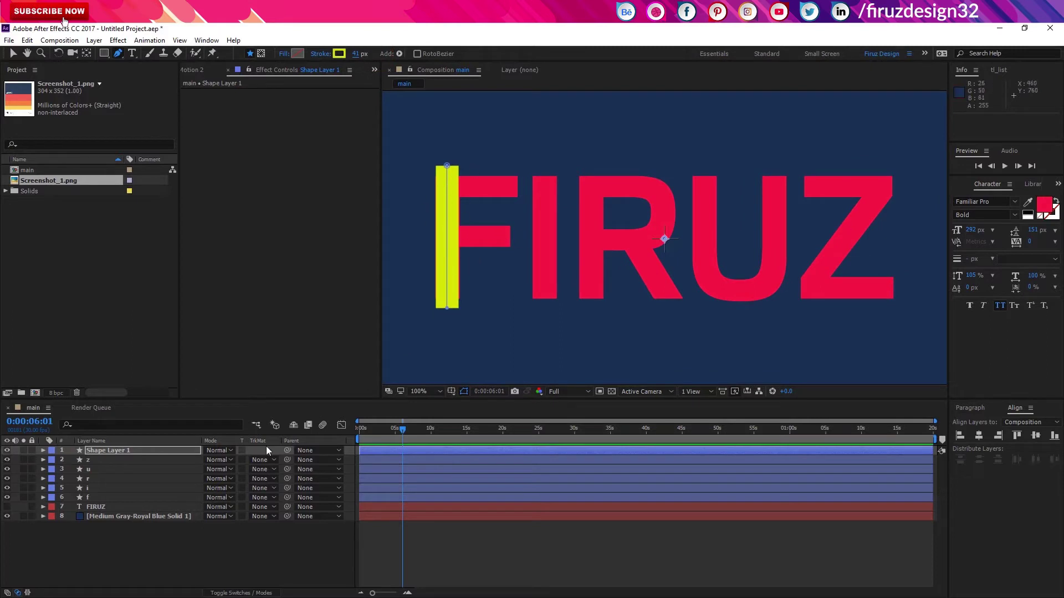
# Lower the new stroke layer's opacity to 62%
pyautogui.click(198, 453)
pyautogui.press('t')
pyautogui.press('t')
pyautogui.click(209, 464)
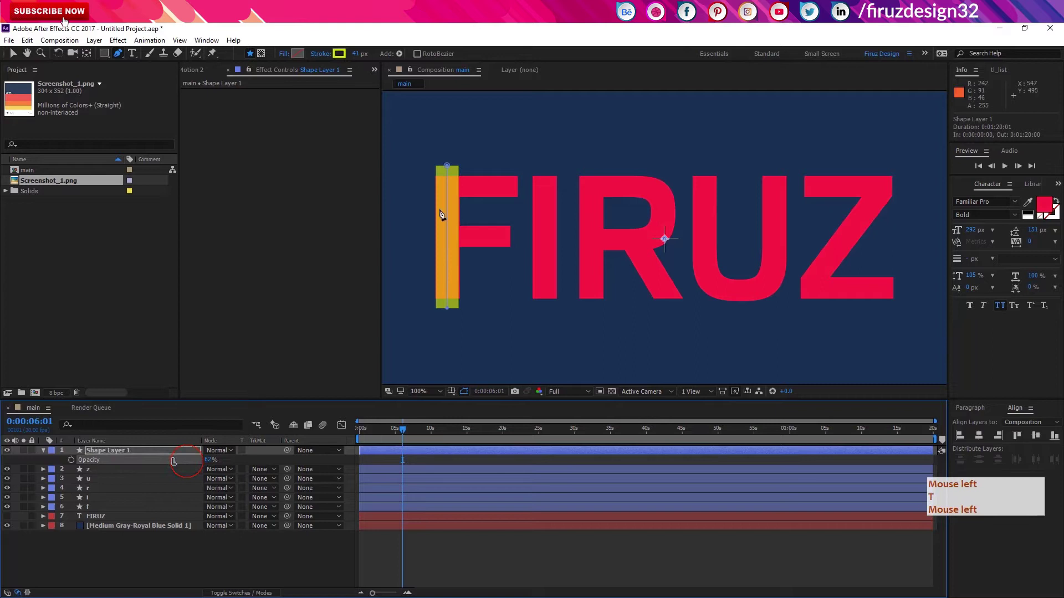
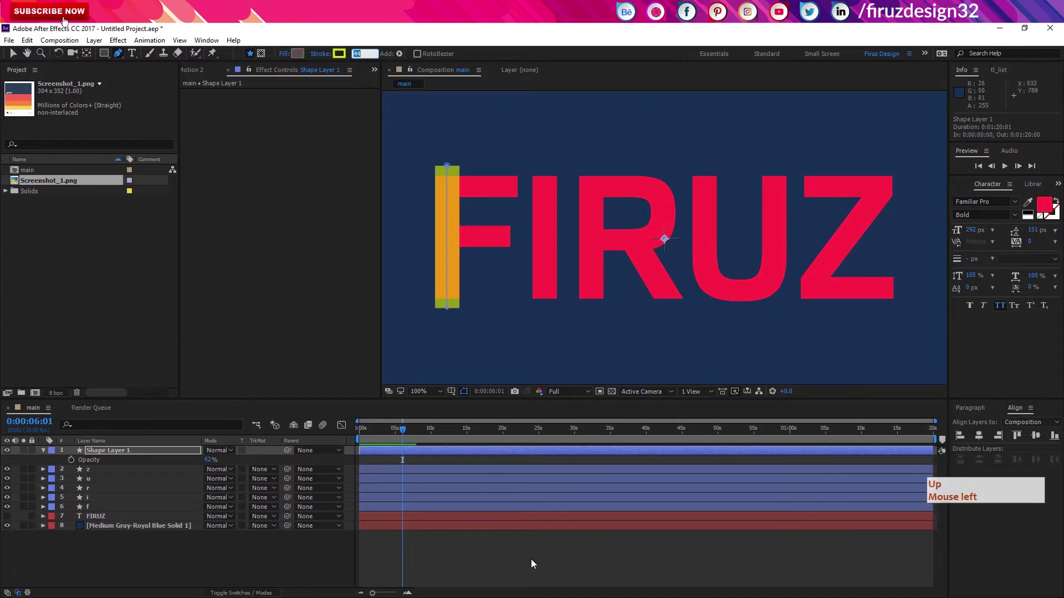
pyautogui.click(535, 560)
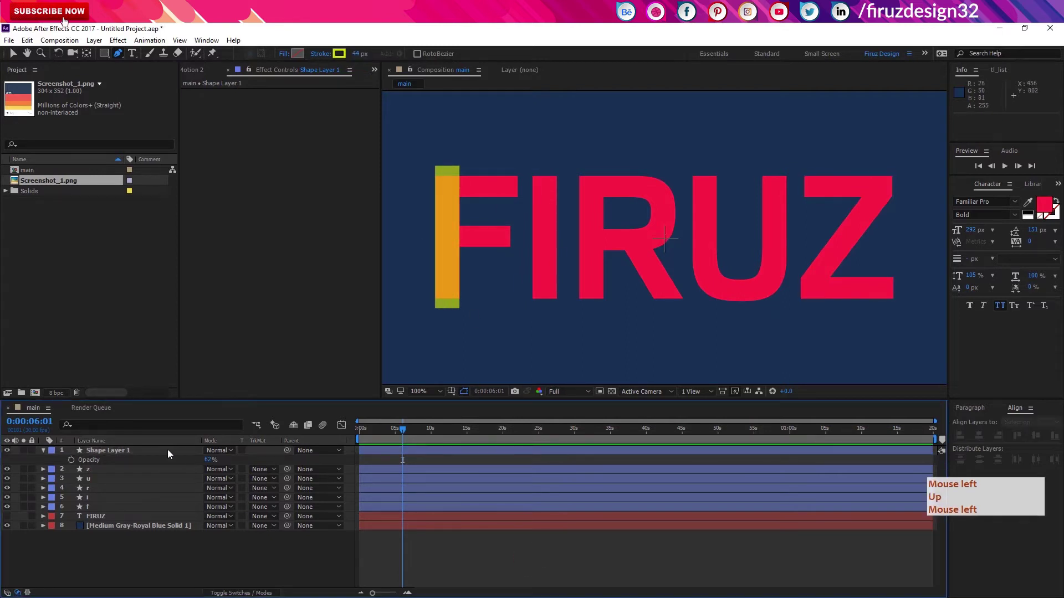
# Add a Trim Paths operator to the stroke in Shape Layer 1
pyautogui.click(171, 455)
pyautogui.click(45, 454)
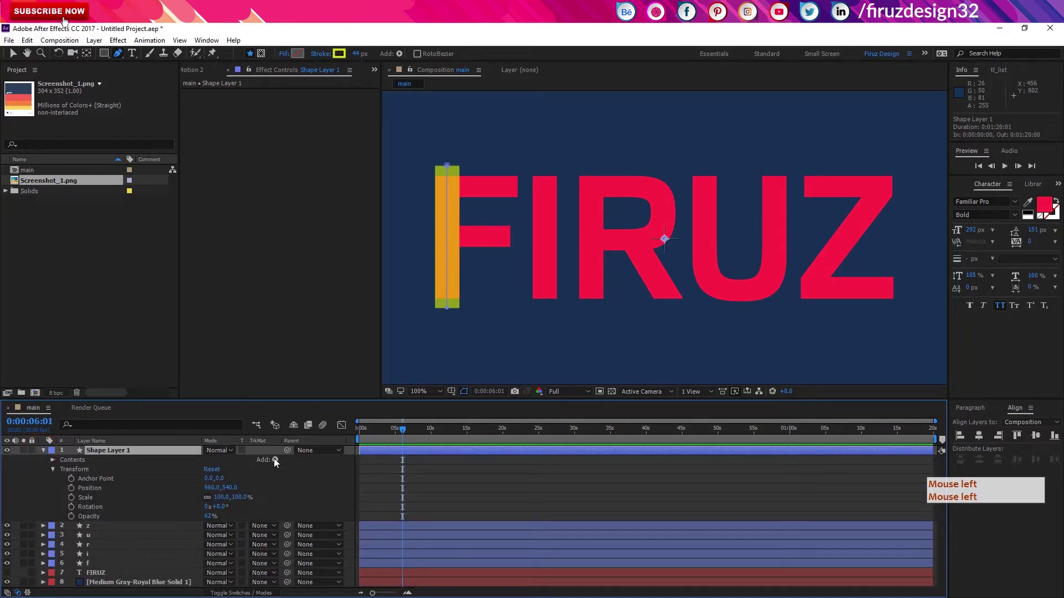
pyautogui.click(277, 464)
pyautogui.click(330, 346)
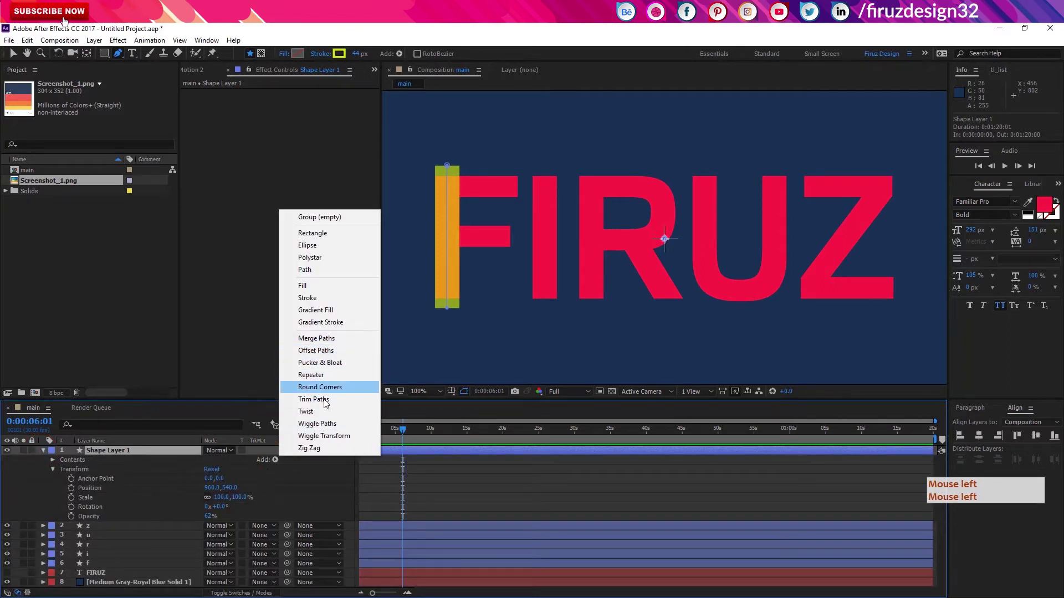
pyautogui.click(327, 405)
pyautogui.click(327, 405)
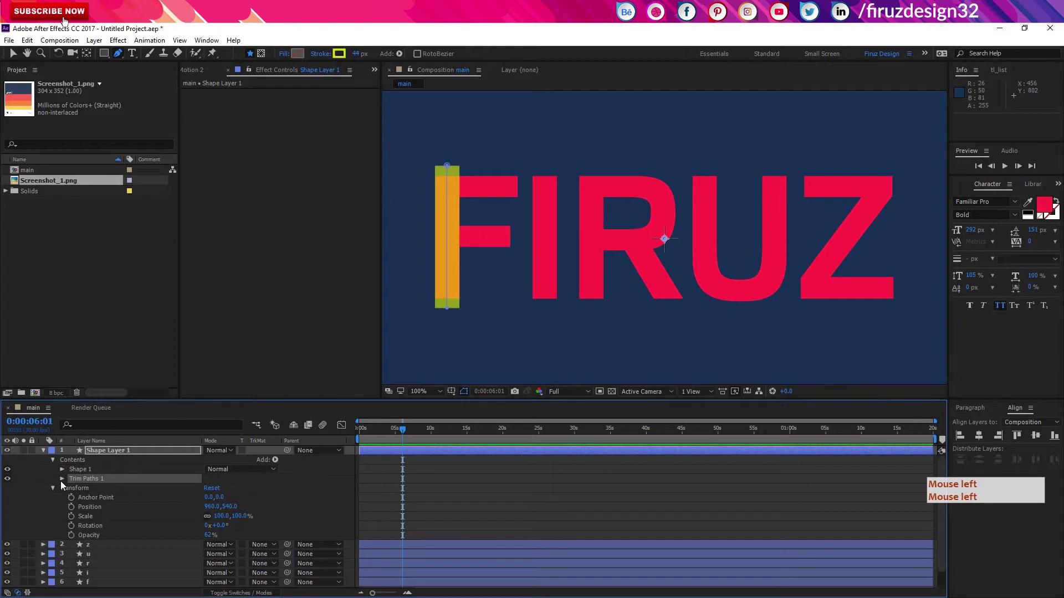
# Keyframe Trim Paths End from 0% at frame 0 to 100% a few frames later
pyautogui.click(66, 483)
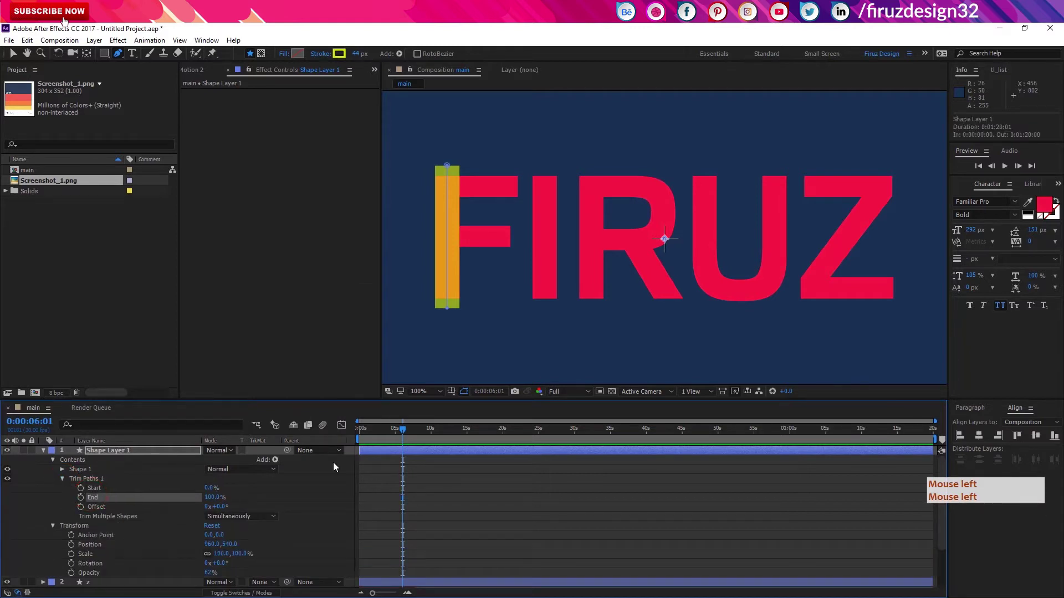
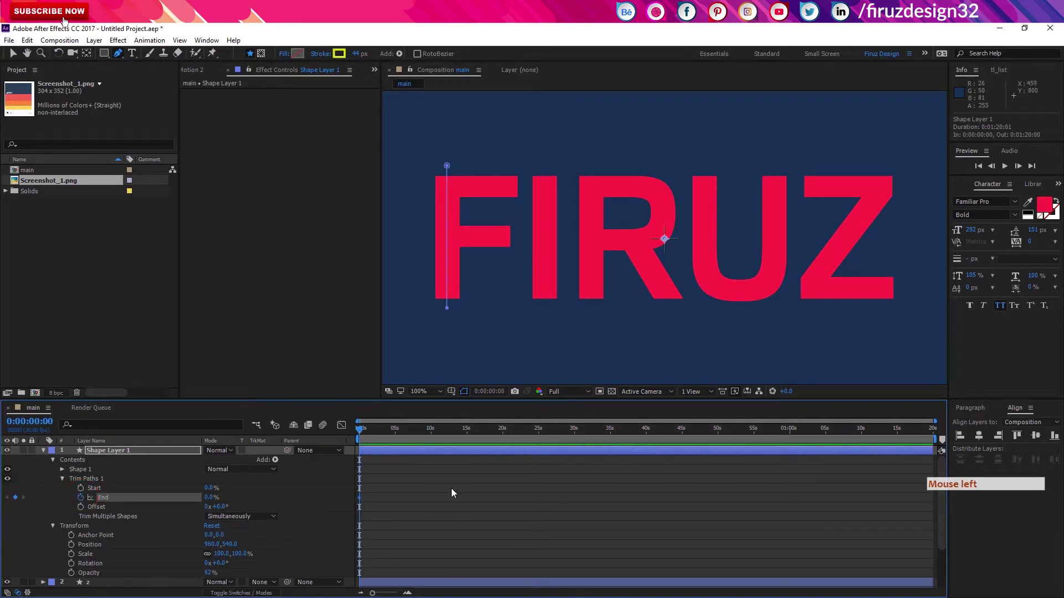
pyautogui.press('shift+Page_Down')
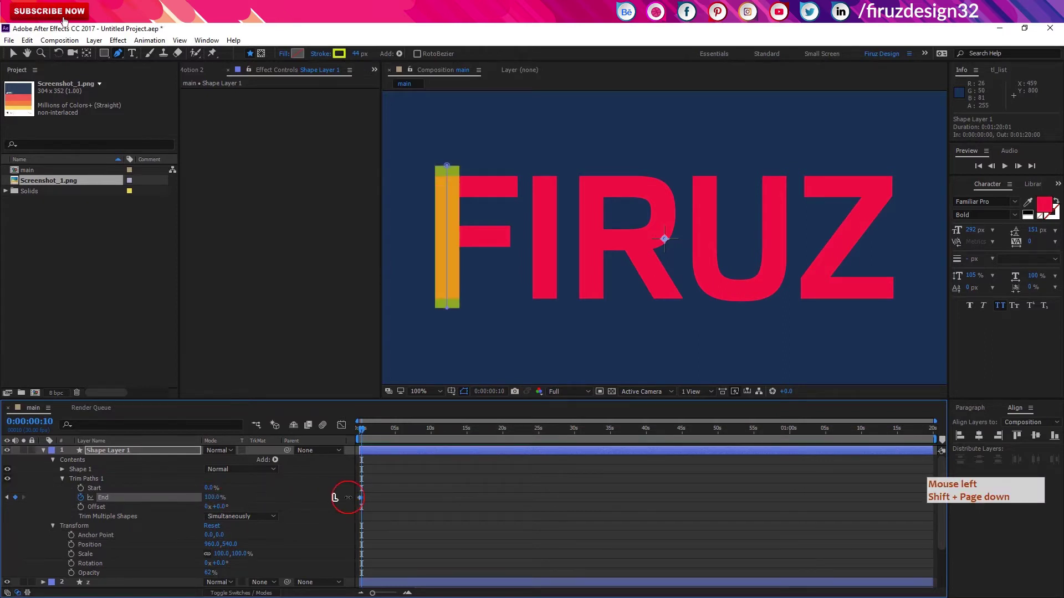
pyautogui.click(371, 445)
pyautogui.click(361, 433)
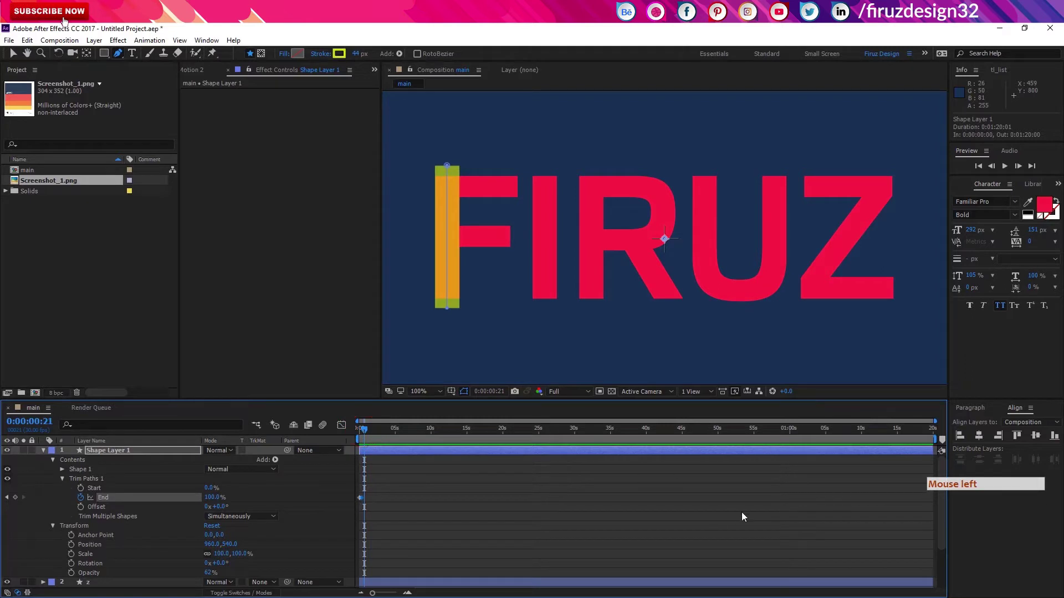
# Set the work area end a little past the stroke animation
pyautogui.click(434, 437)
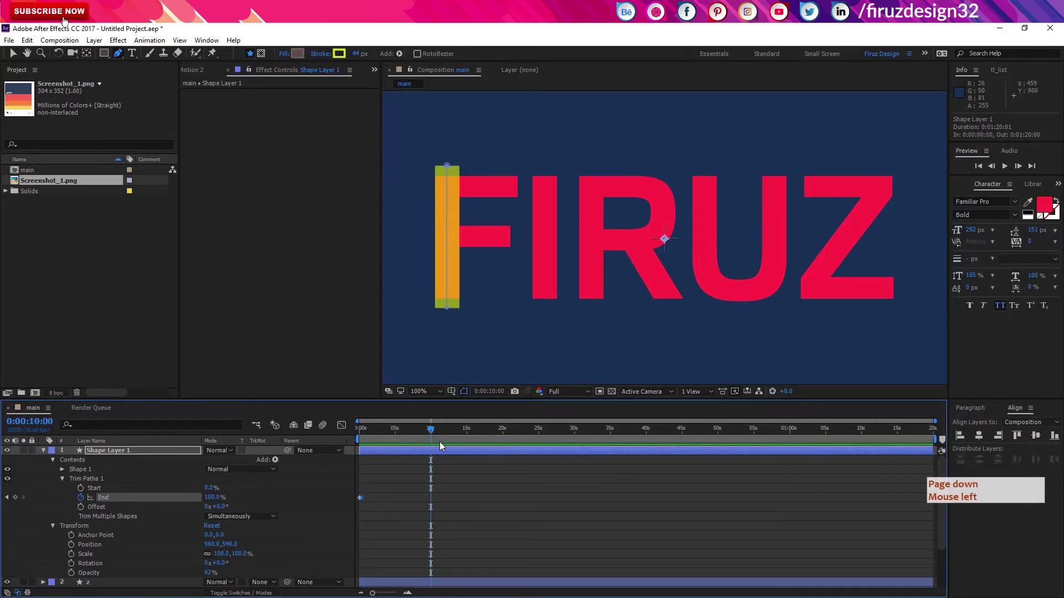
pyautogui.press('Page_Down')
pyautogui.click(429, 447)
pyautogui.press('n')
pyautogui.rightClick(417, 447)
pyautogui.click(445, 483)
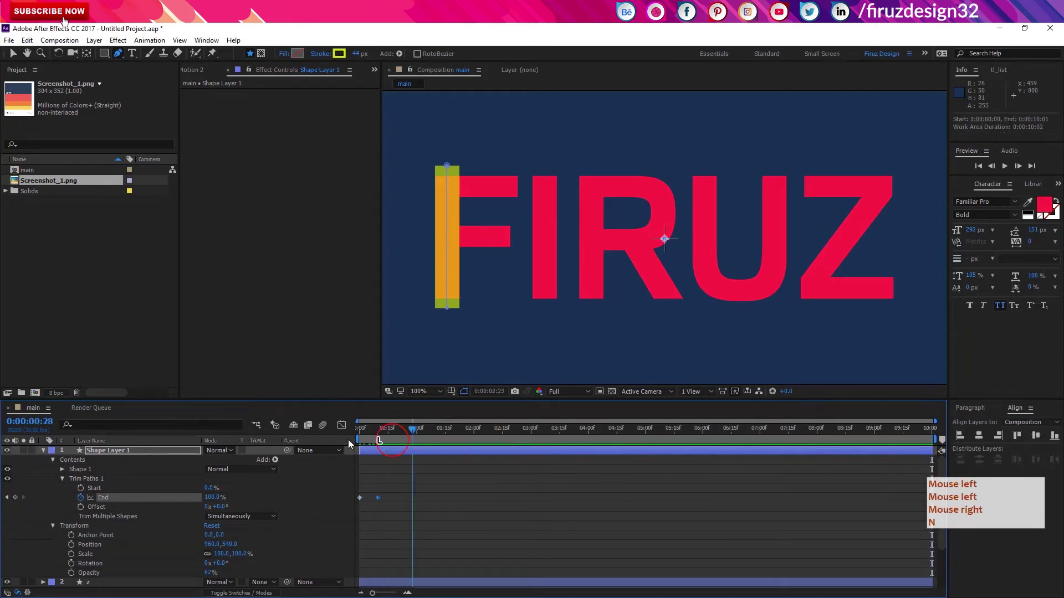
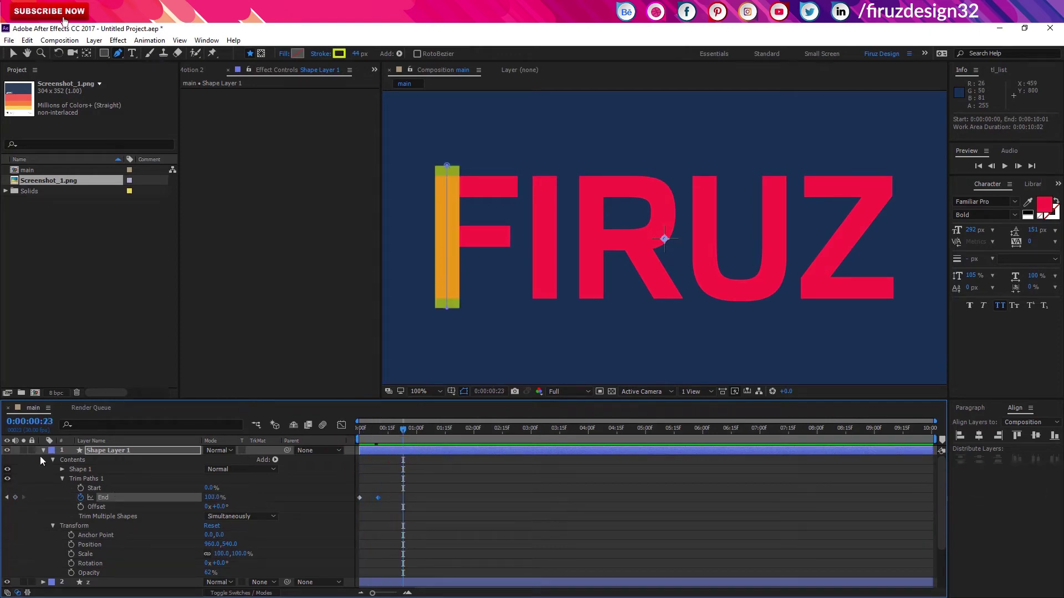
# Duplicate the F's upright stroke layer and reshape the copy's path along the top arm
pyautogui.click(45, 455)
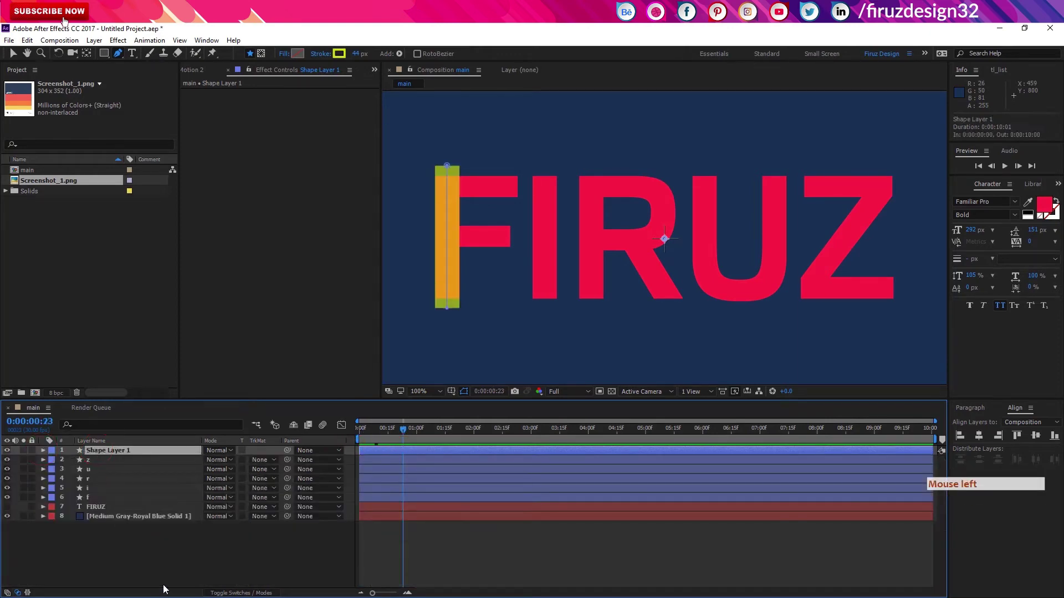
pyautogui.click(166, 588)
pyautogui.press('ctrl+d')
pyautogui.click(46, 453)
pyautogui.press('ctrl+d')
pyautogui.click(56, 463)
pyautogui.press('ctrl+d')
pyautogui.click(66, 470)
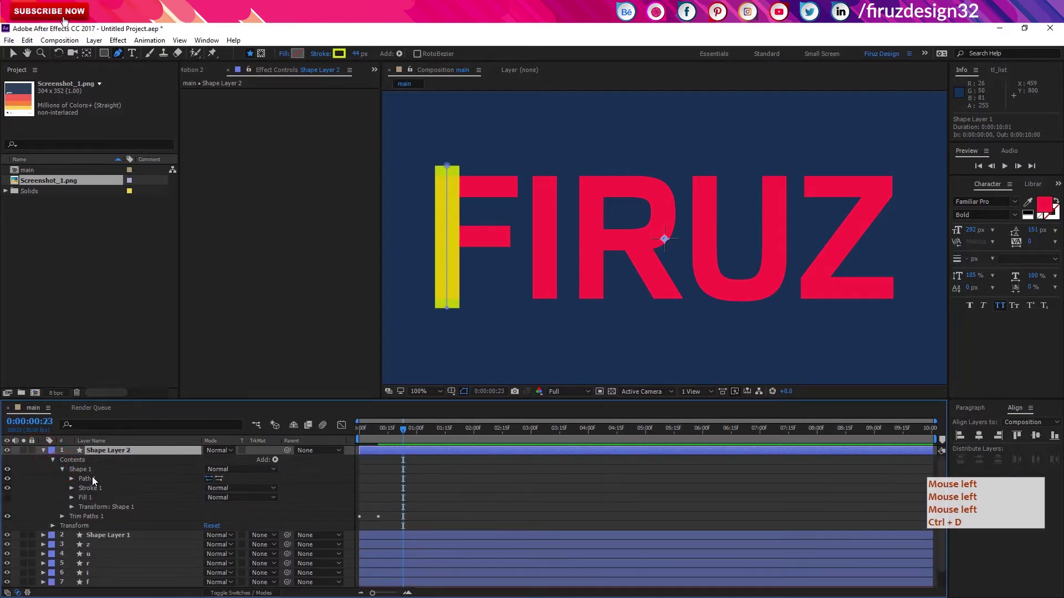
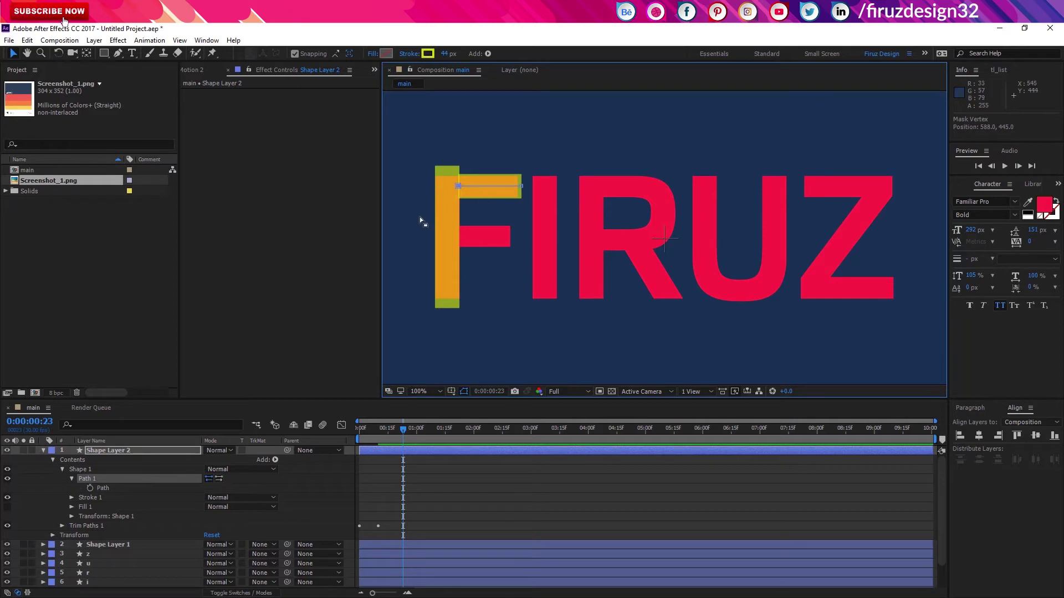
pyautogui.click(141, 450)
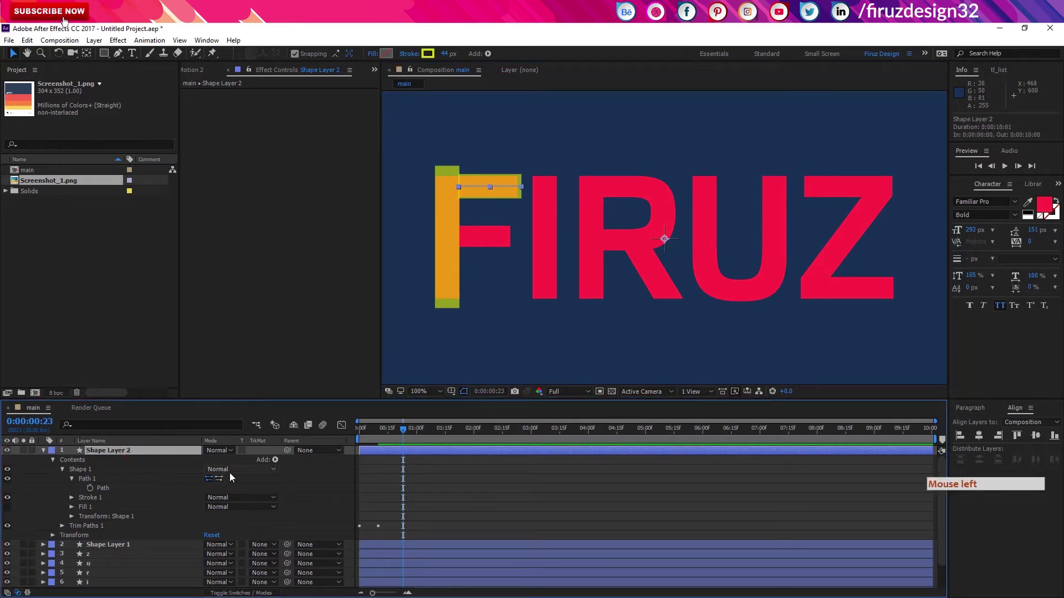
pyautogui.click(233, 476)
# Duplicate the top-arm stroke layer and nudge the copy down onto the F's middle arm
pyautogui.press('ctrl+d')
pyautogui.press('shift+Down')
pyautogui.press('shift+Down')
pyautogui.press('shift+Down')
pyautogui.press('shift+Up')
pyautogui.press('shift+Down')
pyautogui.press('shift+Up')
pyautogui.press('shift+Down')
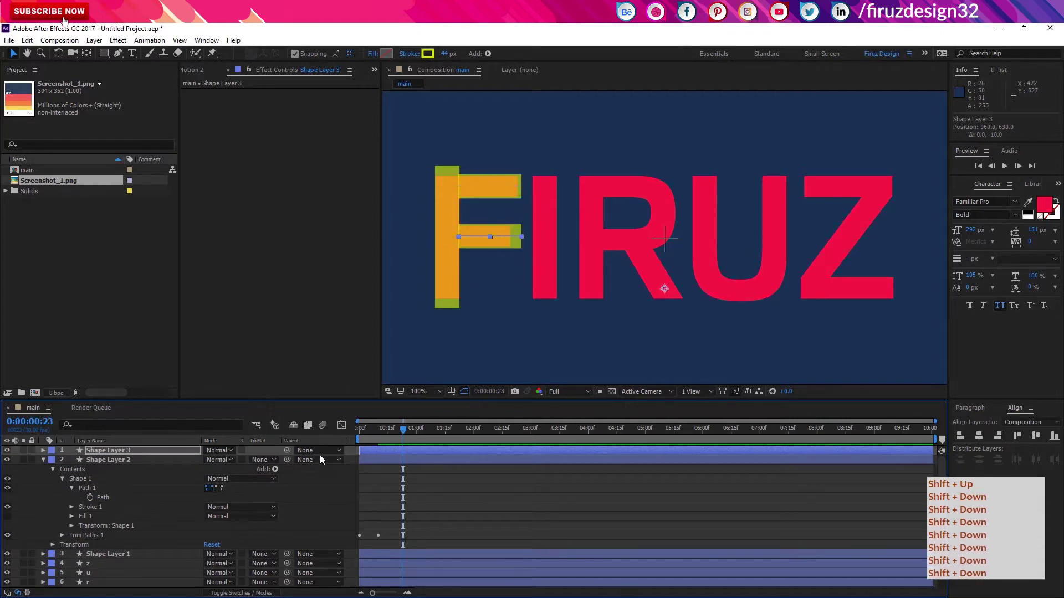
pyautogui.press('shift+Up')
pyautogui.press('shift+Down')
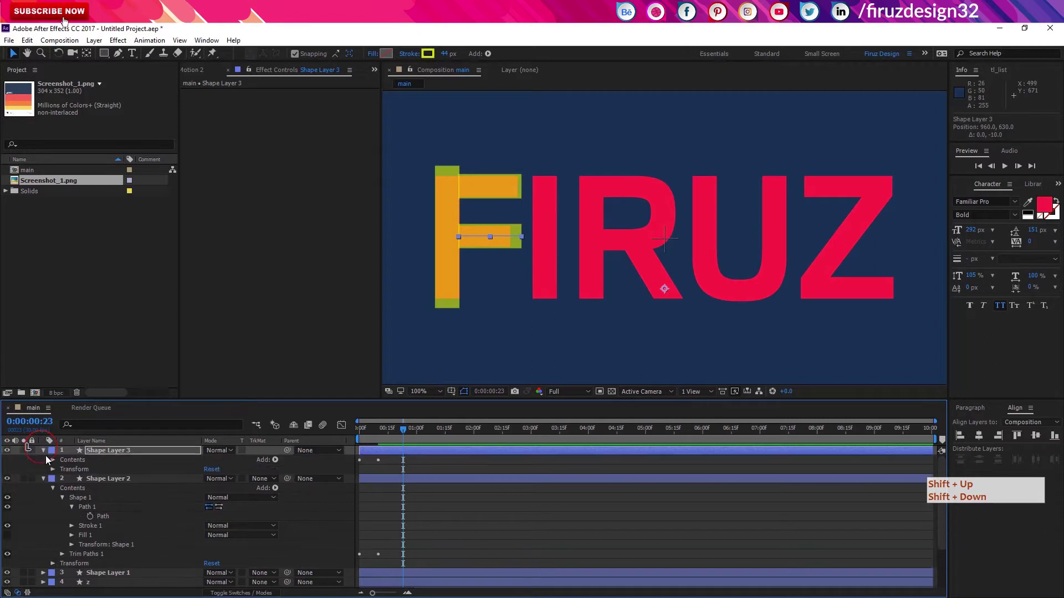
# Expose the middle-bar stroke's path and the vertical stroke layer's properties
pyautogui.press('shift+Up')
pyautogui.click(61, 469)
pyautogui.click(69, 473)
pyautogui.click(65, 474)
pyautogui.click(76, 483)
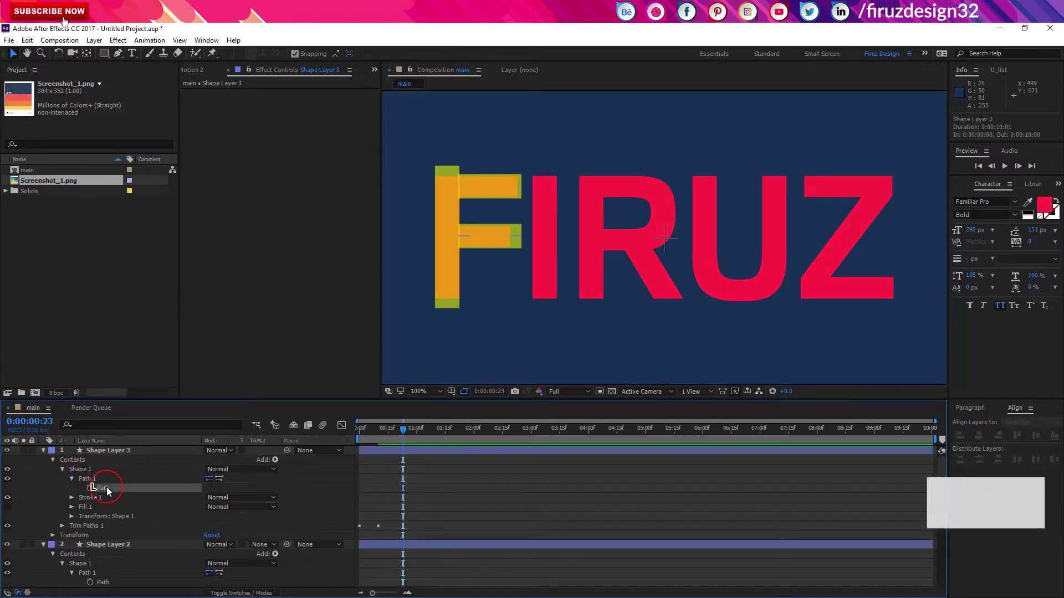
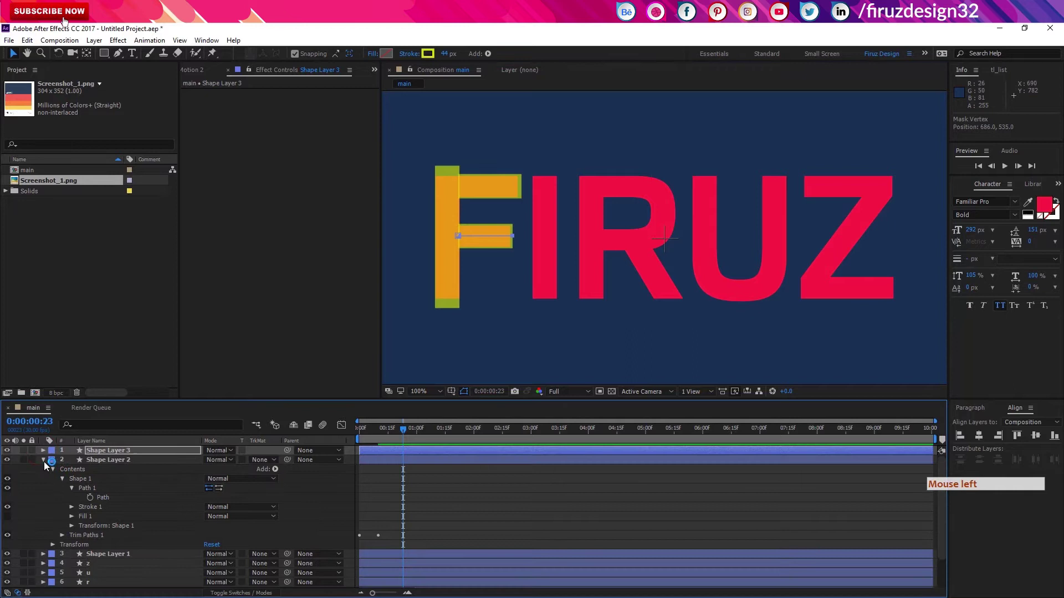
pyautogui.click(47, 466)
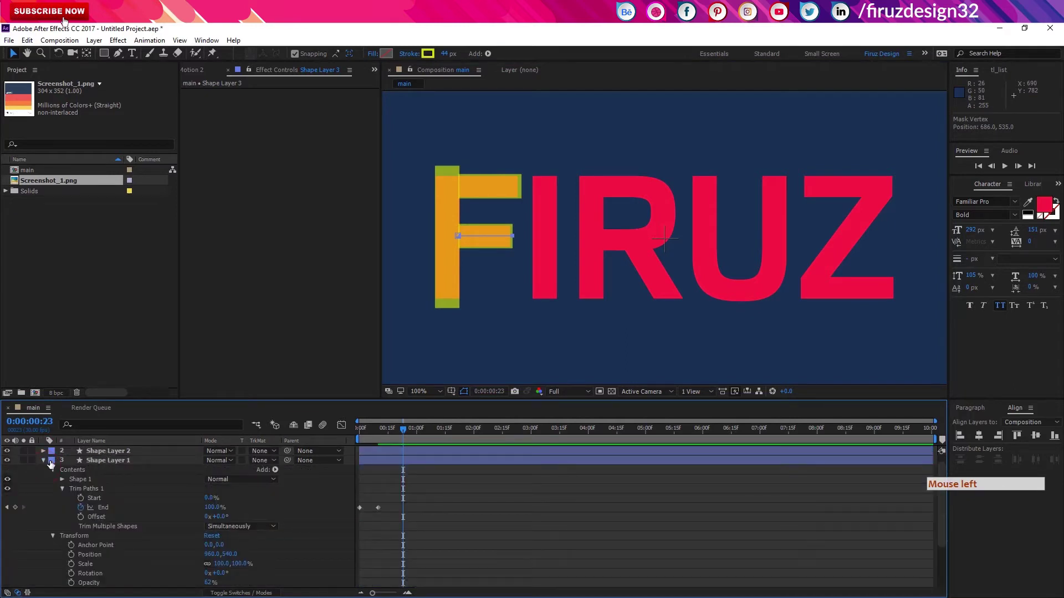
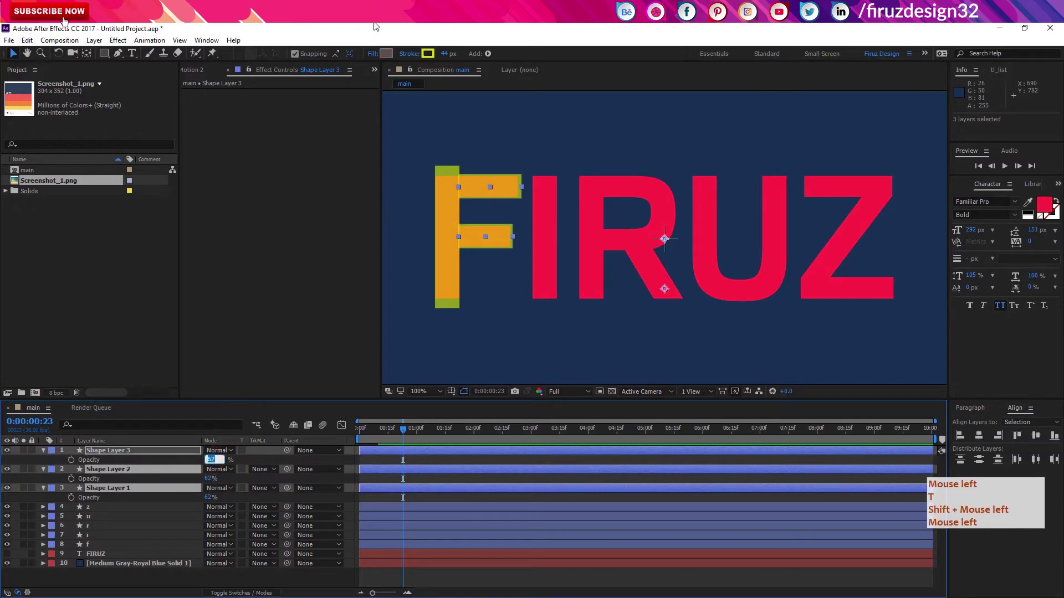
# Set all three F stroke layers to 100% opacity so the yellow fully covers the letter
pyautogui.press('KP_0')
pyautogui.press('KP_1')
pyautogui.press('t')
pyautogui.click(377, 26)
pyautogui.press('Return')
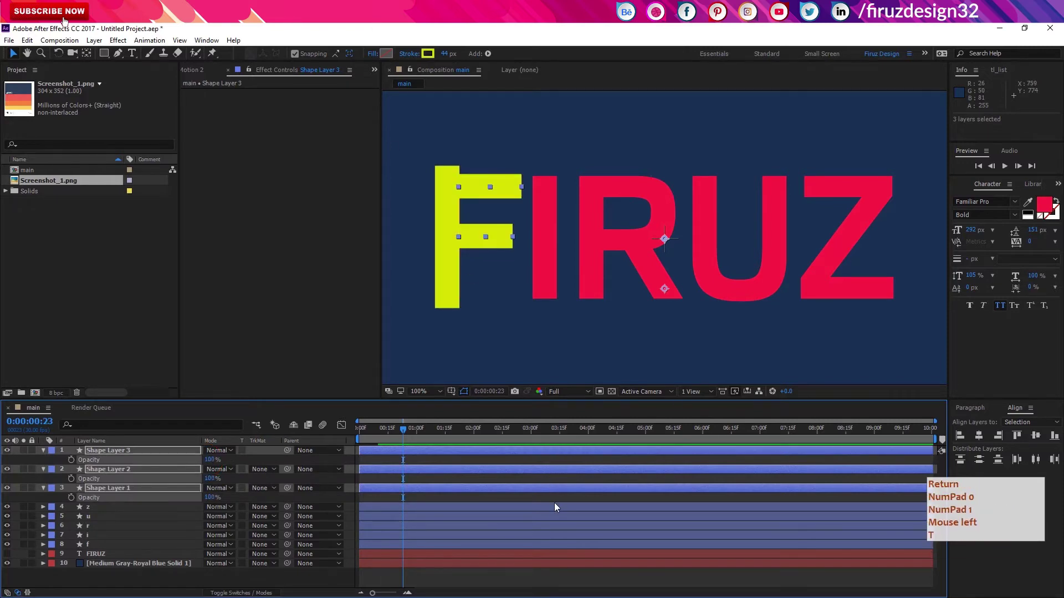
pyautogui.click(559, 501)
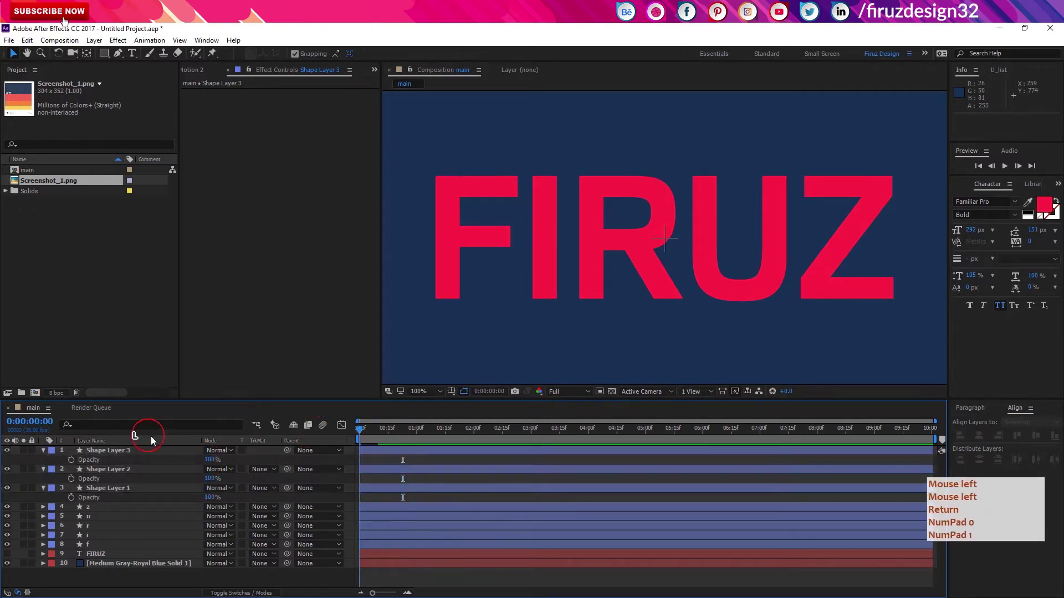
# Return to the start of the timeline and preview the yellow sweep over the F
pyautogui.press('Return')
pyautogui.press('KP_0')
pyautogui.click(378, 524)
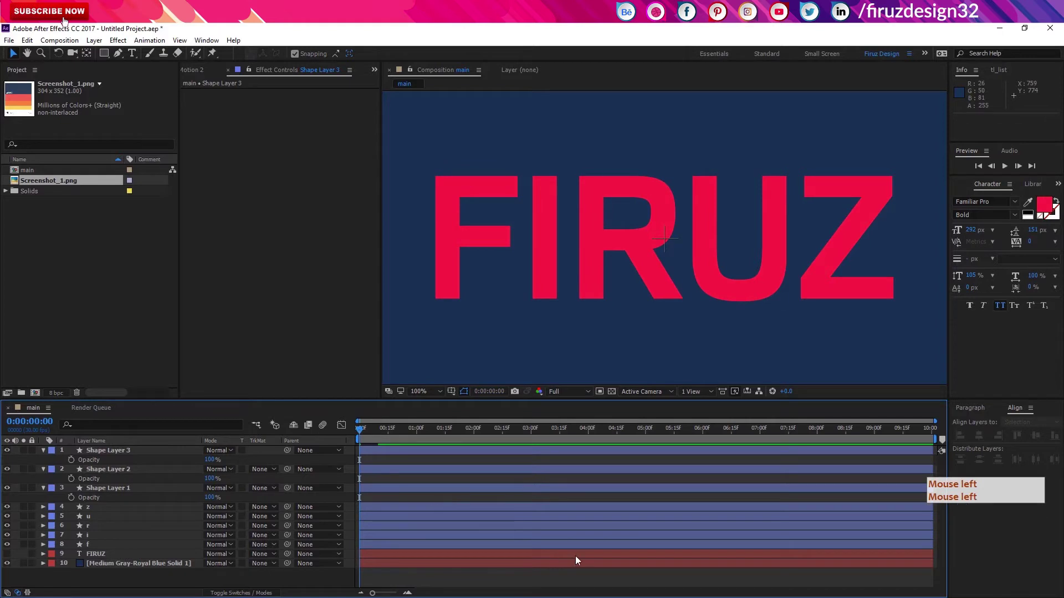
pyautogui.press('Page_Down')
pyautogui.press('Page_Down')
pyautogui.press('Page_Up')
pyautogui.press('Page_Down')
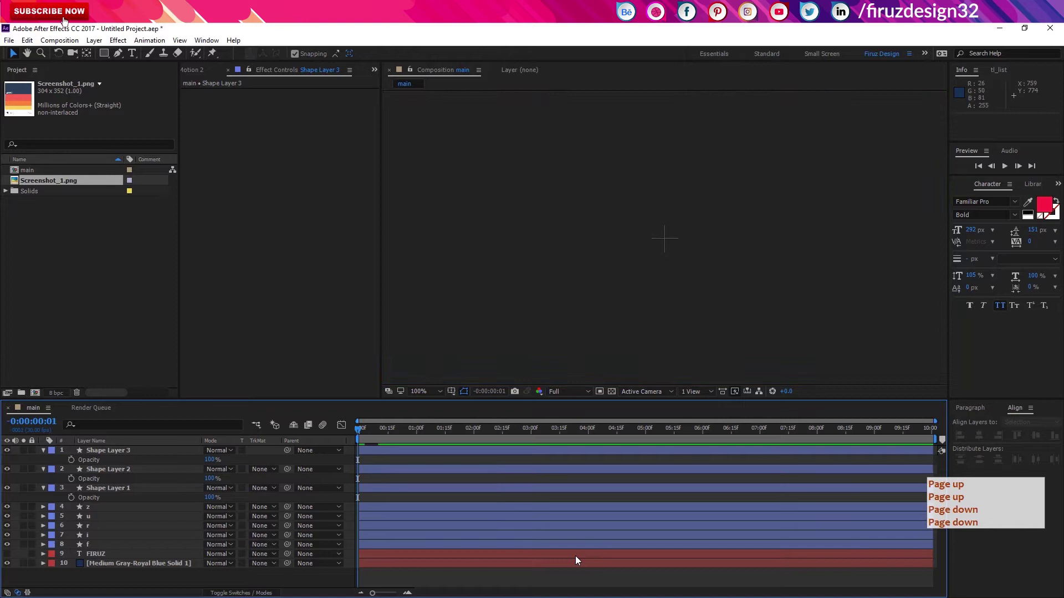
pyautogui.press('Page_Up')
pyautogui.press('Page_Down')
pyautogui.press('Page_Up')
pyautogui.press('Page_Down')
# Advance the current time a few frames past the start of the vertical stroke
pyautogui.click(390, 438)
pyautogui.press('shift+Page_Down')
pyautogui.press('shift+Page_Down')
pyautogui.click(402, 510)
pyautogui.press('shift+Page_Down')
pyautogui.click(372, 473)
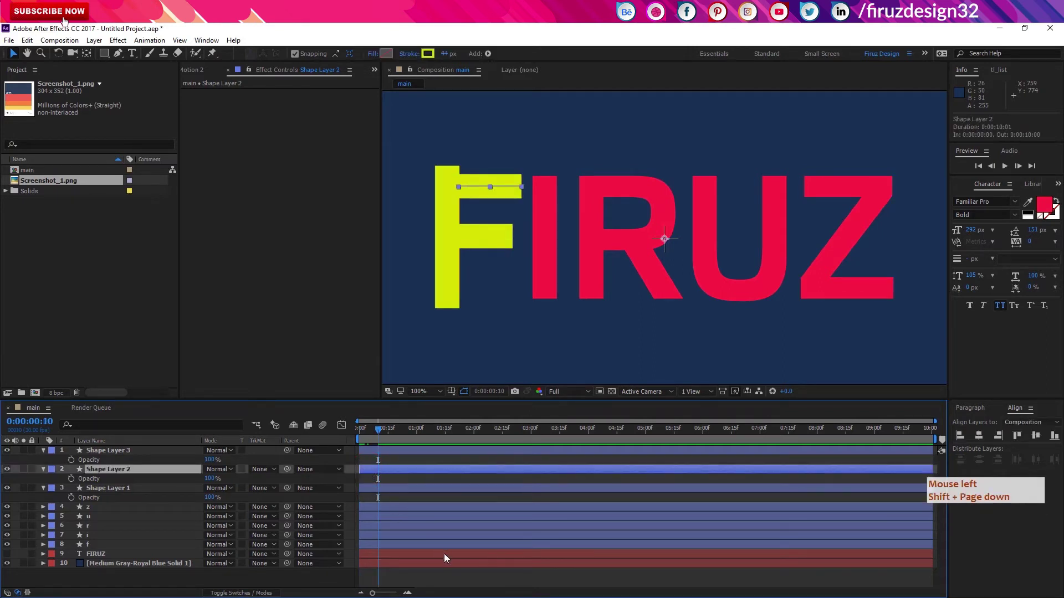
# Trim the top and middle bar stroke layers' in-points to the current time
pyautogui.click(448, 558)
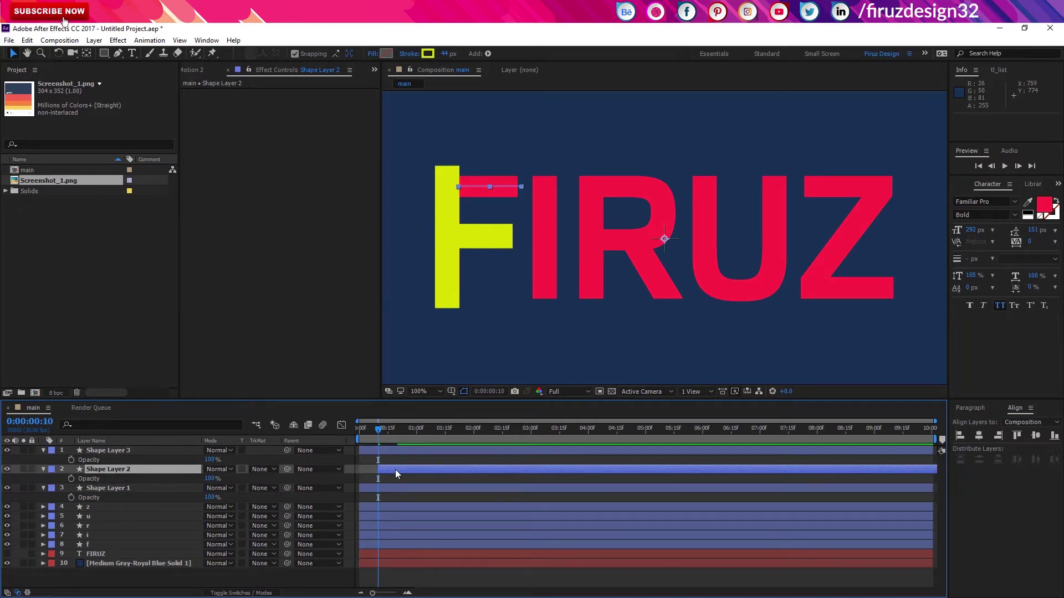
pyautogui.press('shift+Page_Down')
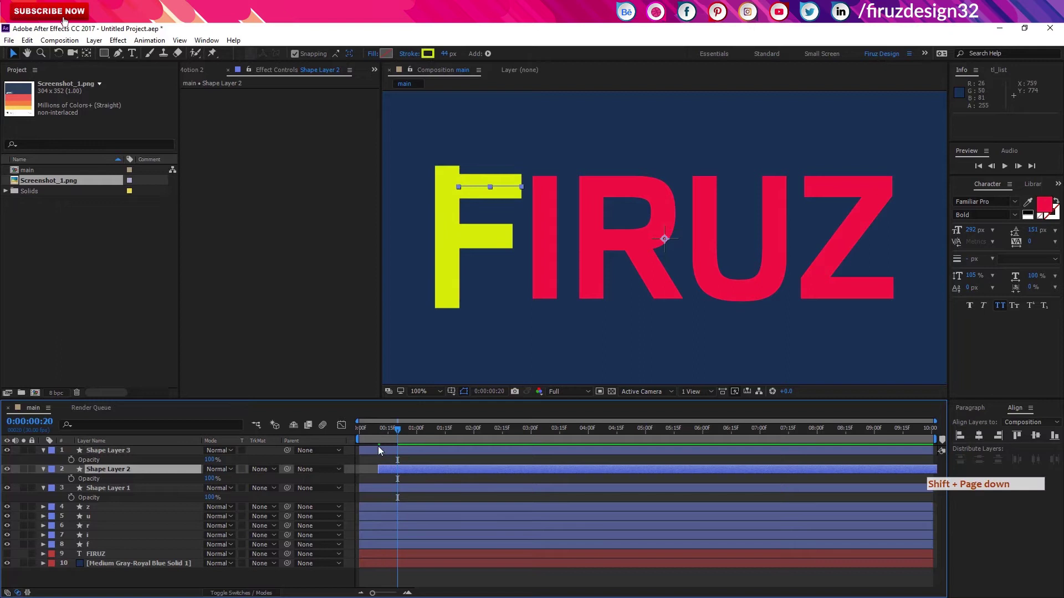
pyautogui.click(383, 450)
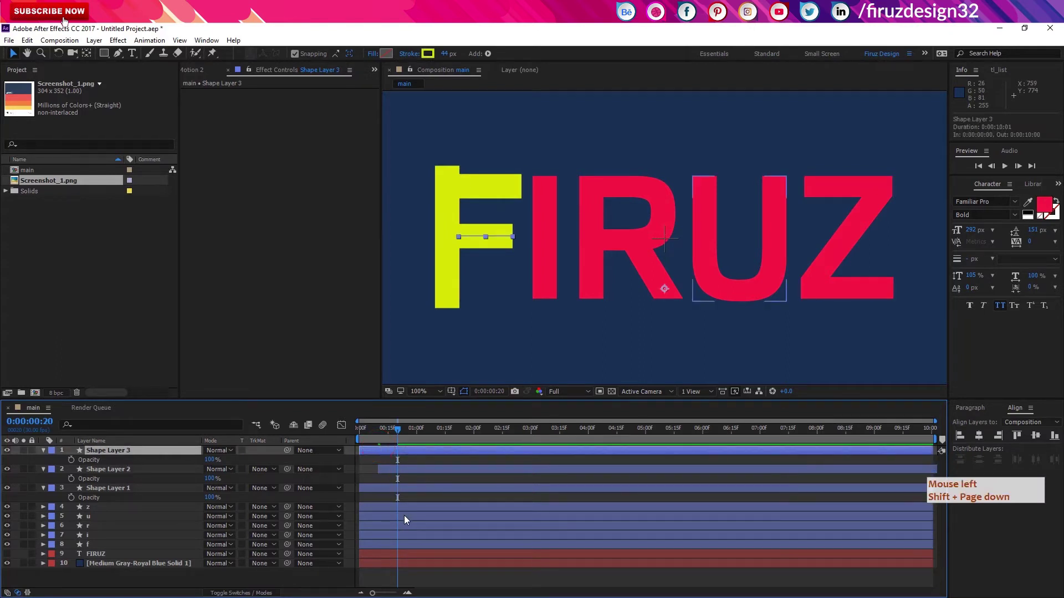
pyautogui.press('shift+Page_Down')
# Scrub through several frames to check the staggered sweep timing
pyautogui.click(407, 519)
pyautogui.click(408, 519)
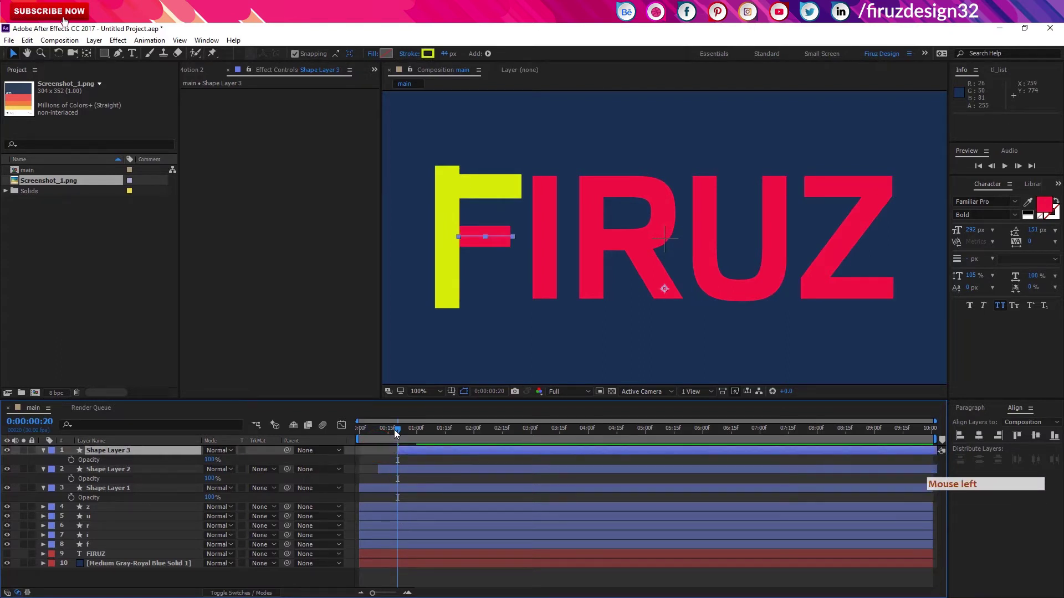
pyautogui.click(397, 433)
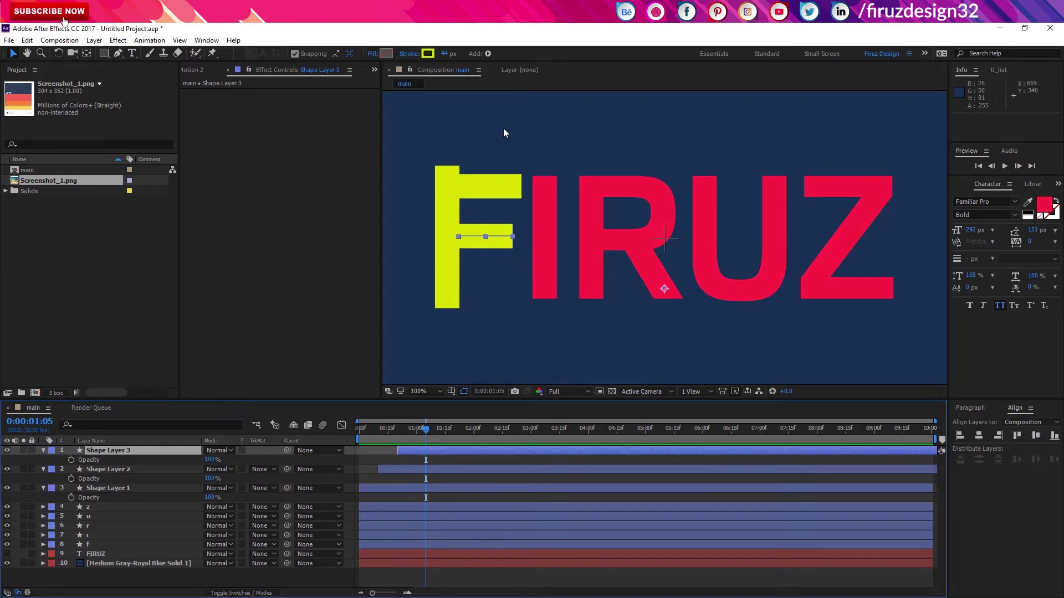
pyautogui.click(395, 434)
pyautogui.click(395, 471)
# Flip the top bar stroke horizontally and realign it over the F
pyautogui.rightClick(131, 472)
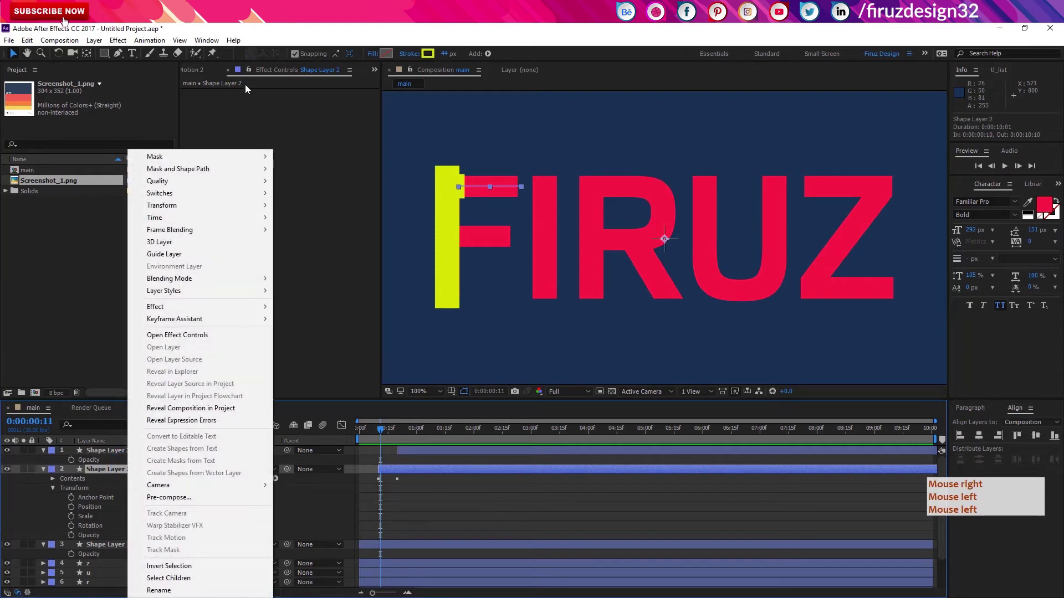
pyautogui.rightClick(191, 207)
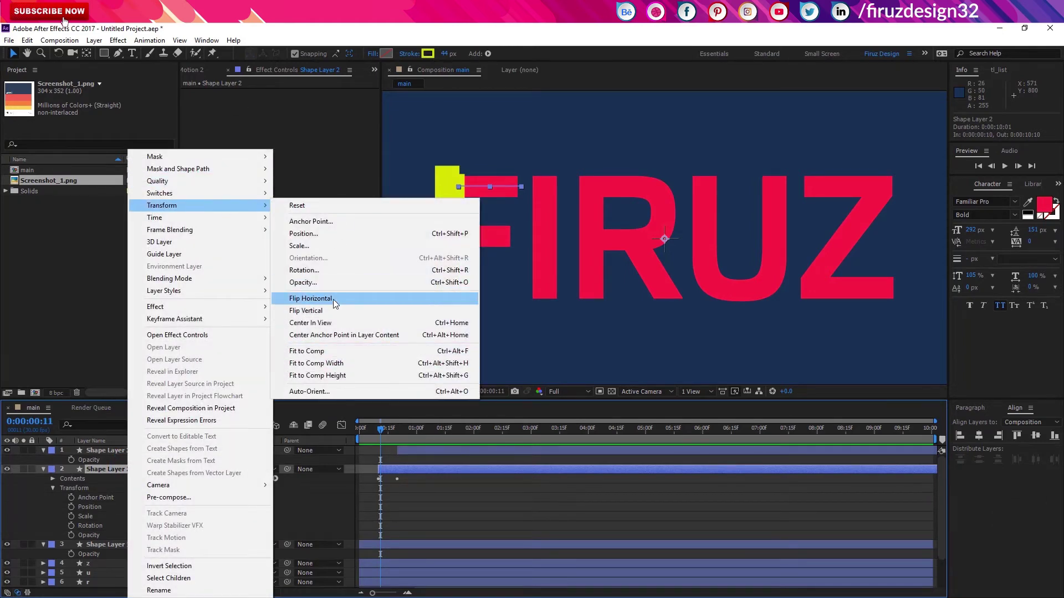
pyautogui.click(336, 305)
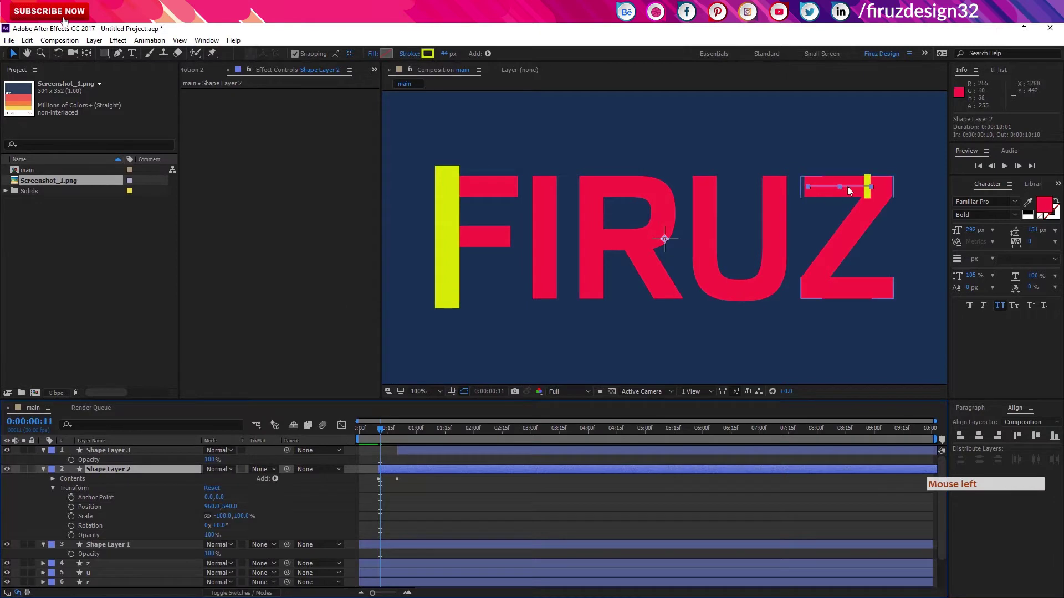
pyautogui.doubleClick(850, 192)
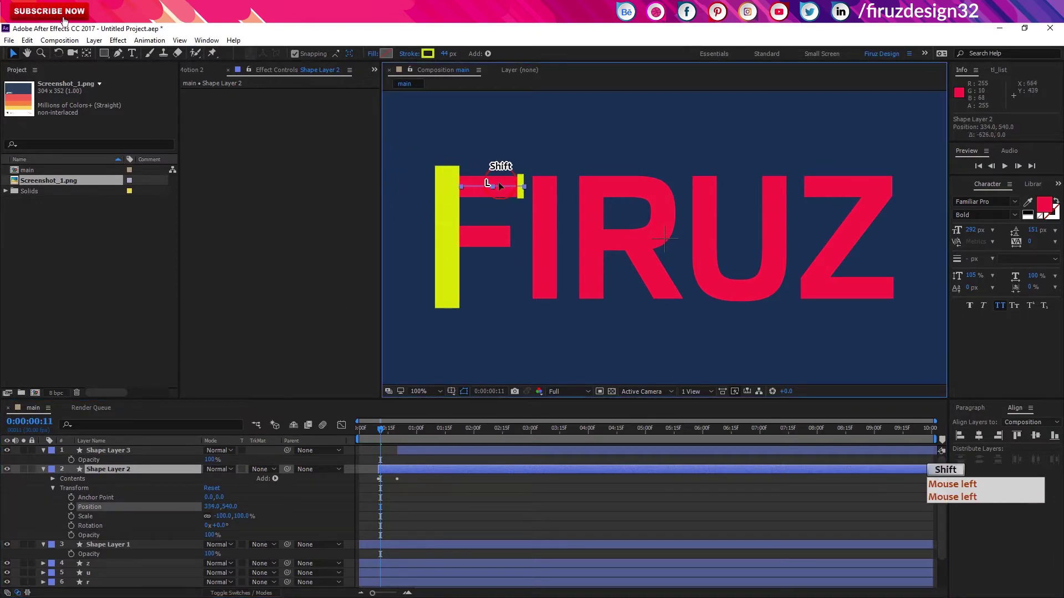
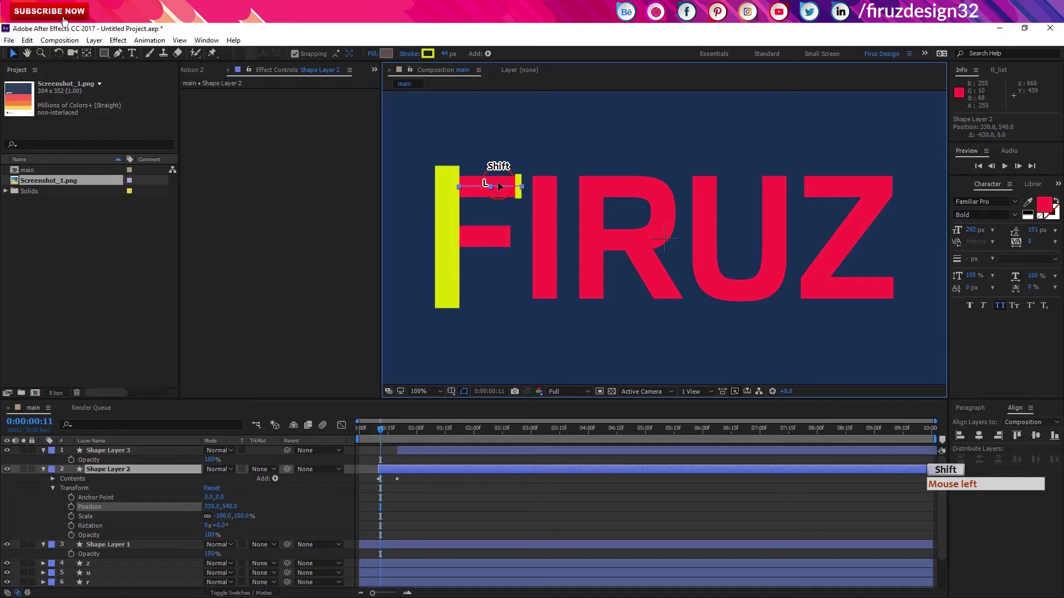
pyautogui.click(155, 453)
# Flip the middle bar stroke horizontally and nudge it back over the F
pyautogui.rightClick(157, 456)
pyautogui.click(226, 207)
pyautogui.click(382, 297)
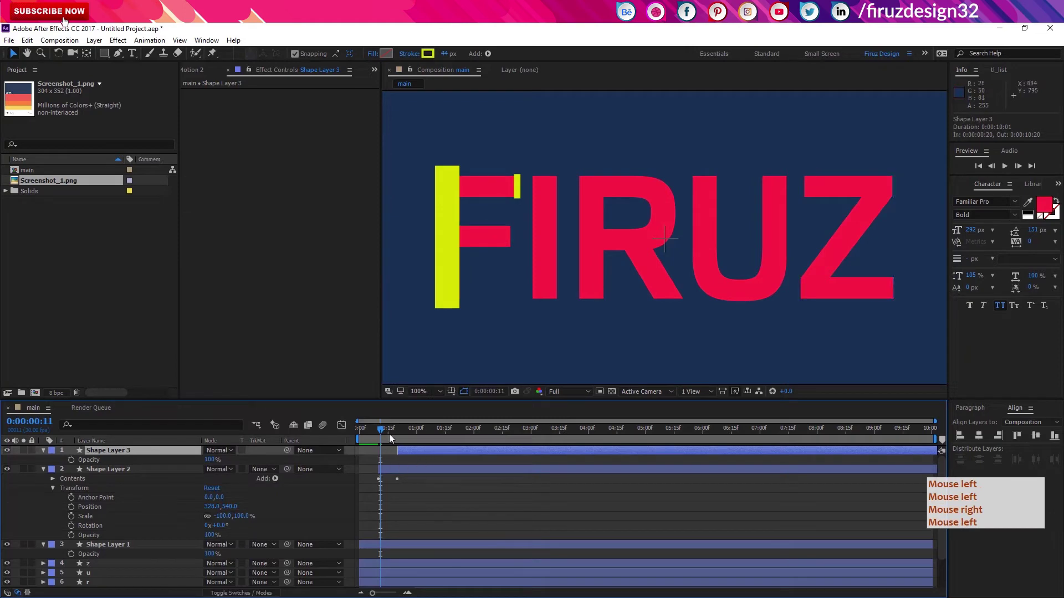
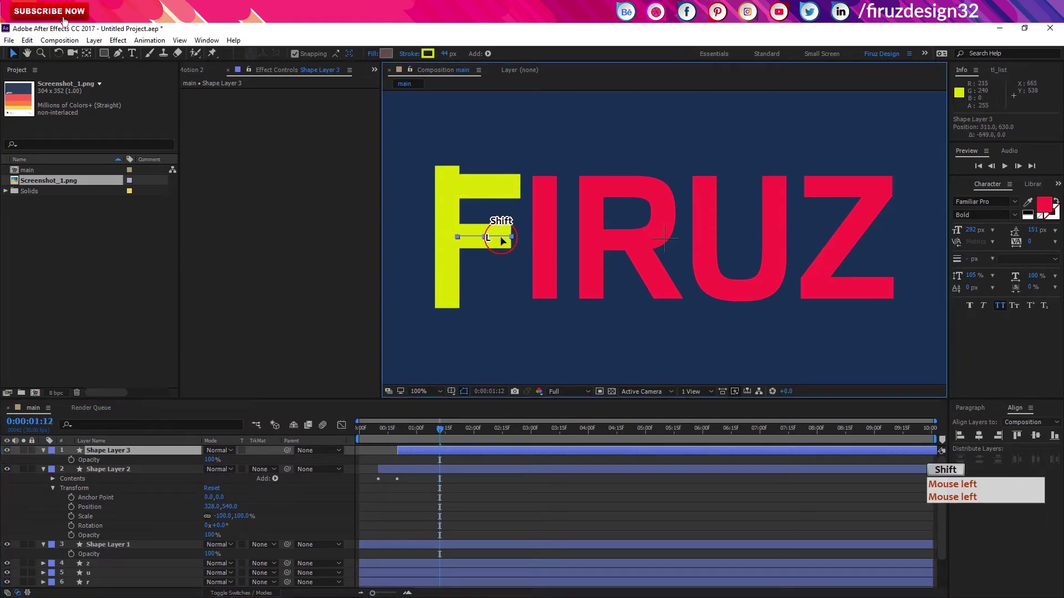
pyautogui.click(269, 445)
pyautogui.press('space')
pyautogui.press('space')
pyautogui.press('space')
pyautogui.click(391, 440)
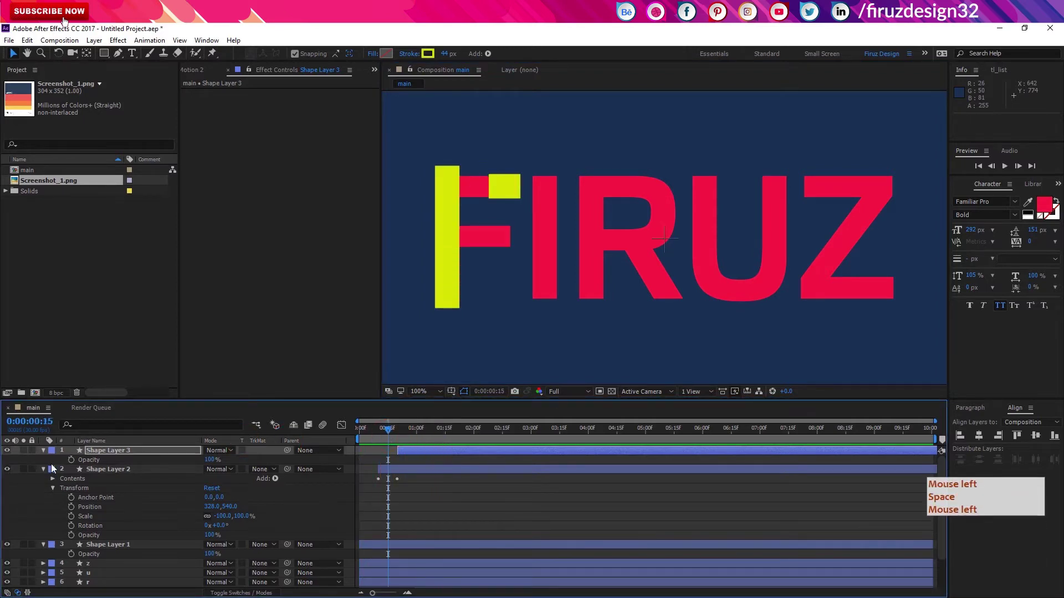
# Collapse the three F stroke layers and select them all
pyautogui.click(45, 471)
pyautogui.click(47, 452)
pyautogui.click(45, 475)
pyautogui.click(118, 476)
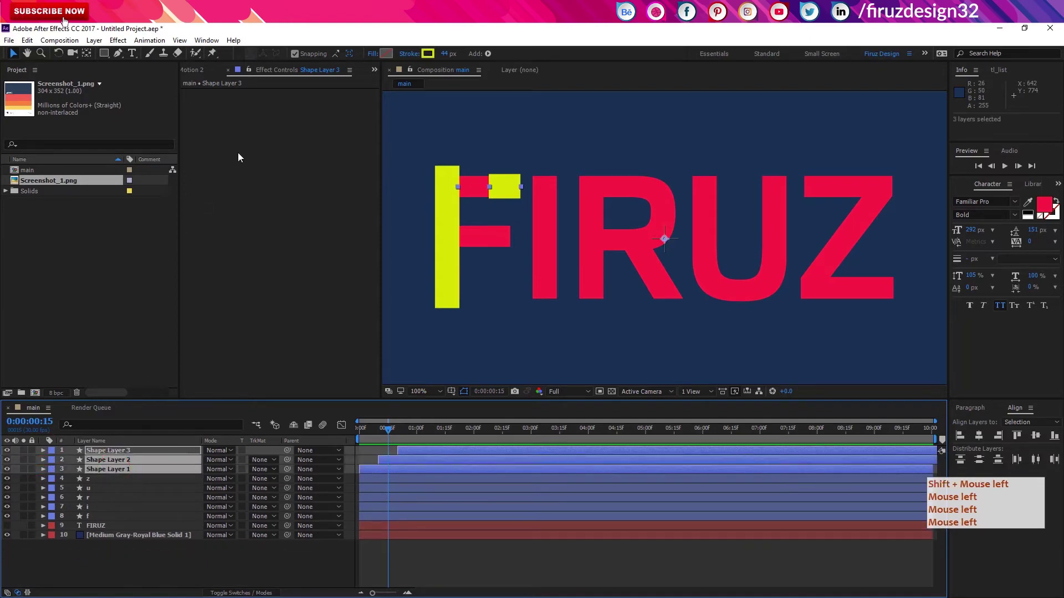
# Precompose the three F stroke layers into a new composition named f matt
pyautogui.doubleClick(241, 155)
pyautogui.press('ctrl+shift+c')
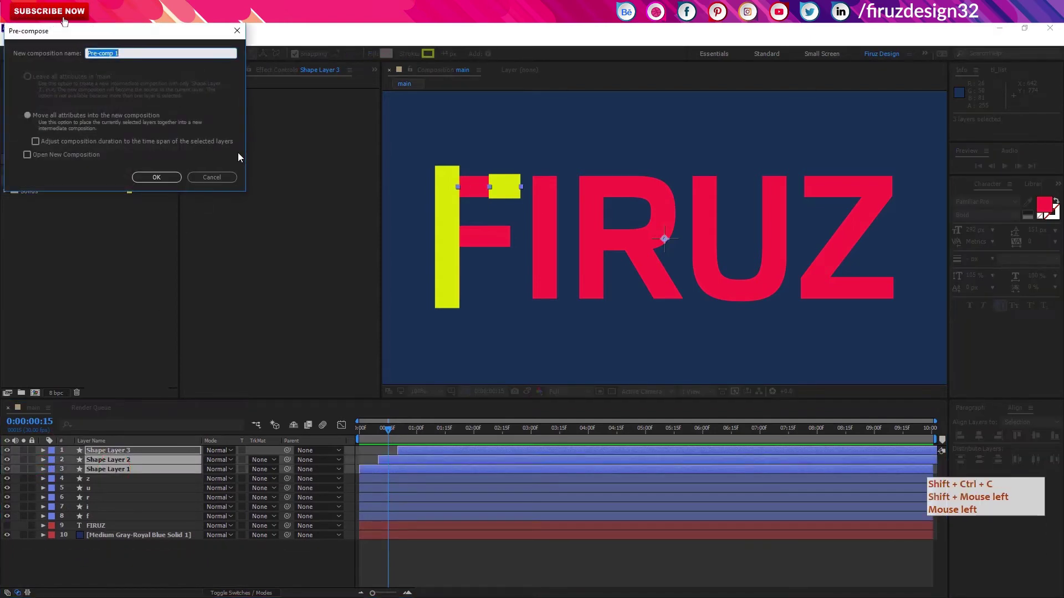
pyautogui.press('ctrl+shift+c')
pyautogui.click(241, 156)
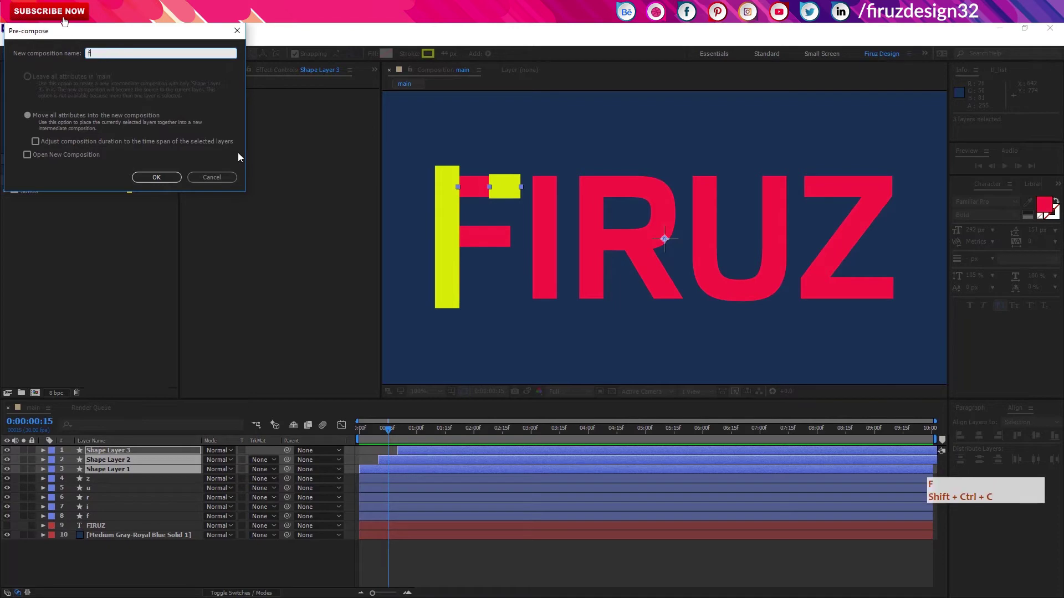
pyautogui.press('space')
pyautogui.press('space')
pyautogui.press('ctrl+shift+c')
pyautogui.press('space')
pyautogui.press('Return')
pyautogui.press('space')
pyautogui.press('Return')
pyautogui.press('space')
# Place f matt above the f layer, use it as the f layer's alpha matte, and preview
pyautogui.click(190, 456)
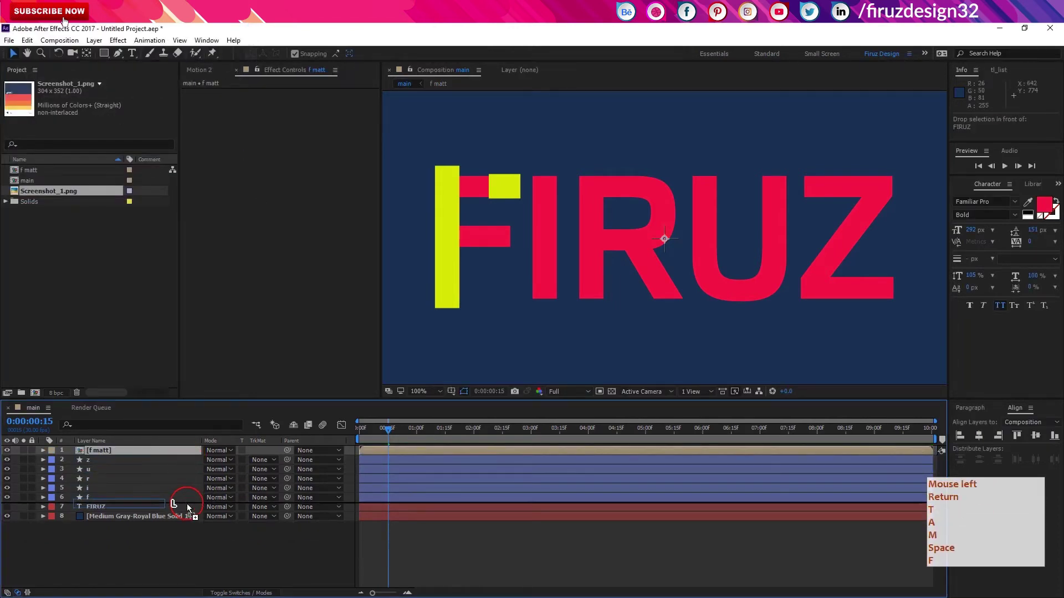
pyautogui.click(182, 504)
pyautogui.click(272, 505)
pyautogui.click(274, 501)
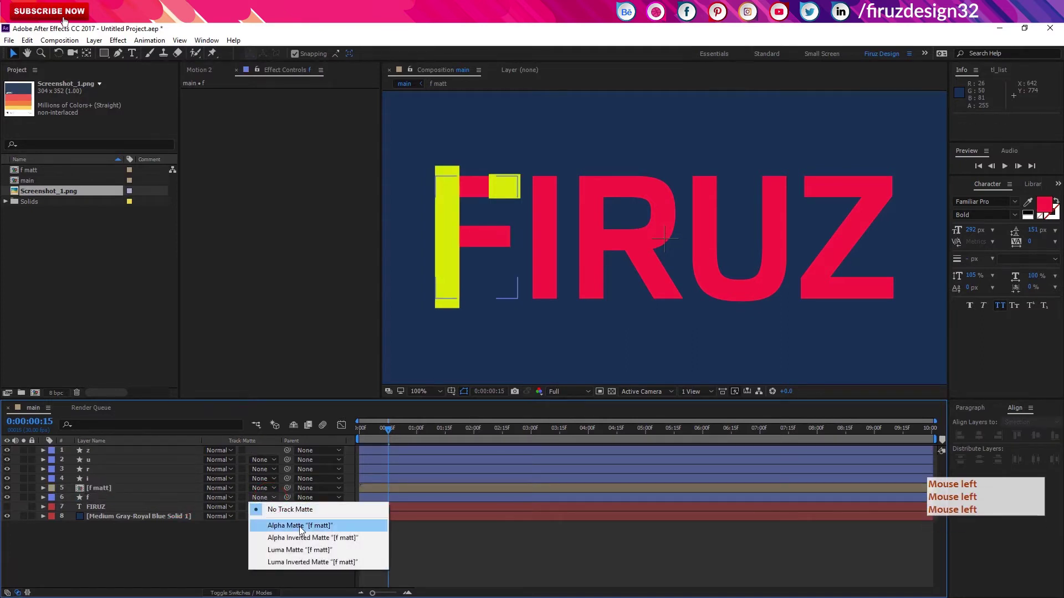
pyautogui.click(303, 530)
pyautogui.click(326, 435)
pyautogui.press('space')
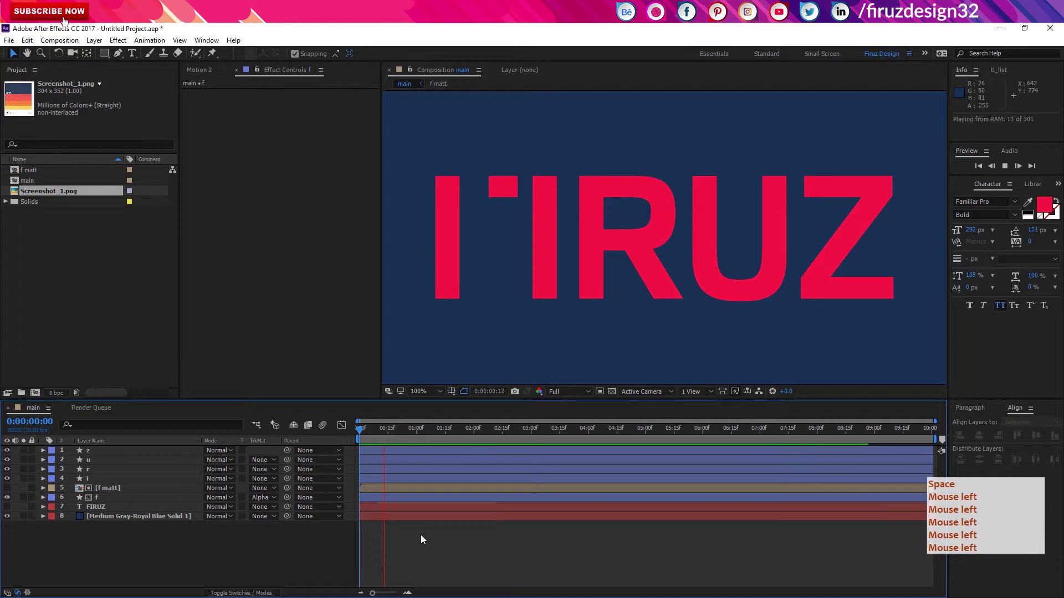
pyautogui.click(380, 434)
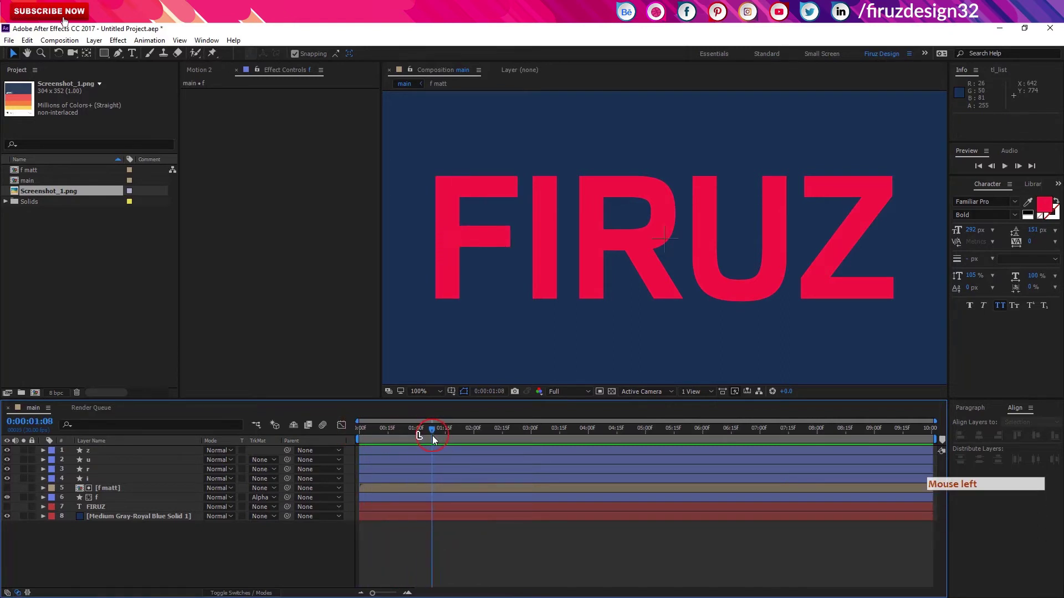
# Precompose the f matt and f layers together into a composition named f red
pyautogui.click(118, 491)
pyautogui.click(117, 502)
pyautogui.press('c')
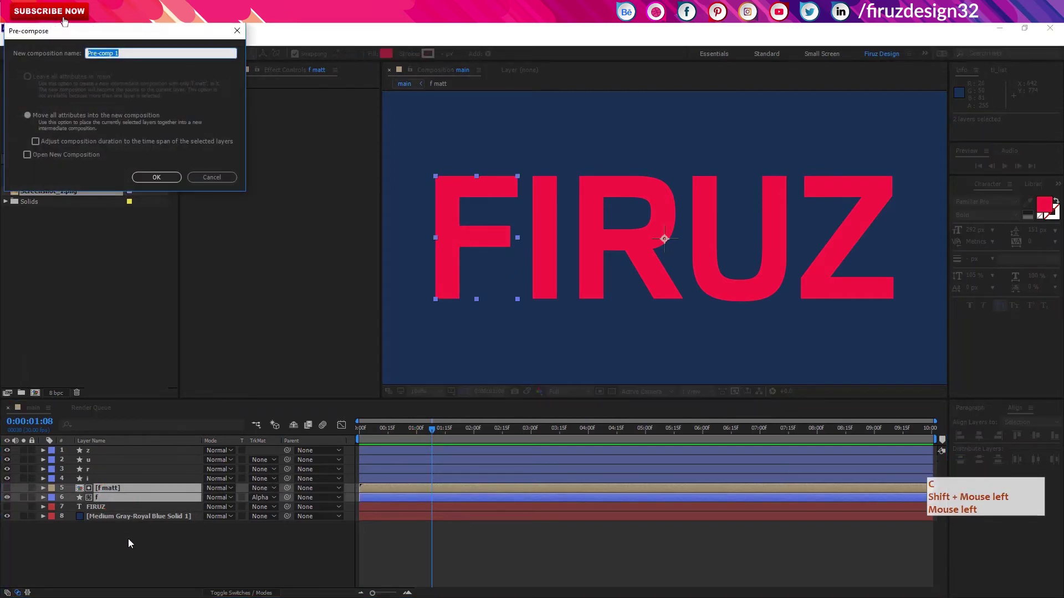
pyautogui.doubleClick(131, 542)
pyautogui.press('space')
pyautogui.click(131, 542)
pyautogui.press('space')
pyautogui.click(131, 541)
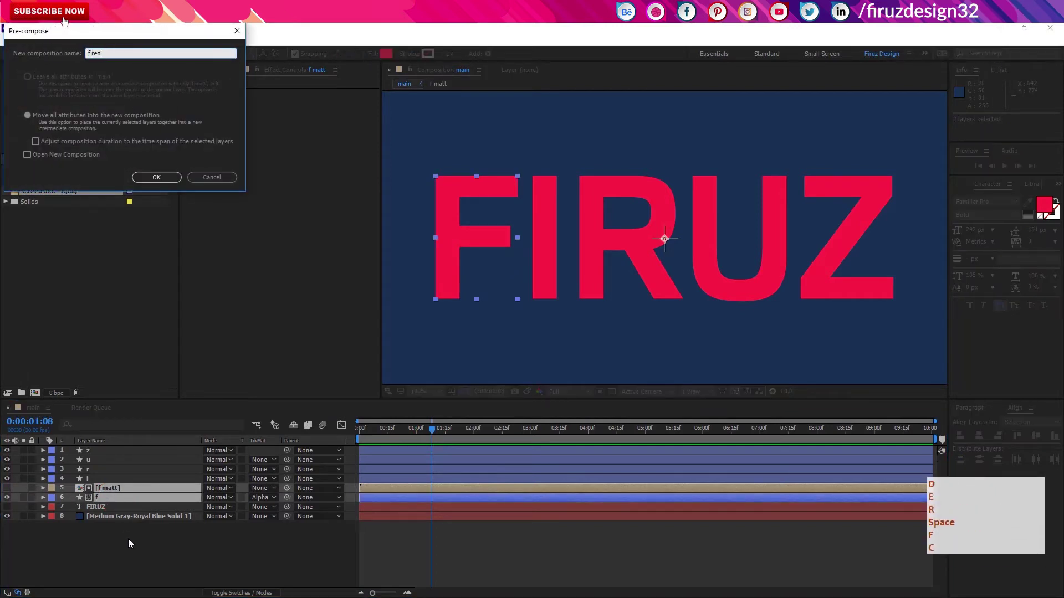
pyautogui.press('space')
pyautogui.press('space')
pyautogui.click(113, 42)
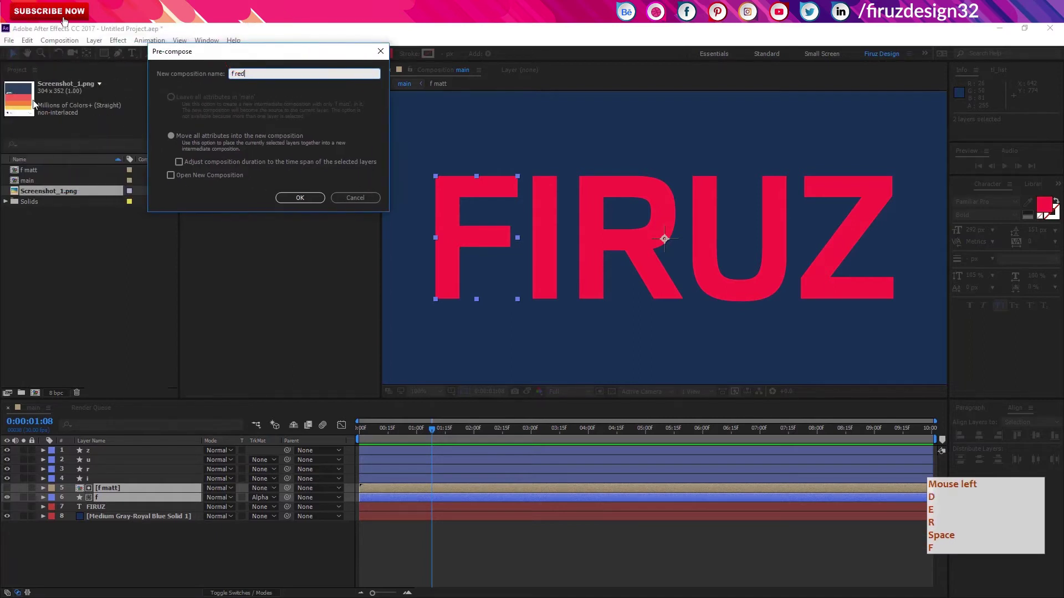
pyautogui.click(22, 108)
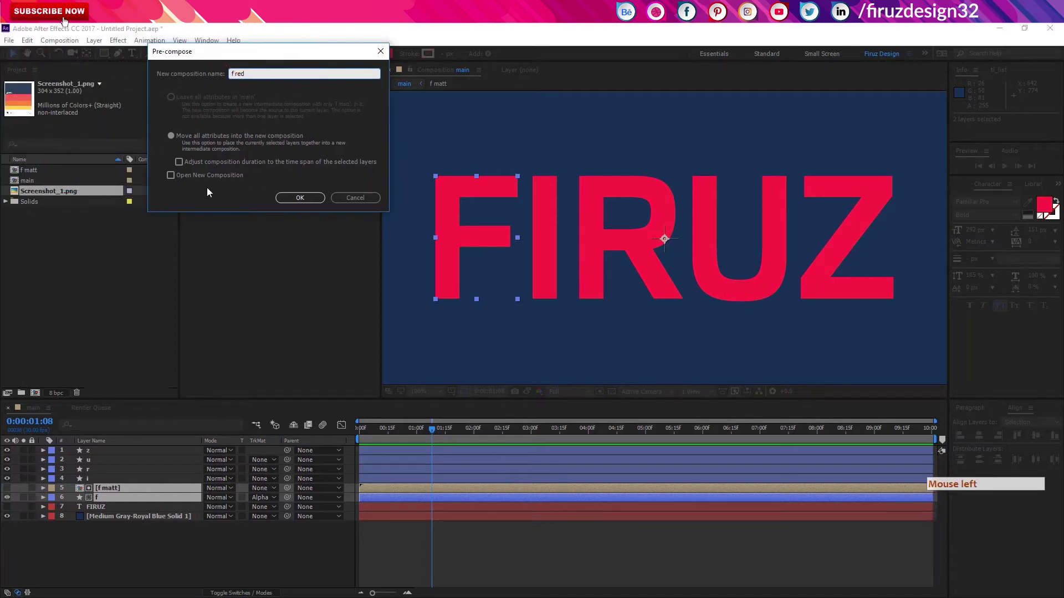
pyautogui.click(316, 200)
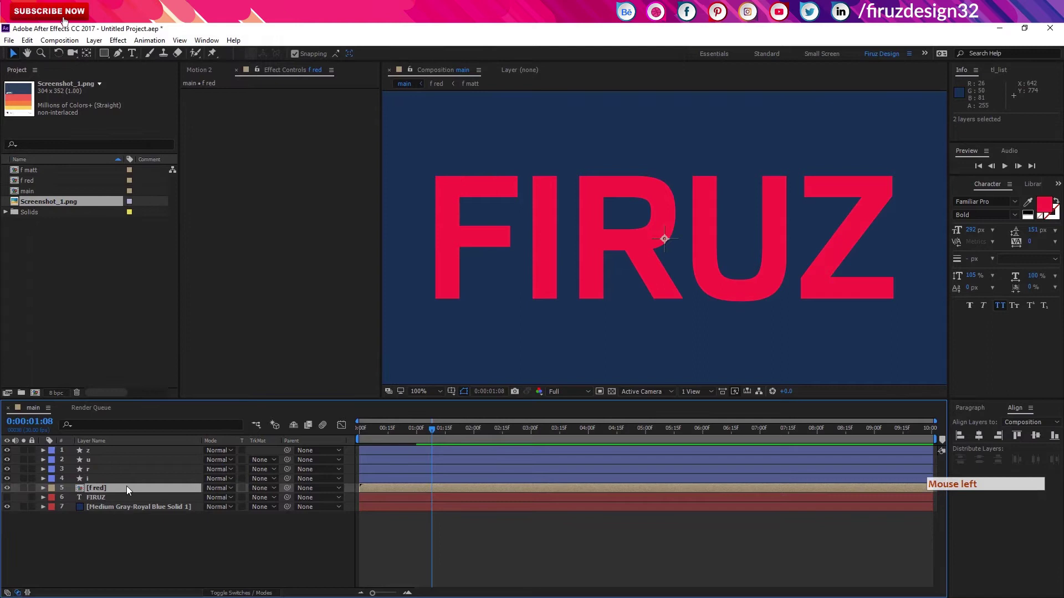
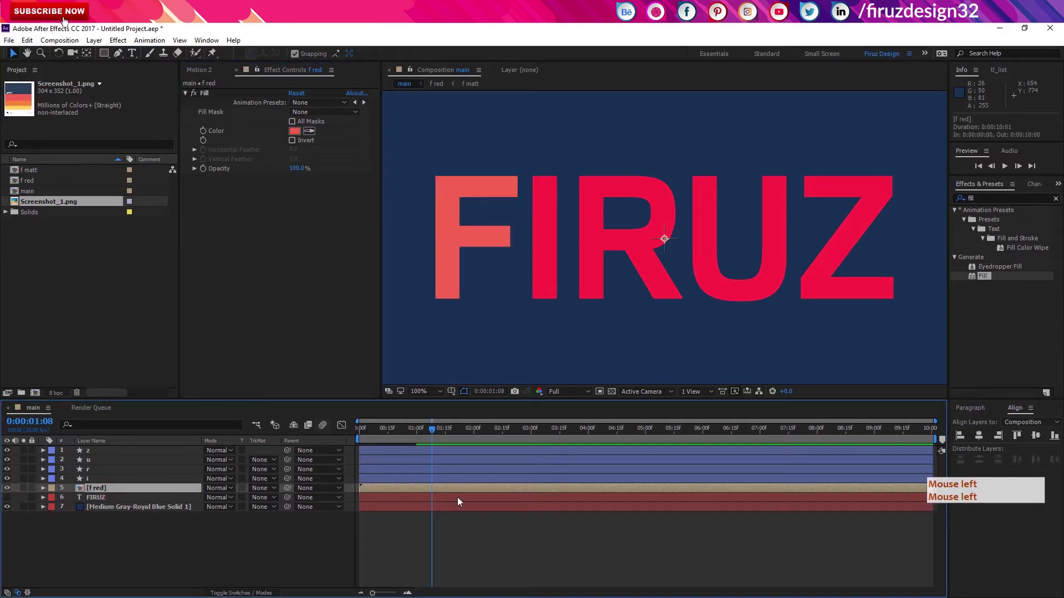
# Duplicate the f red layer twice to get three copies
pyautogui.press('ctrl+d')
pyautogui.click(361, 430)
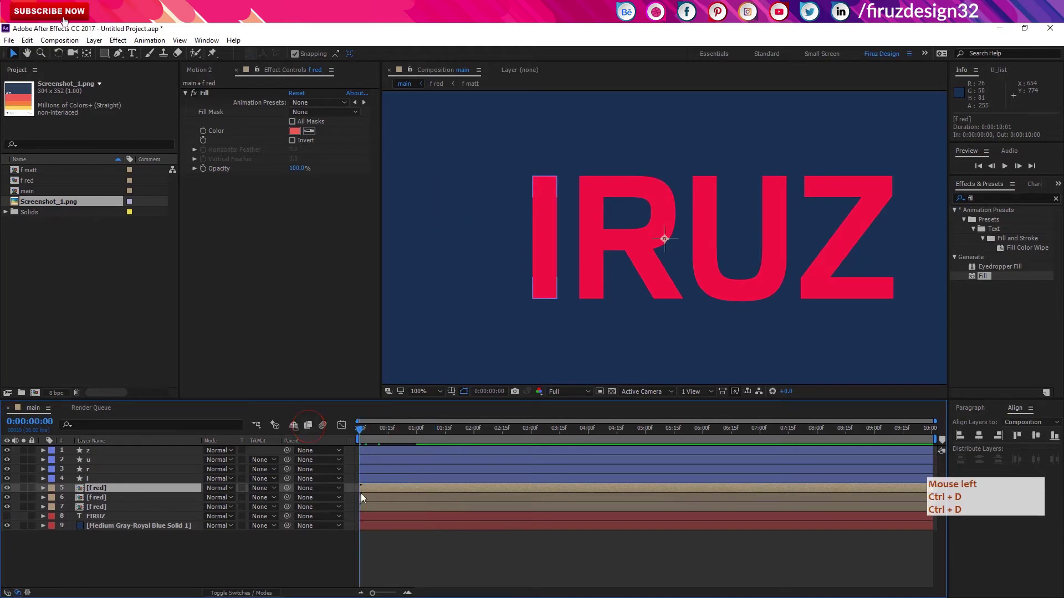
pyautogui.press('ctrl+d')
# Rename the middle copy to f orange
pyautogui.click(144, 500)
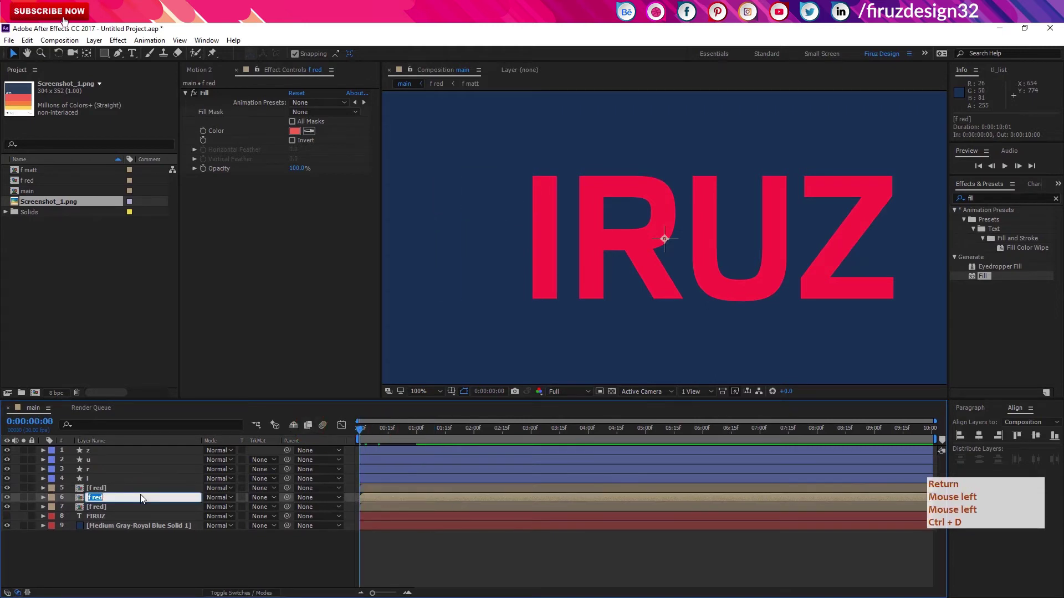
pyautogui.press('Return')
pyautogui.click(144, 498)
pyautogui.press('Right')
pyautogui.press('BackSpace')
pyautogui.press('Right')
pyautogui.press('Return')
pyautogui.click(144, 498)
pyautogui.press('BackSpace')
pyautogui.press('Right')
pyautogui.press('Return')
pyautogui.click(143, 497)
pyautogui.press('BackSpace')
pyautogui.press('Right')
pyautogui.press('Return')
# Rename the top copy to f yellow
pyautogui.click(144, 497)
pyautogui.press('BackSpace')
pyautogui.press('Return')
pyautogui.click(140, 491)
pyautogui.press('Return')
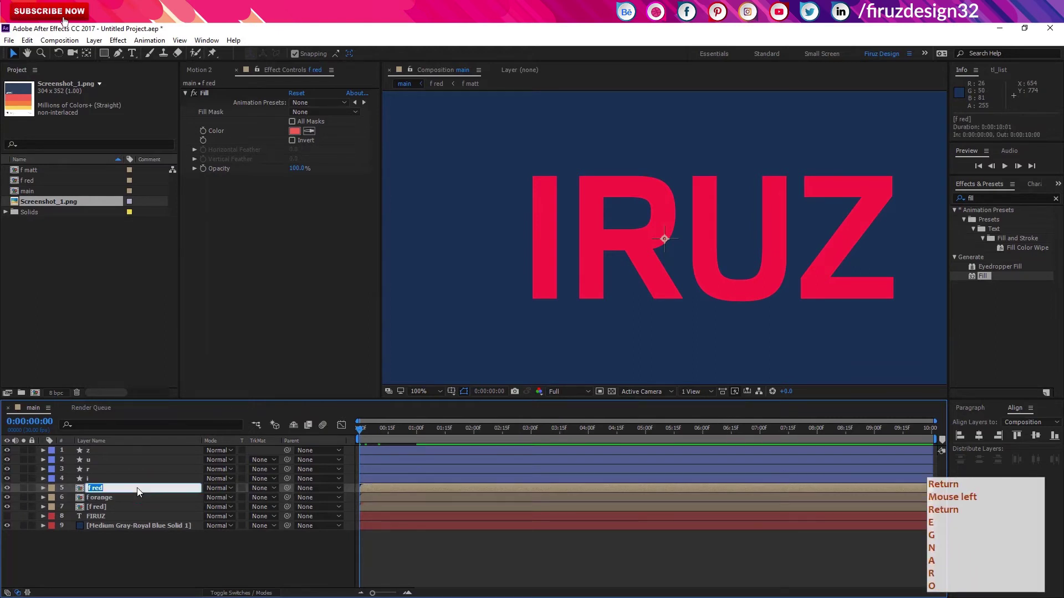
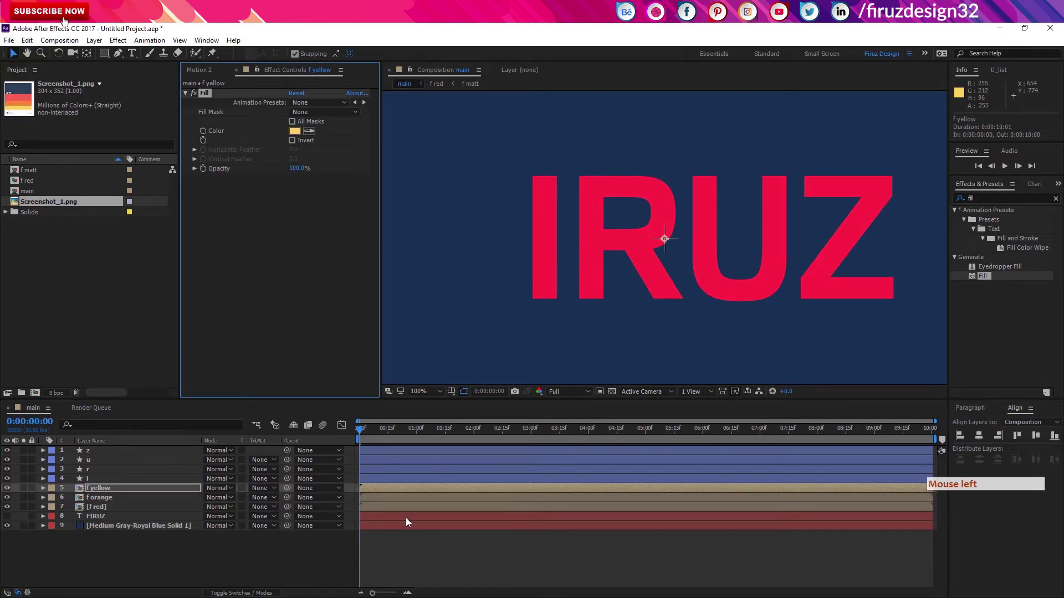
# Start the f orange layer several frames after f red using Alt+[
pyautogui.click(390, 503)
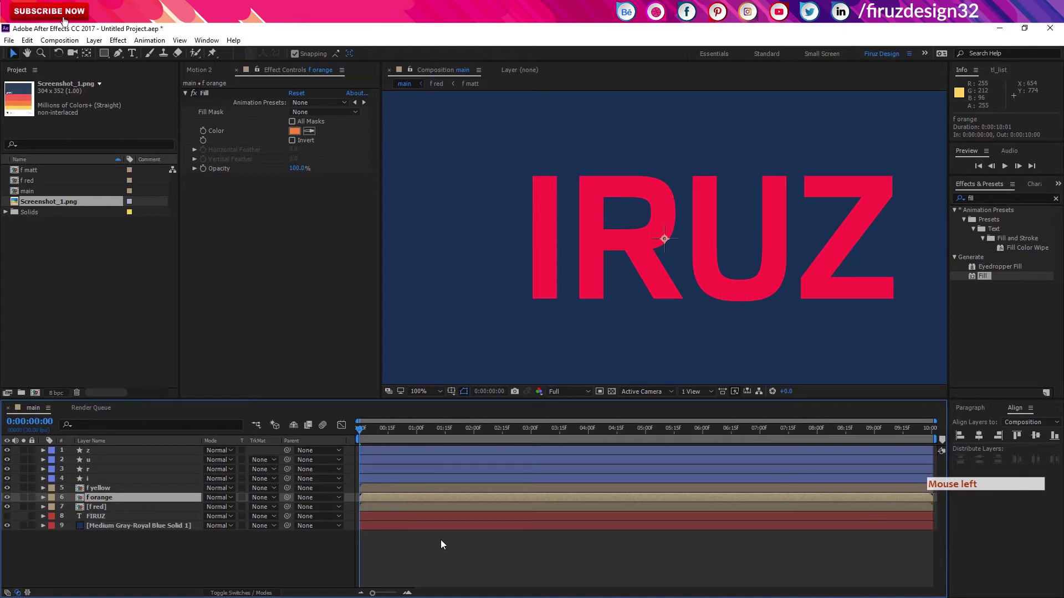
pyautogui.press('Page_Down')
pyautogui.click(445, 544)
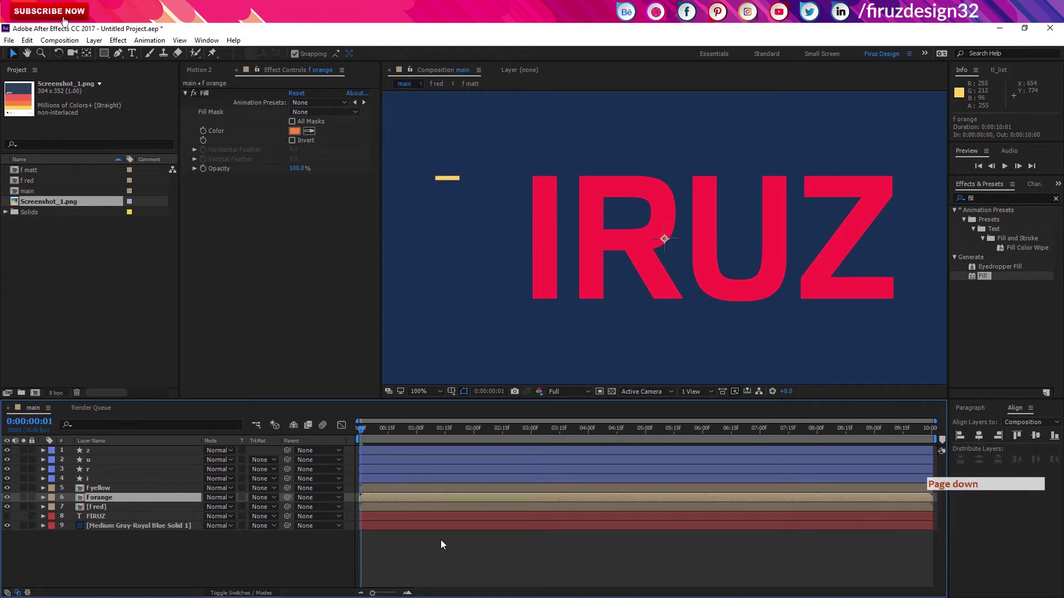
pyautogui.press('Page_Down')
pyautogui.press('Page_Down')
pyautogui.press('Page_Down')
pyautogui.press('Page_Down')
pyautogui.press('Page_Down')
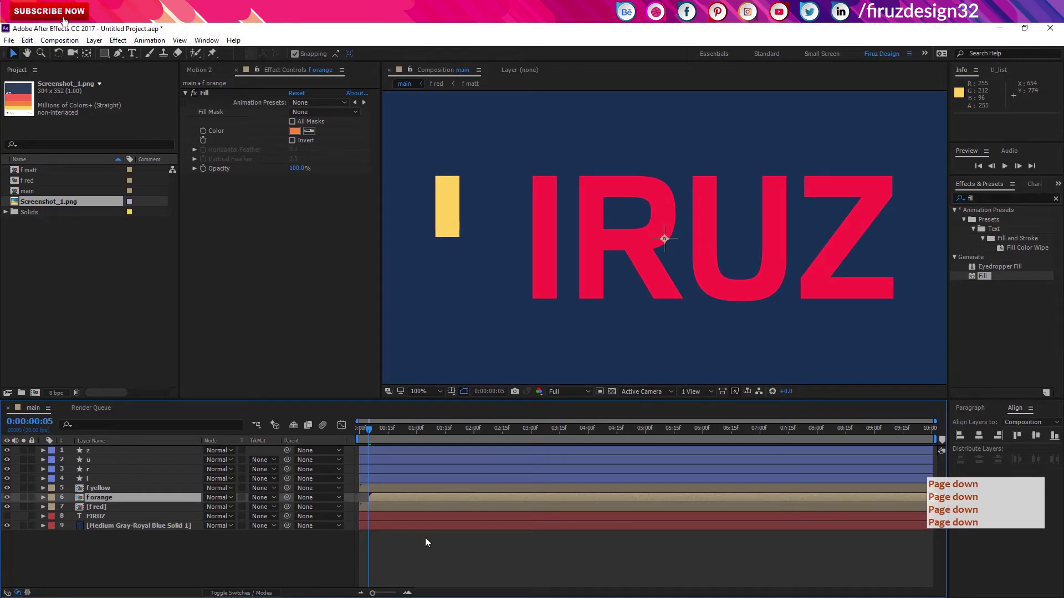
# Start the f yellow layer a few frames after f orange so yellow lands last
pyautogui.press('Page_Down')
pyautogui.press('Page_Down')
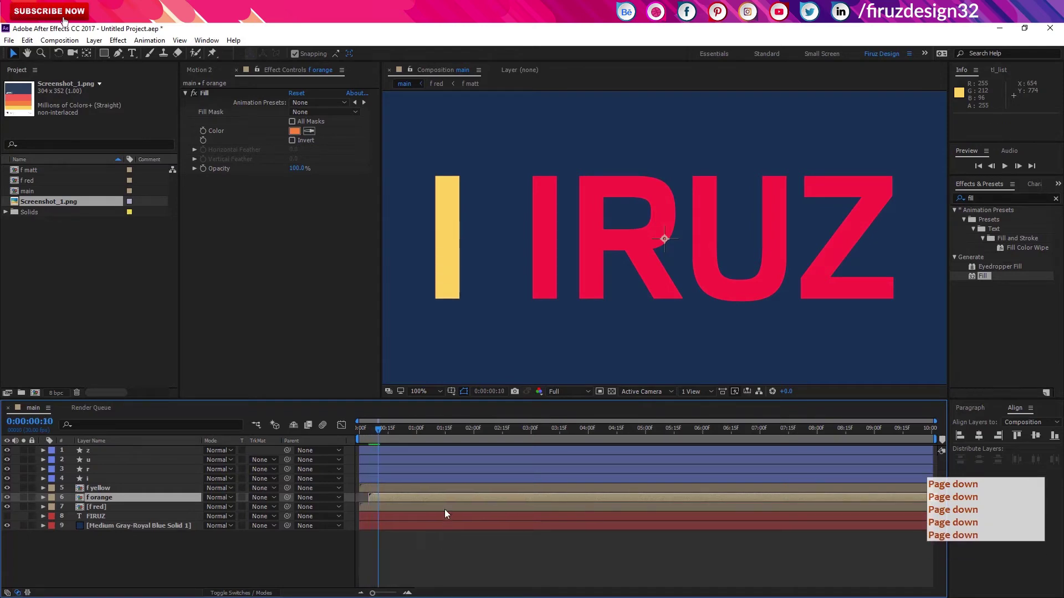
pyautogui.click(452, 491)
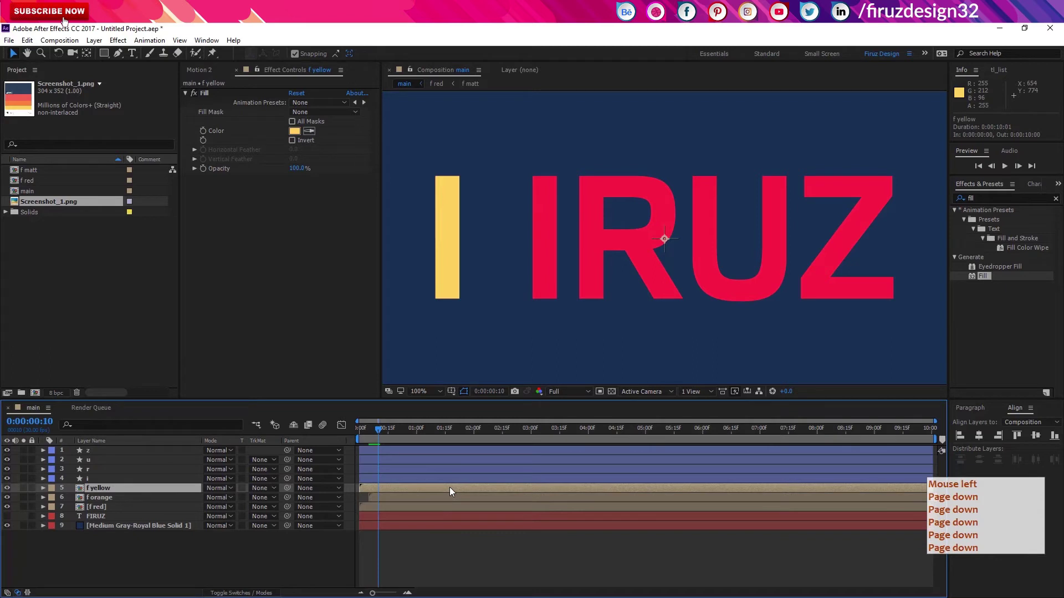
pyautogui.click(325, 434)
pyautogui.click(361, 436)
pyautogui.click(318, 429)
# Preview the red, orange and yellow sweeps building the F and ending yellow
pyautogui.press('space')
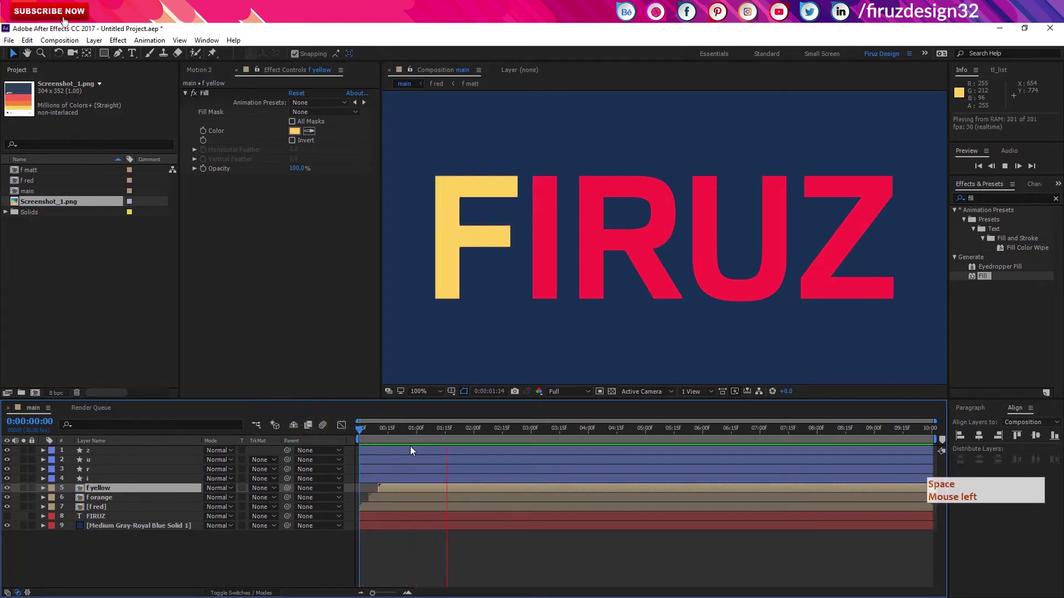
pyautogui.press('space')
pyautogui.click(375, 432)
pyautogui.press('space')
pyautogui.click(320, 430)
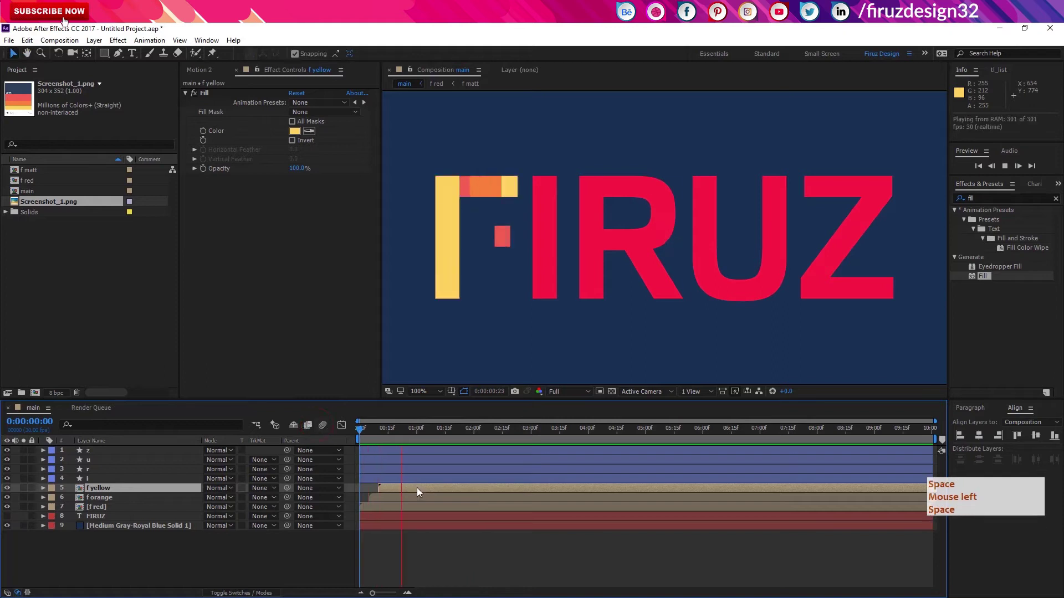
pyautogui.press('space')
pyautogui.click(374, 437)
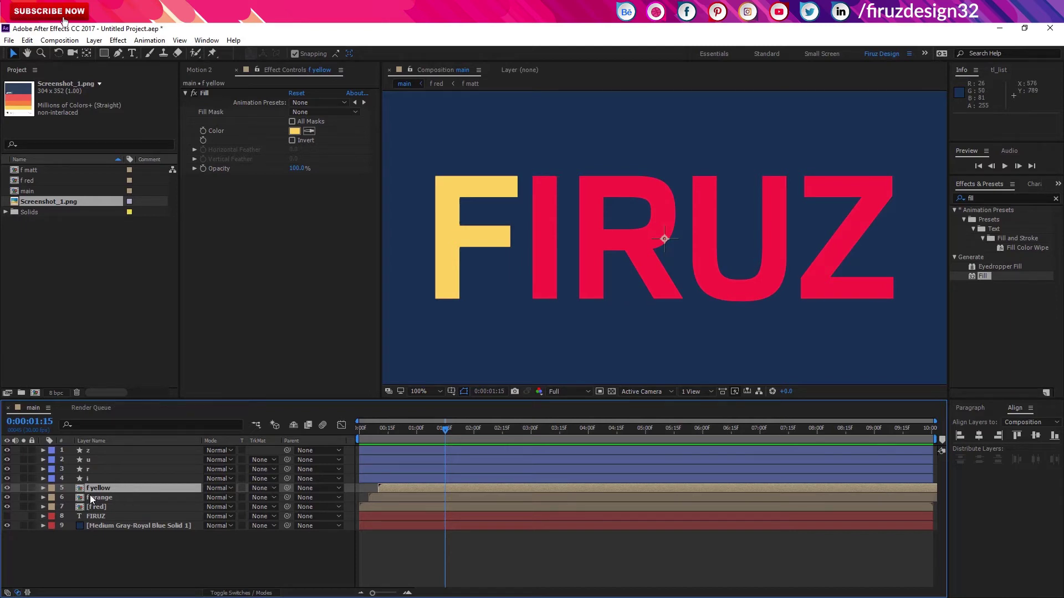
# Precompose f yellow, f orange and f red into a new composition named f full
pyautogui.click(106, 510)
pyautogui.press('ctrl+shift+c')
pyautogui.click(171, 558)
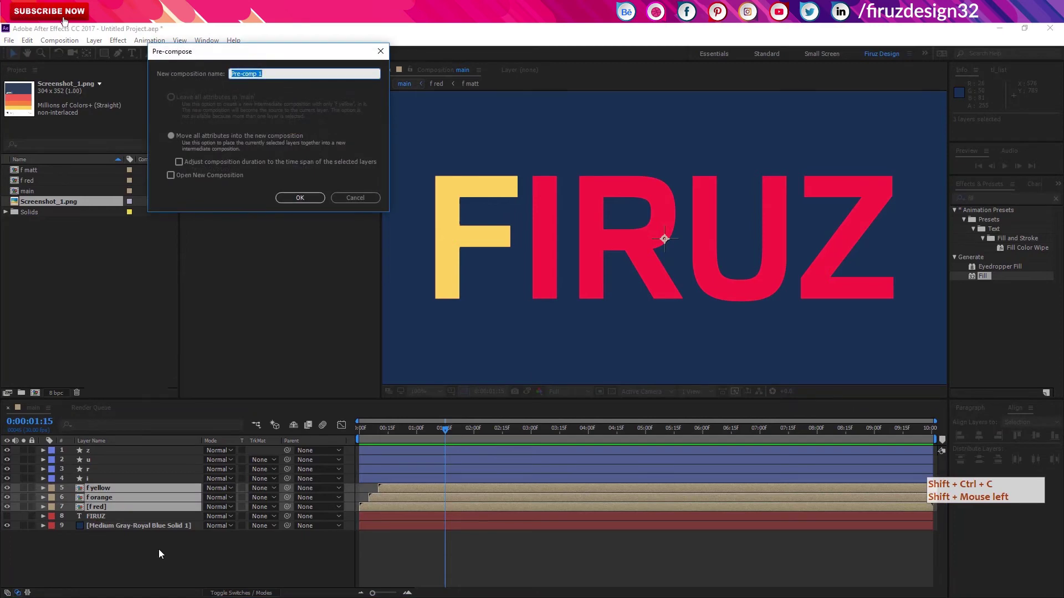
pyautogui.press('f')
pyautogui.press('space')
pyautogui.press('l')
pyautogui.press('Return')
pyautogui.click(433, 433)
# Add a composition marker at 0:00:01:10
pyautogui.press('space')
pyautogui.press('f')
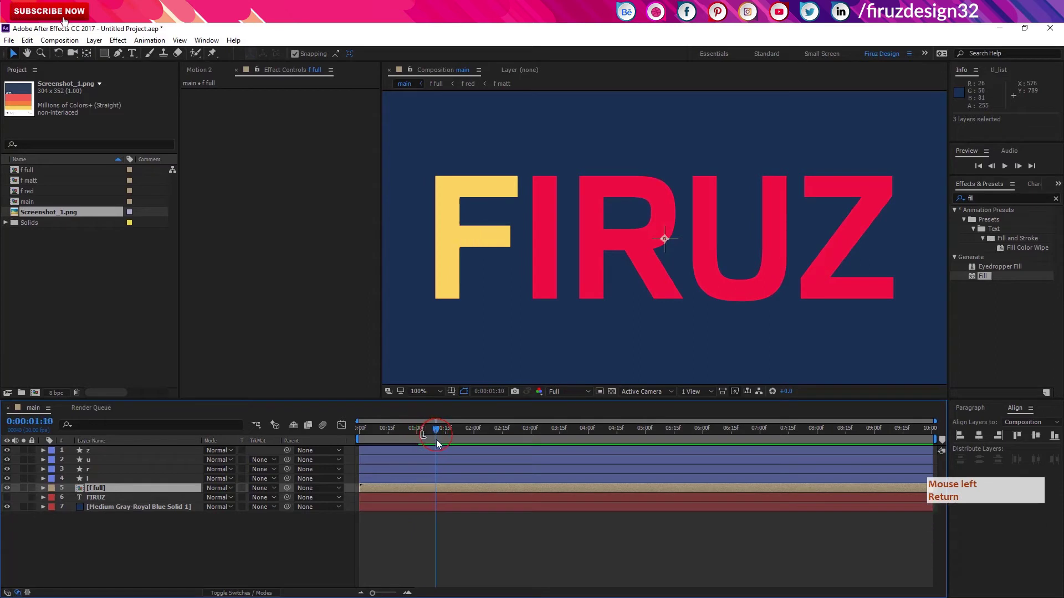
pyautogui.click(947, 442)
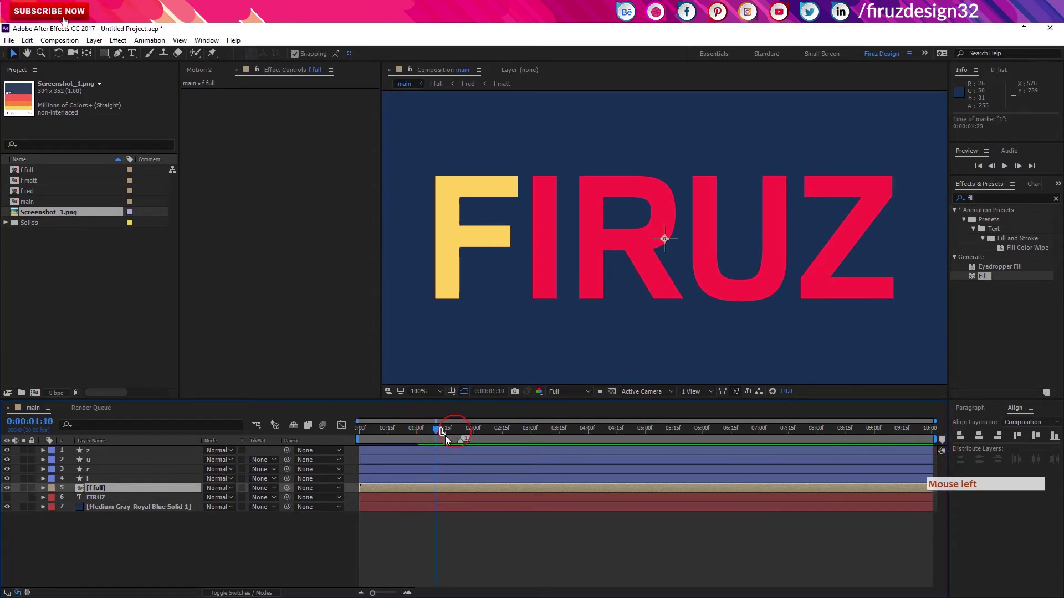
pyautogui.click(695, 460)
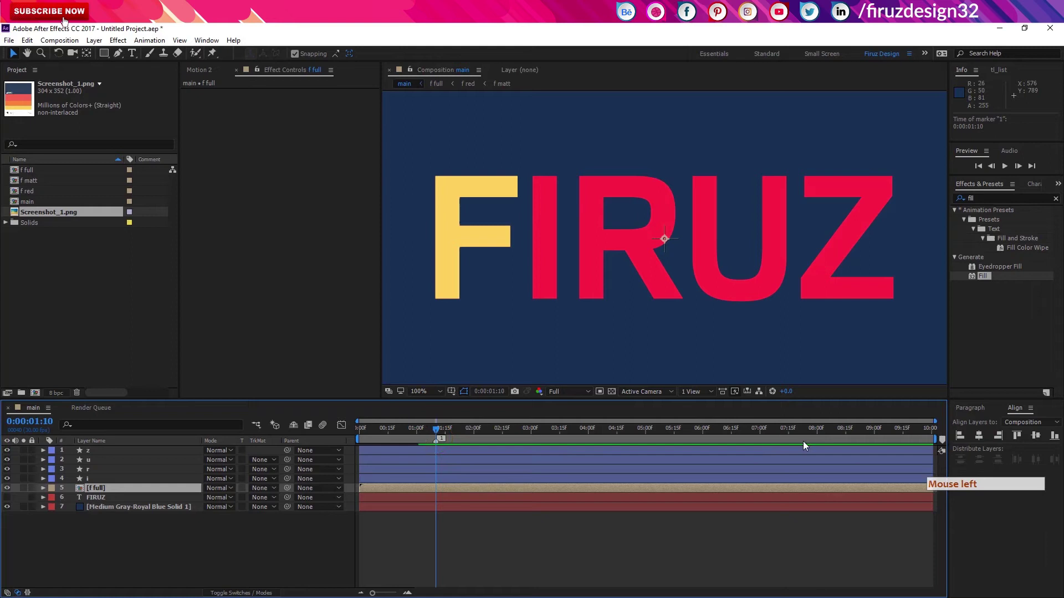
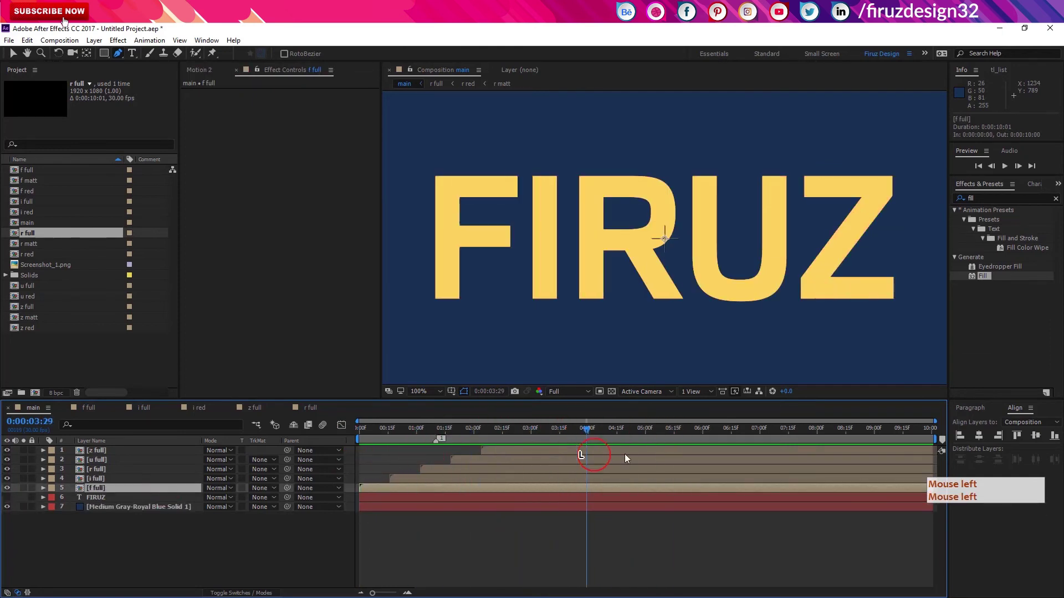
# Inspect the yellow Fill colour, cancel, return to main, scrub the FIRUZ sweep and undo the test
pyautogui.click(603, 470)
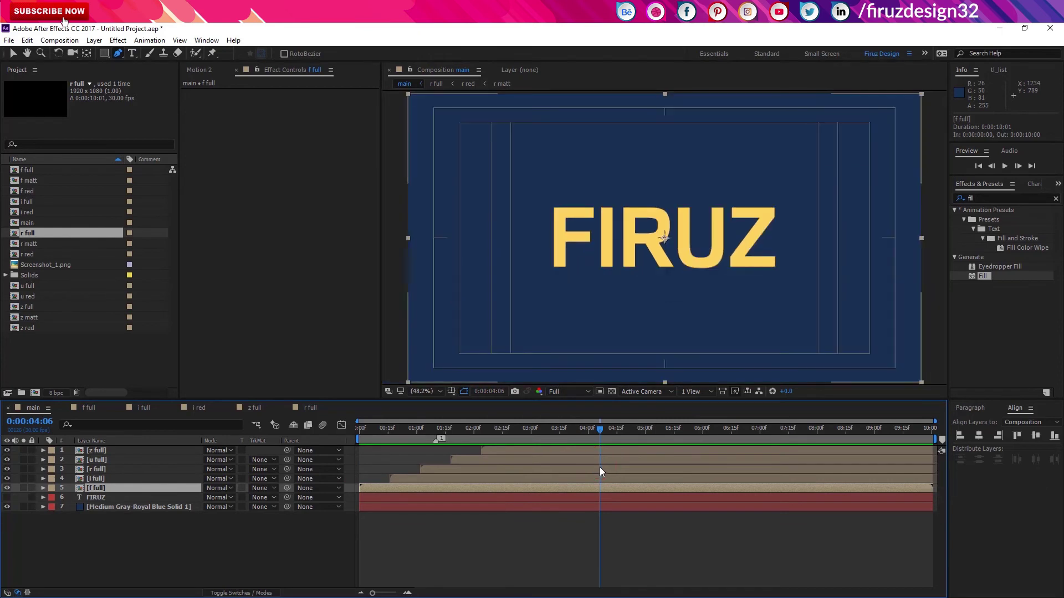
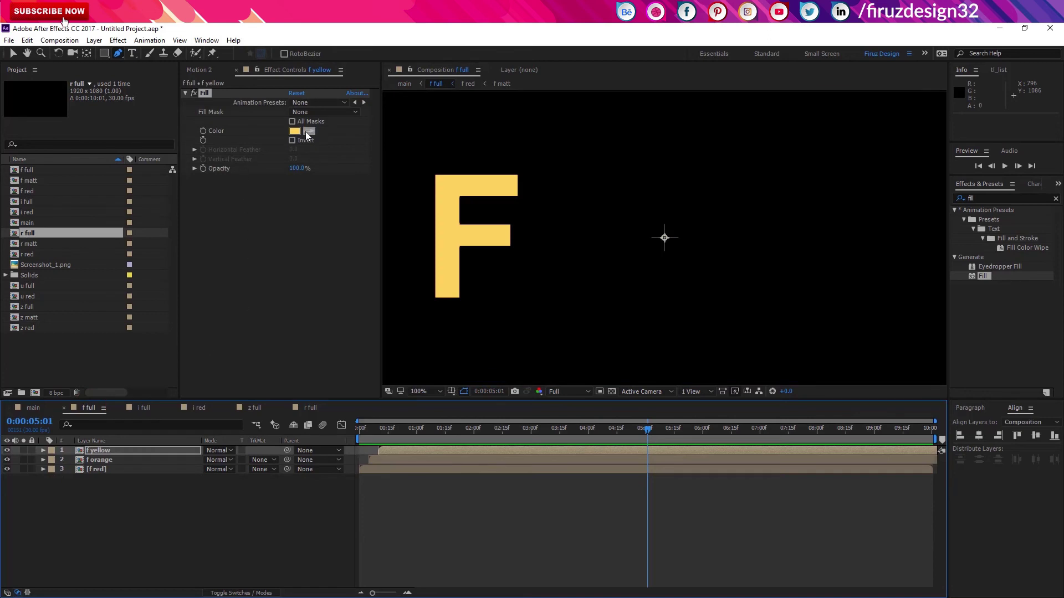
pyautogui.click(297, 137)
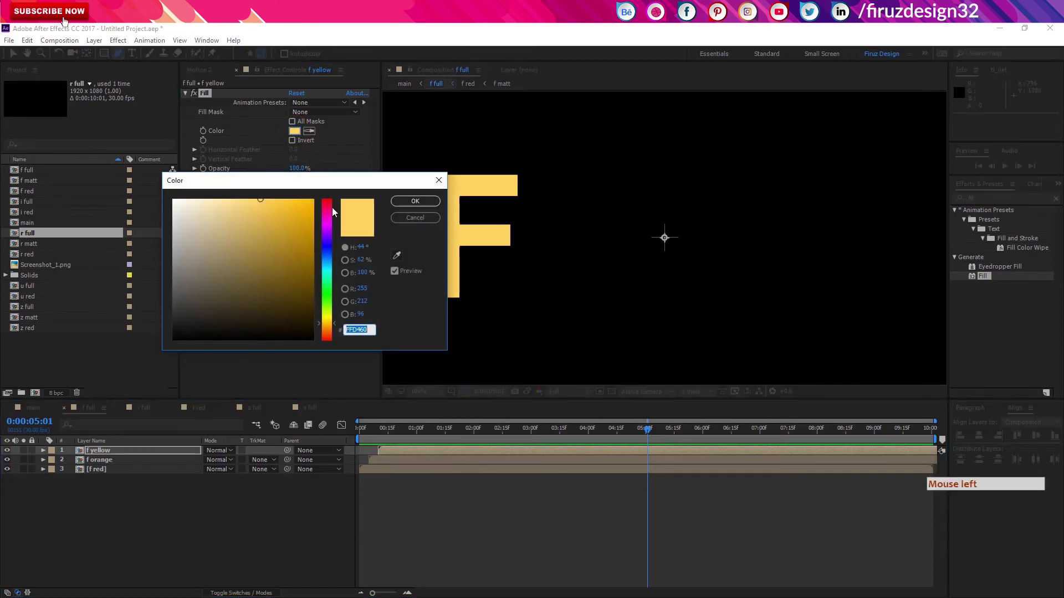
pyautogui.click(414, 204)
pyautogui.click(33, 412)
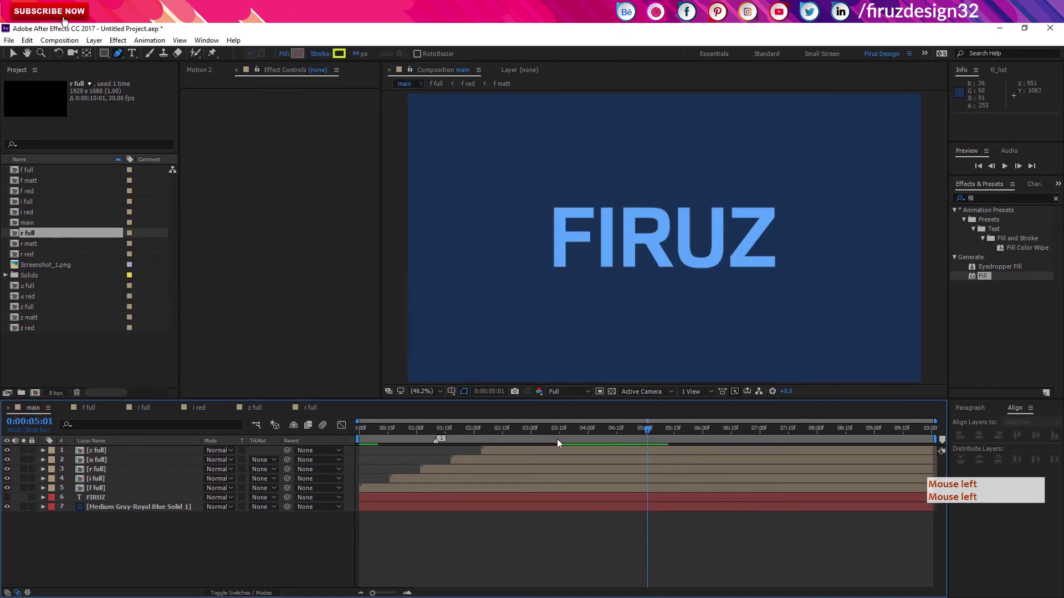
pyautogui.click(563, 437)
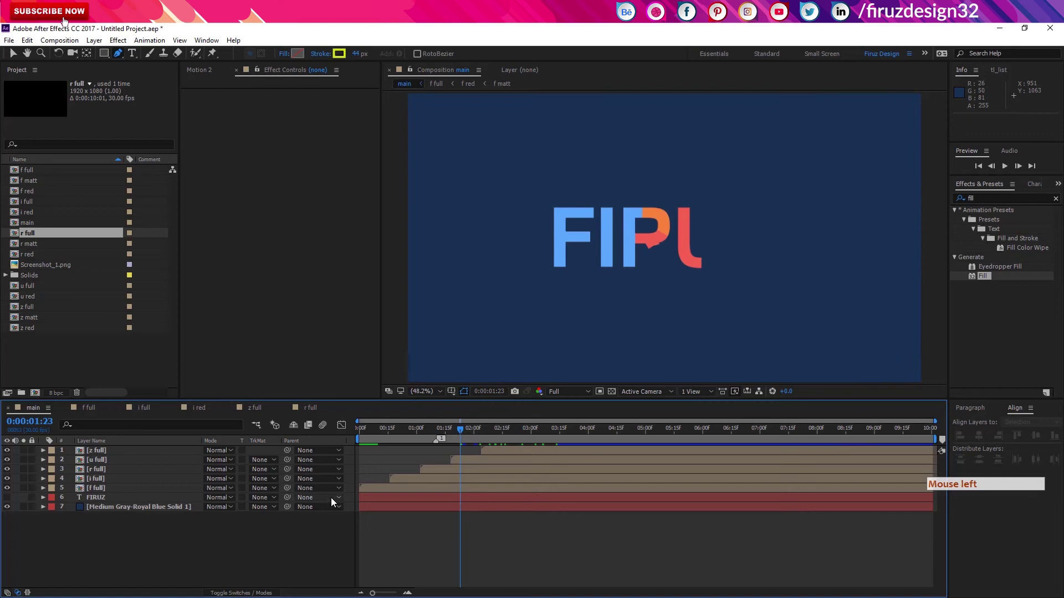
pyautogui.press('ctrl+z')
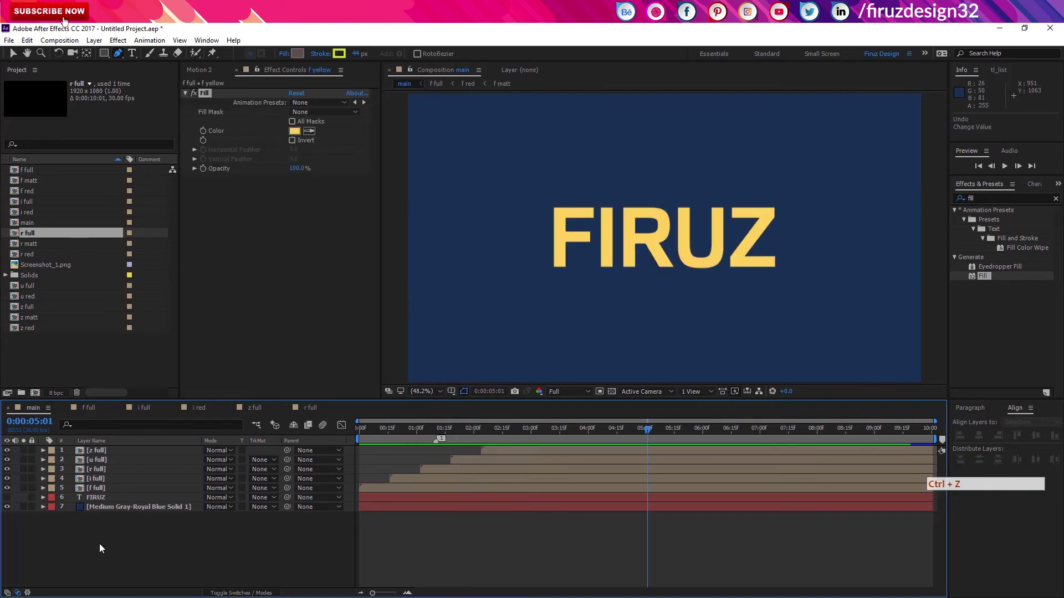
# Undo the stray change and add a new layer to the main composition
pyautogui.press('ctrl+z')
pyautogui.rightClick(103, 547)
pyautogui.press('ctrl+z')
pyautogui.rightClick(154, 438)
pyautogui.press('ctrl+z')
pyautogui.rightClick(155, 446)
pyautogui.click(154, 446)
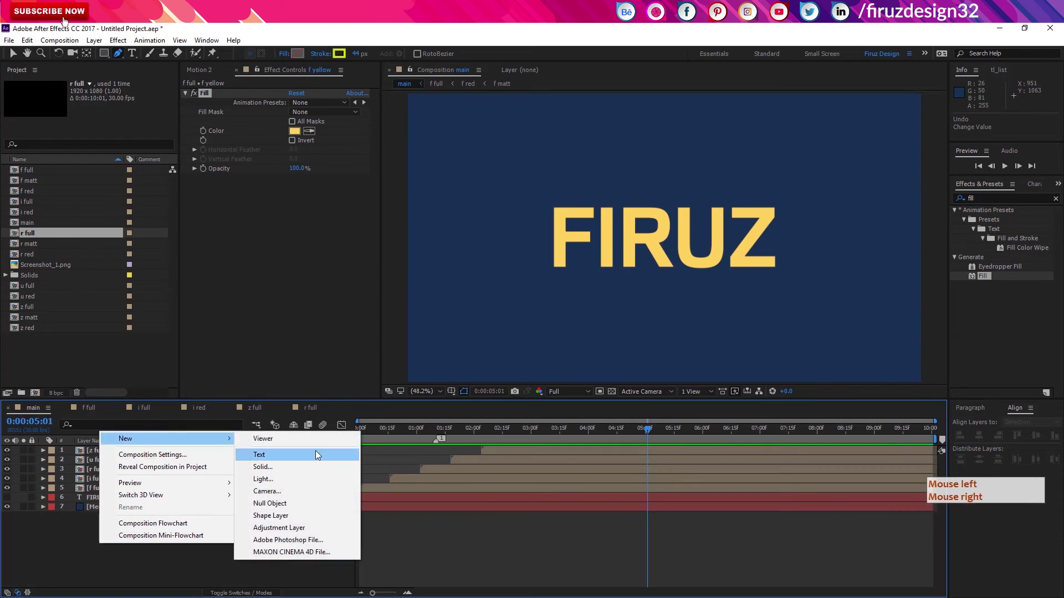
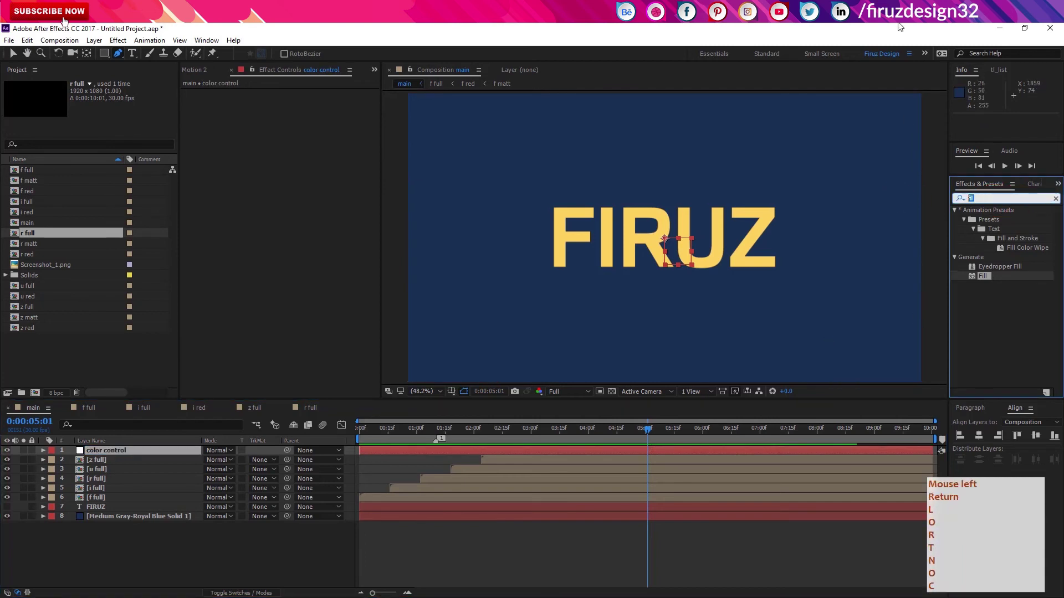
# Name the layer color control and give it three Color Control effects set to red
pyautogui.write('t')
pyautogui.press('Return')
pyautogui.click(901, 25)
pyautogui.press('Return')
pyautogui.click(901, 25)
pyautogui.click(901, 25)
pyautogui.press('space')
pyautogui.press('space')
pyautogui.press('space')
pyautogui.press('space')
pyautogui.click(1005, 226)
pyautogui.doubleClick(1006, 225)
pyautogui.doubleClick(1006, 226)
pyautogui.click(1005, 226)
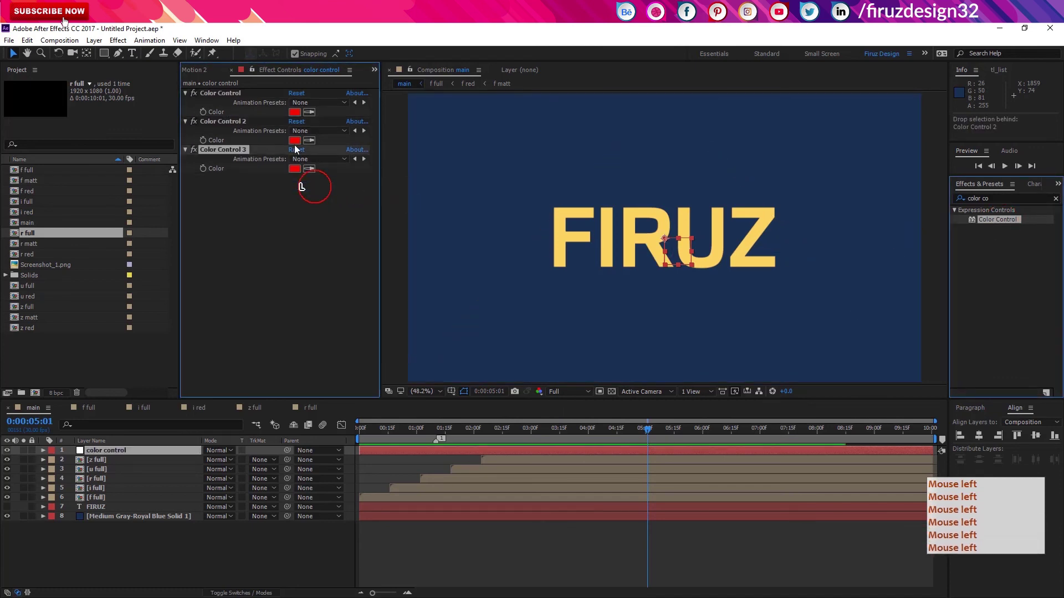
# Lock the Effect Controls panel on the master colours and look in the View menu for another panel
pyautogui.click(235, 100)
pyautogui.press('Return')
pyautogui.press('Return')
pyautogui.press('Return')
pyautogui.click(294, 231)
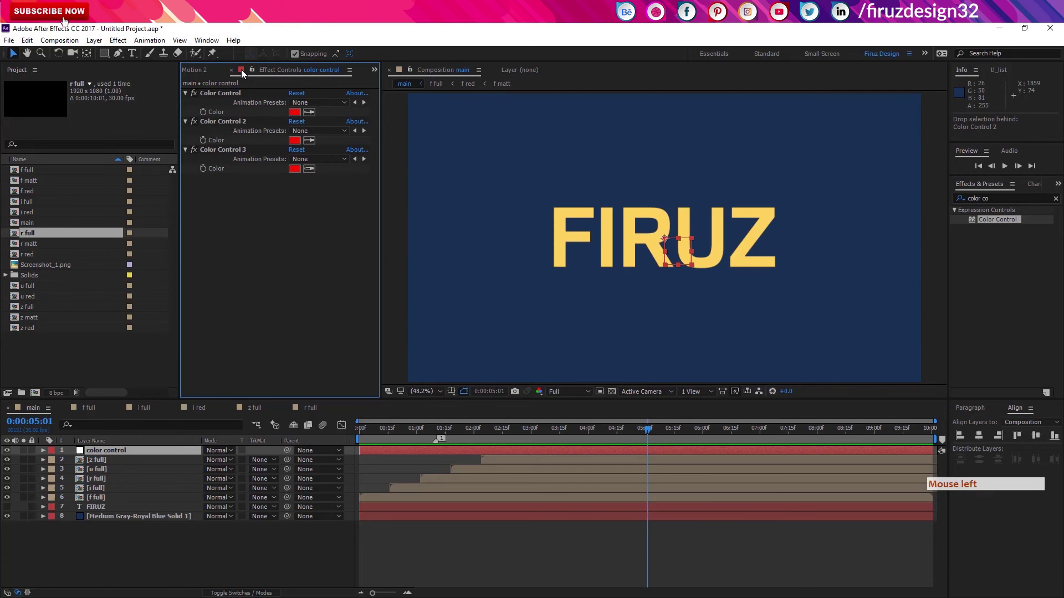
pyautogui.click(254, 72)
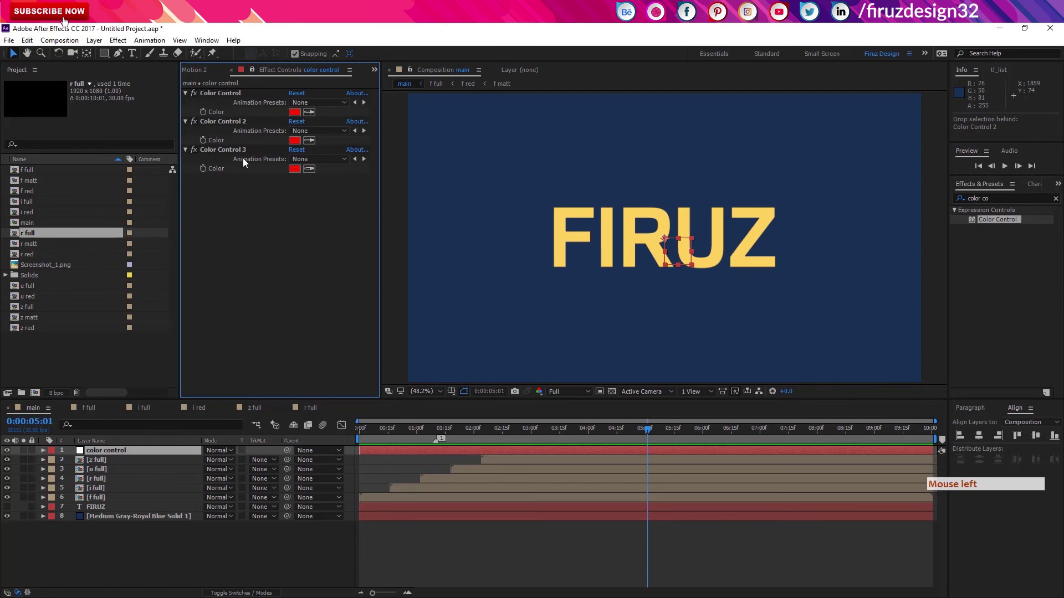
pyautogui.click(185, 39)
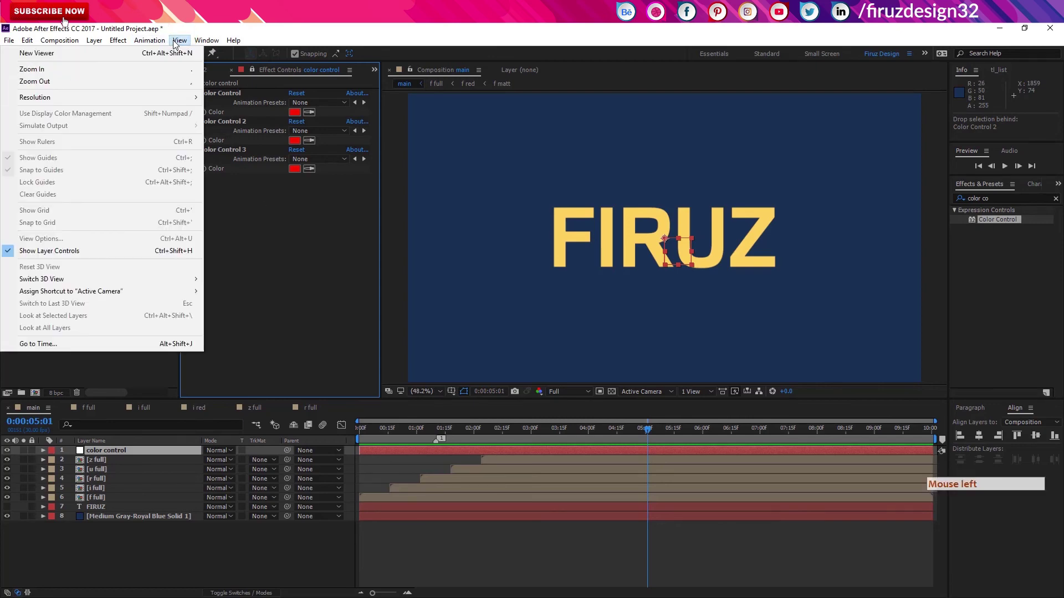
# In f full, link the f red Fill colour by expression to the first master Color Control
pyautogui.click(173, 57)
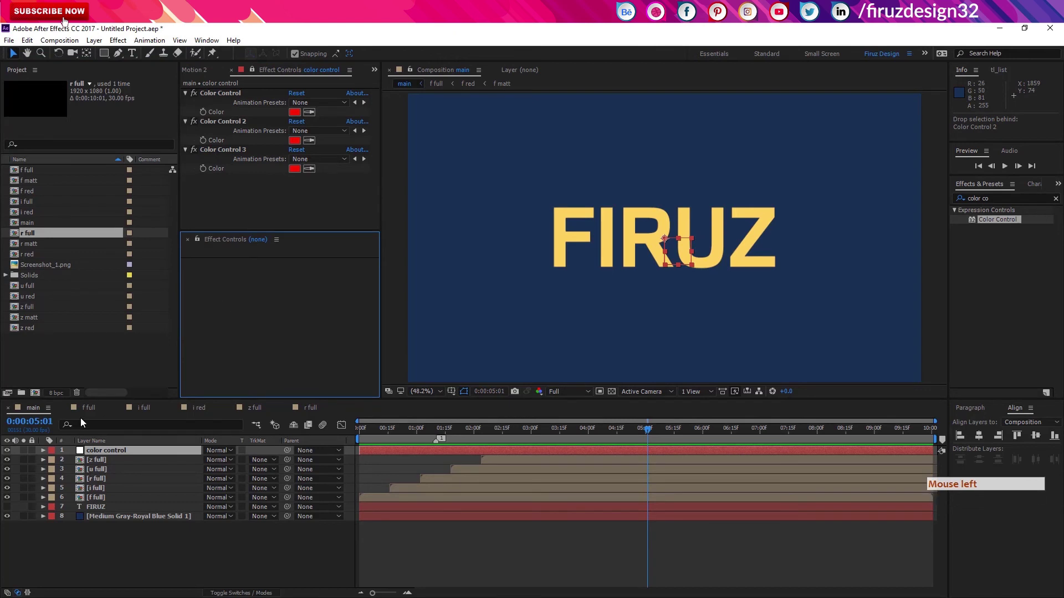
pyautogui.click(91, 412)
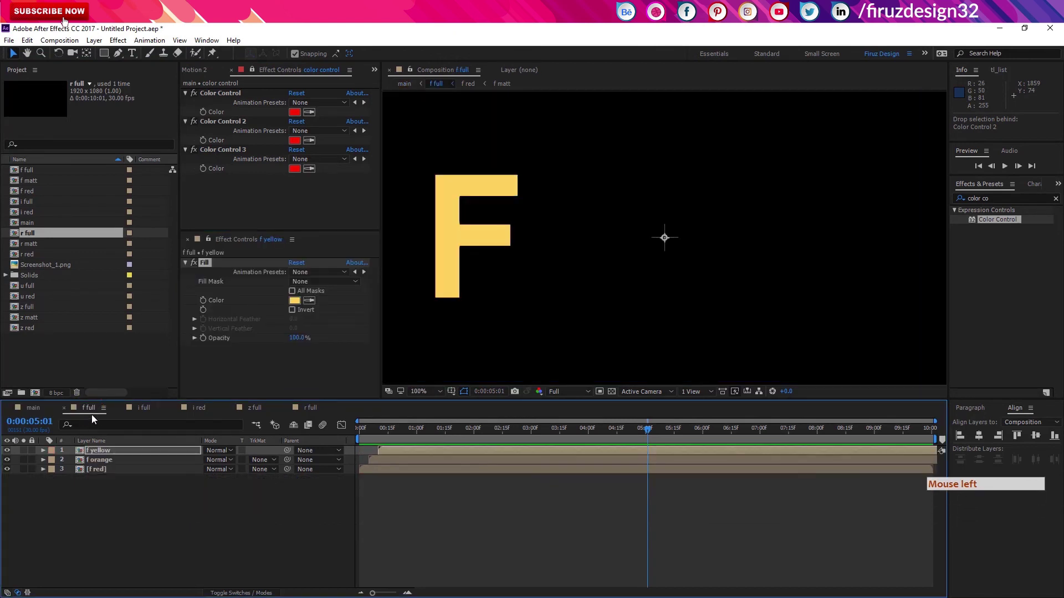
pyautogui.click(115, 472)
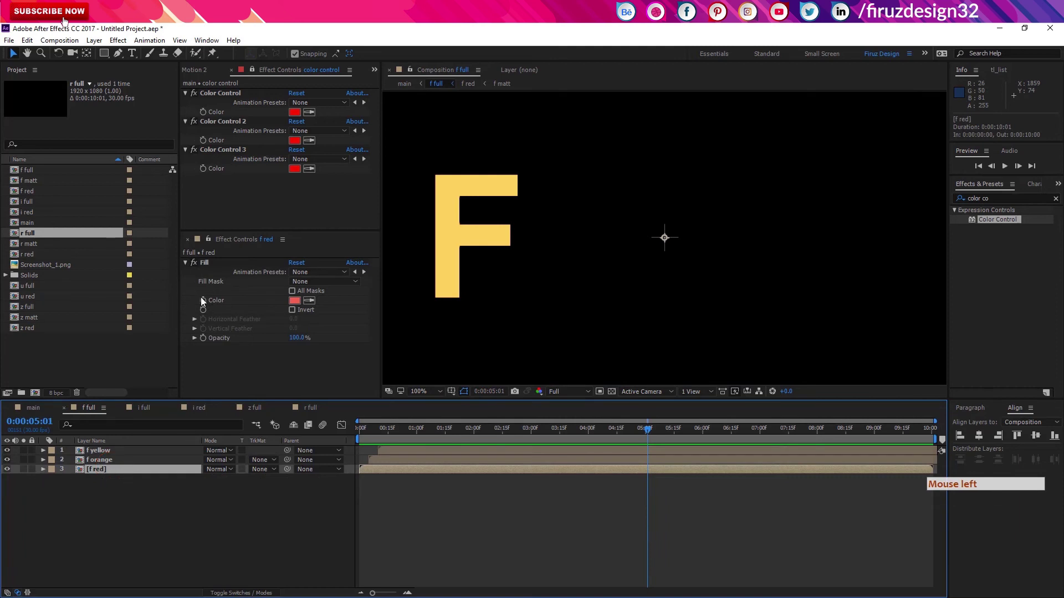
pyautogui.click(204, 306)
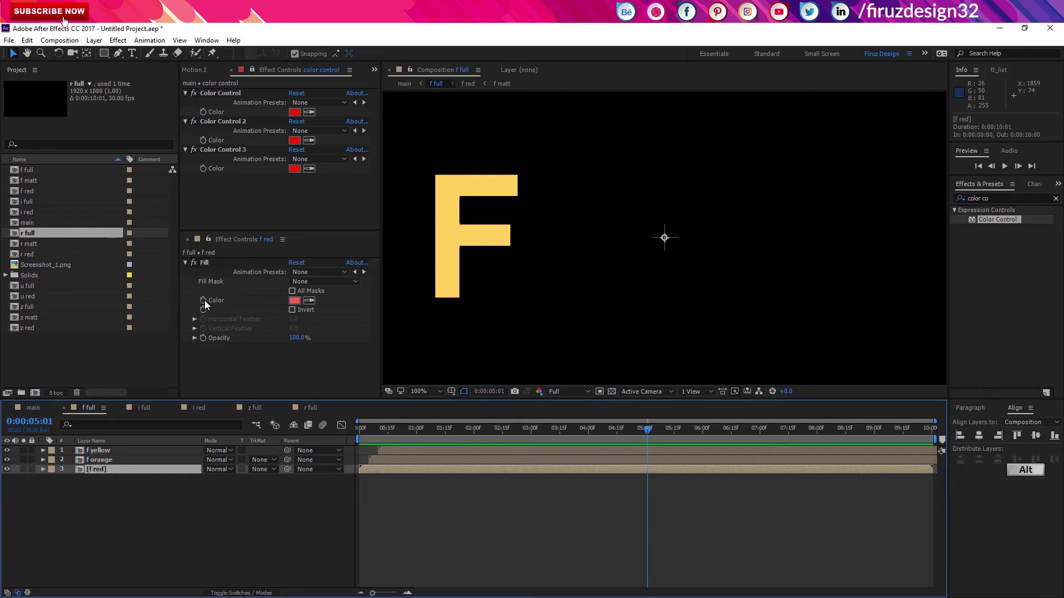
pyautogui.click(208, 306)
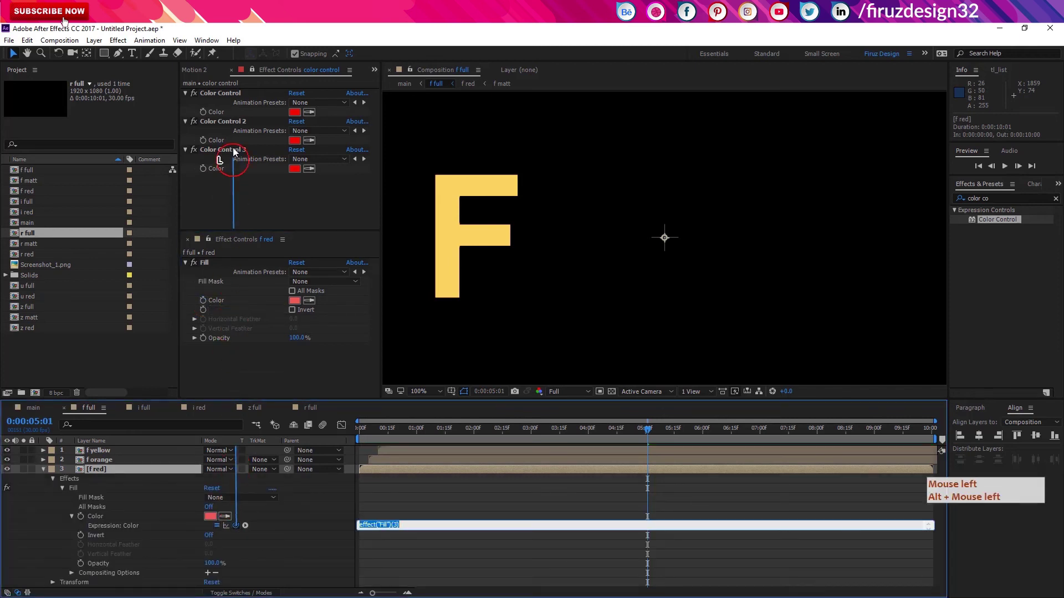
pyautogui.click(237, 118)
pyautogui.click(555, 566)
pyautogui.click(426, 548)
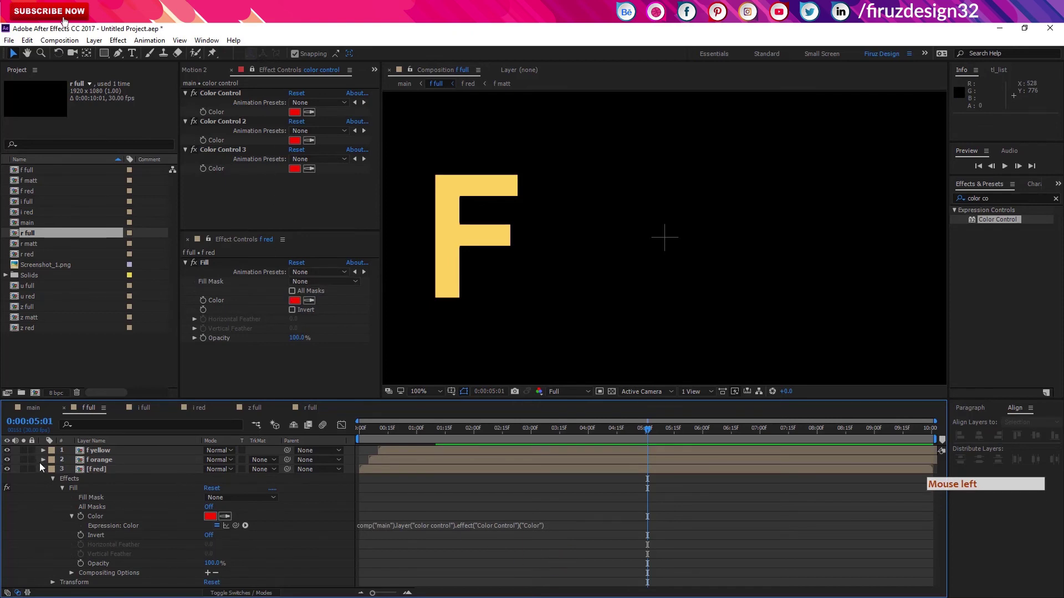
# Link the f orange Fill colour by expression to Color Control 2
pyautogui.click(45, 476)
pyautogui.click(106, 464)
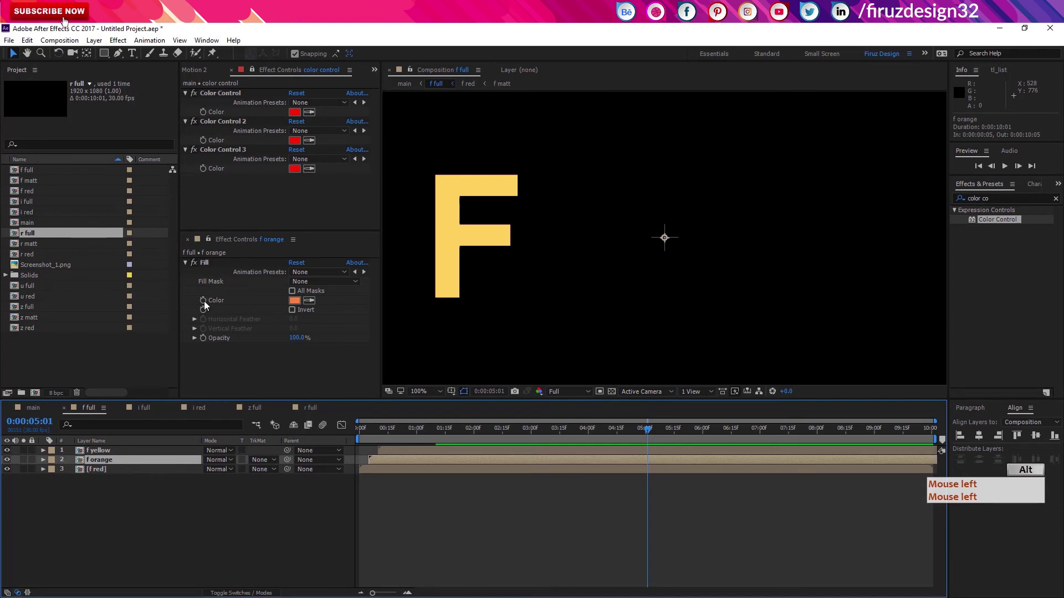
pyautogui.doubleClick(207, 304)
pyautogui.doubleClick(238, 516)
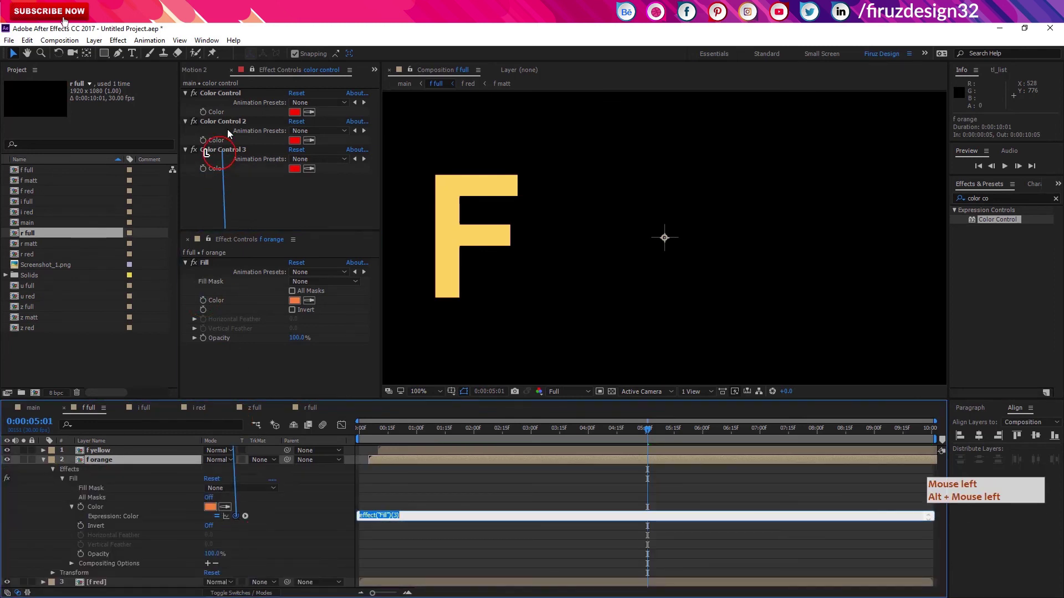
pyautogui.doubleClick(346, 526)
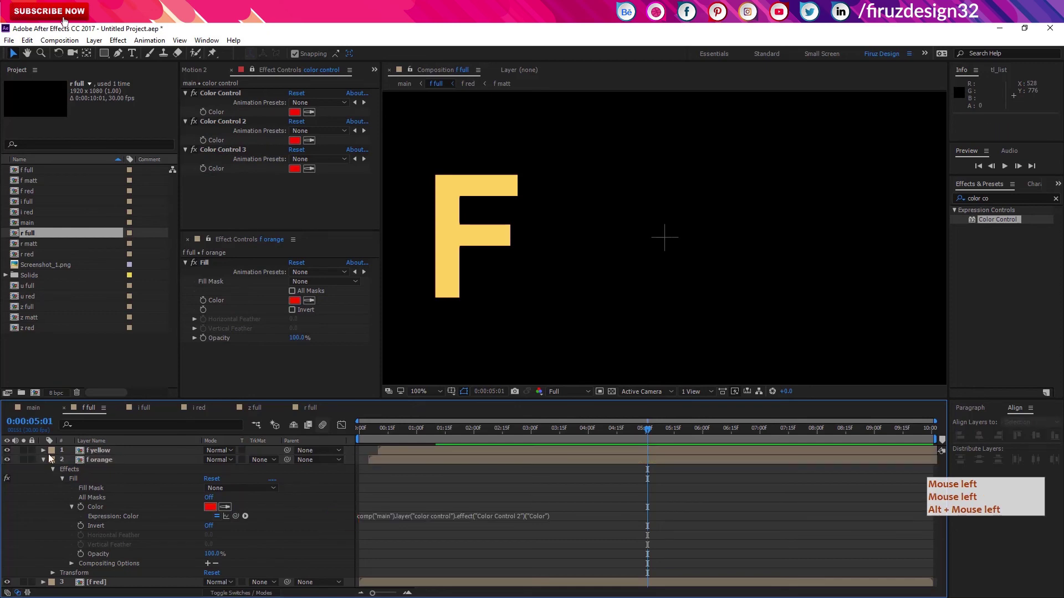
pyautogui.click(44, 467)
# Link the f yellow Fill colour by expression to Color Control 3
pyautogui.click(117, 451)
pyautogui.click(204, 301)
pyautogui.click(239, 492)
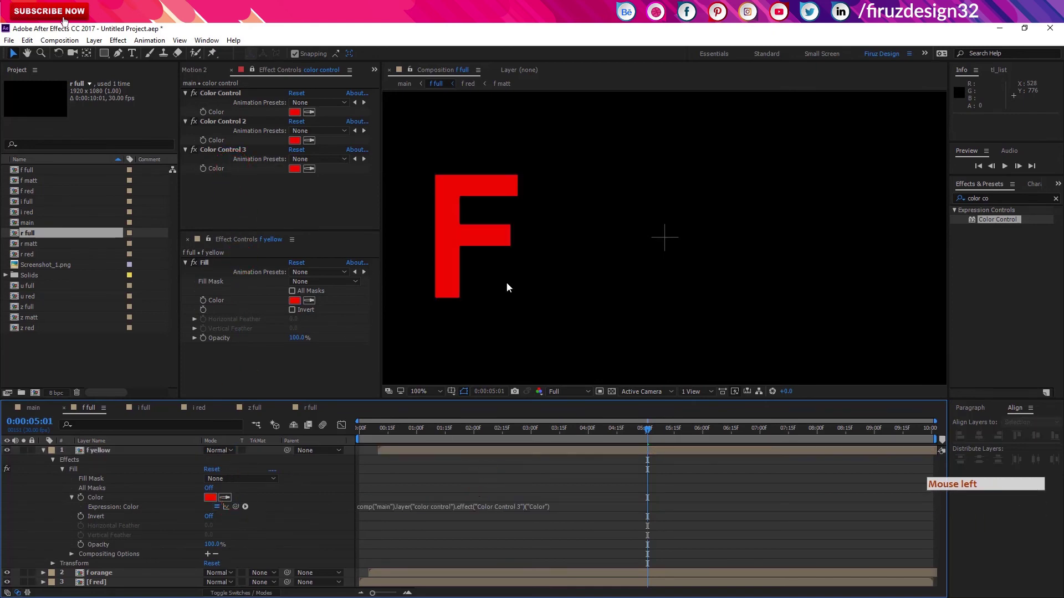
pyautogui.click(480, 434)
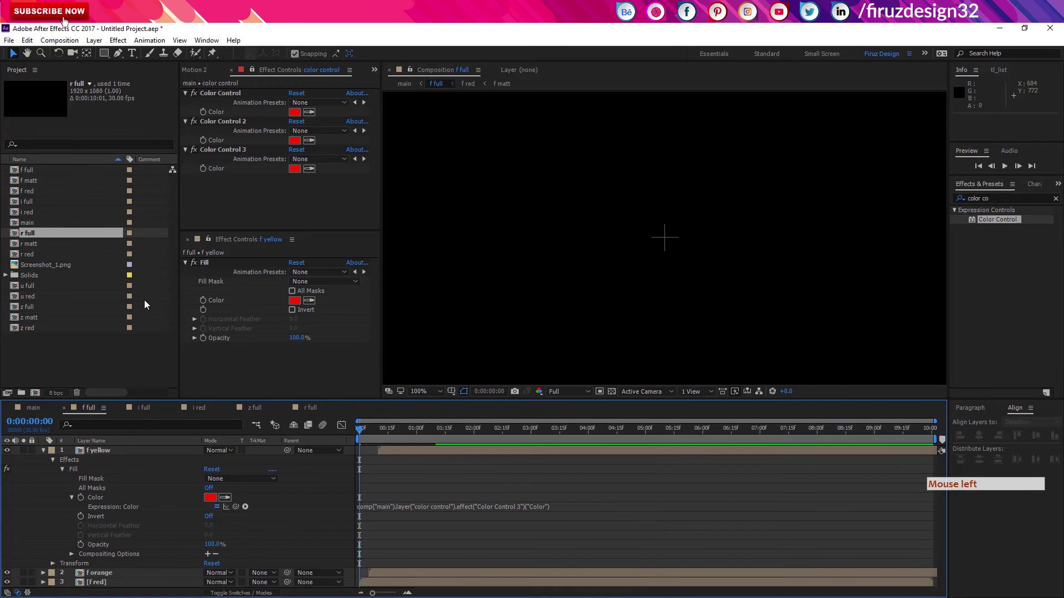
# Sample the palette's orange and yellow from Screenshot_1.png into Color Controls 2 and 3, then return to main
pyautogui.click(53, 271)
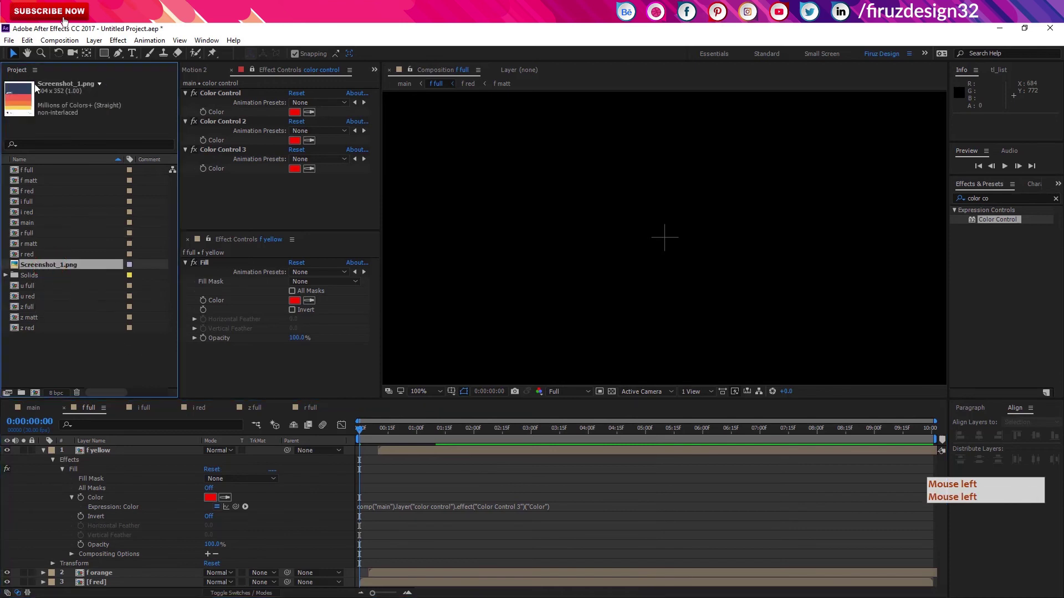
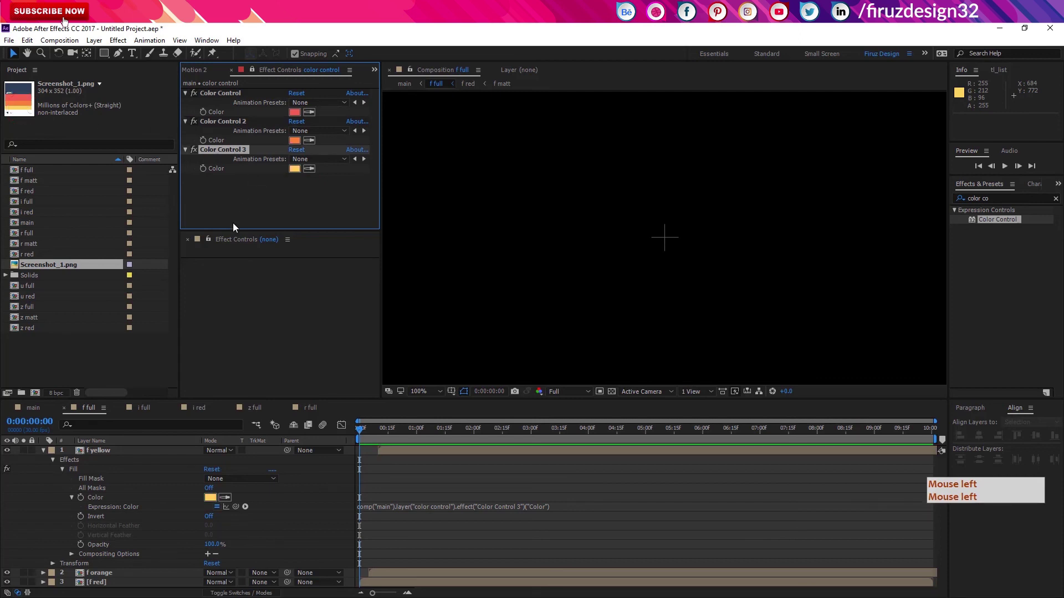
pyautogui.click(257, 73)
pyautogui.click(186, 242)
pyautogui.click(189, 244)
pyautogui.click(36, 415)
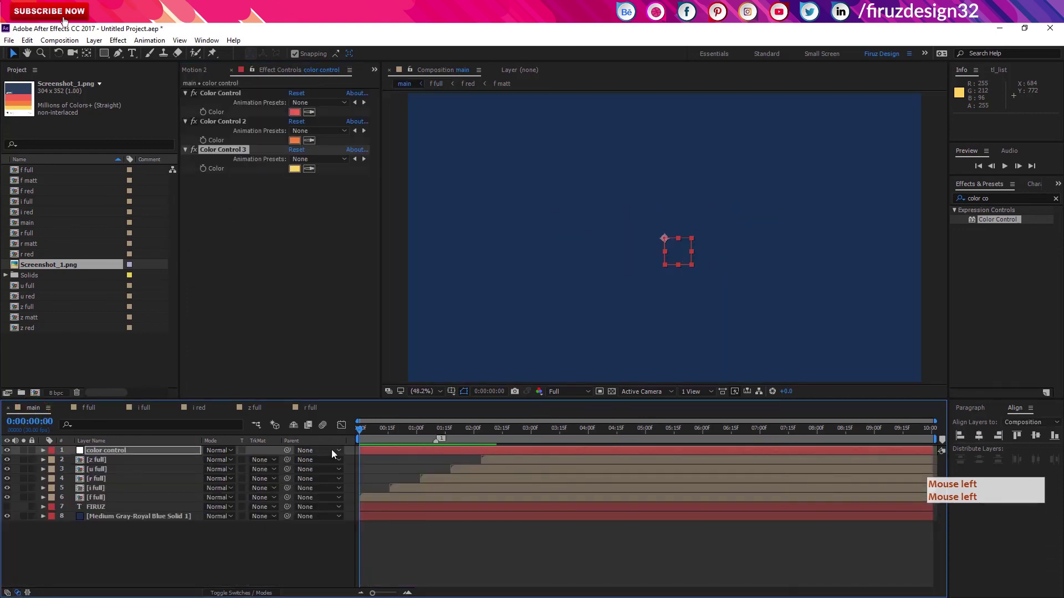
pyautogui.click(172, 457)
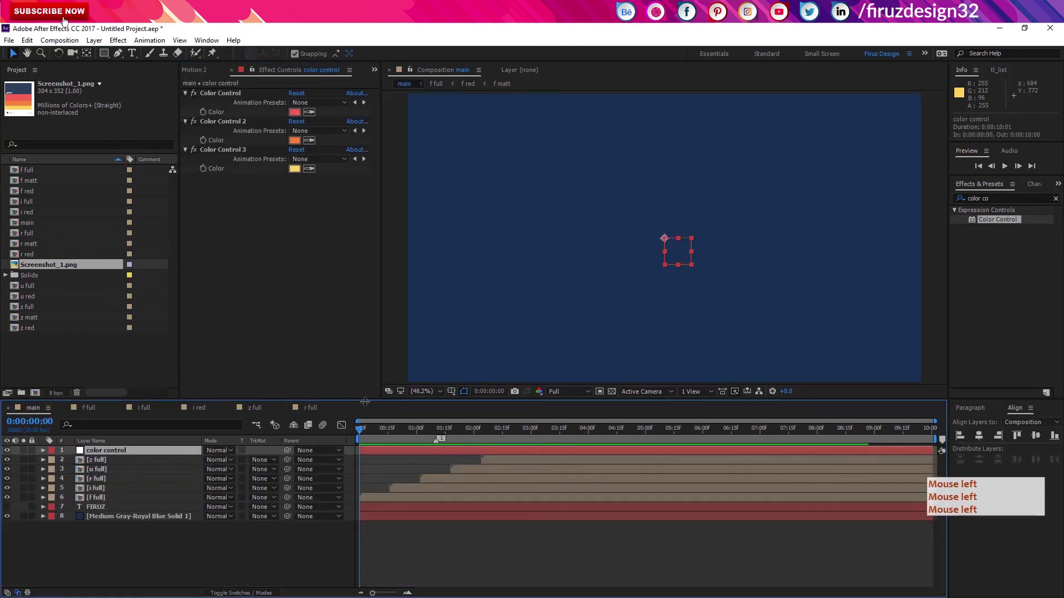
pyautogui.click(386, 434)
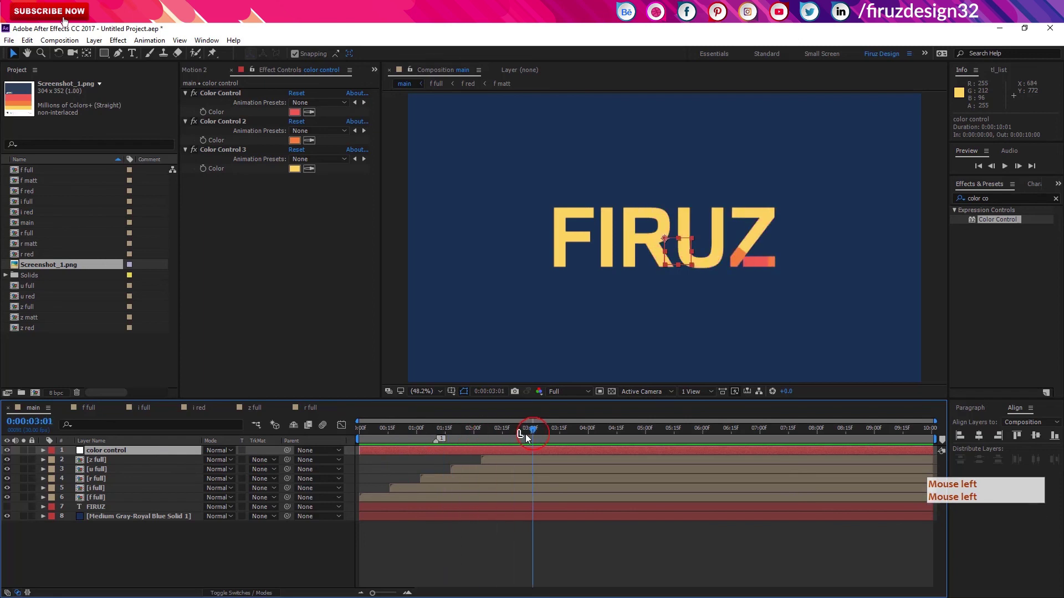
pyautogui.click(560, 444)
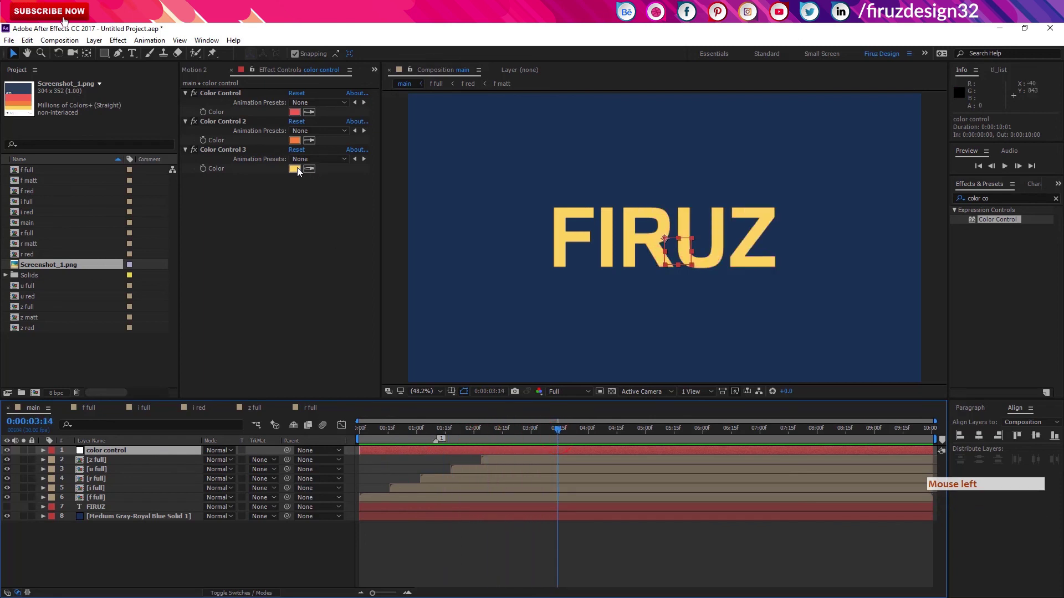
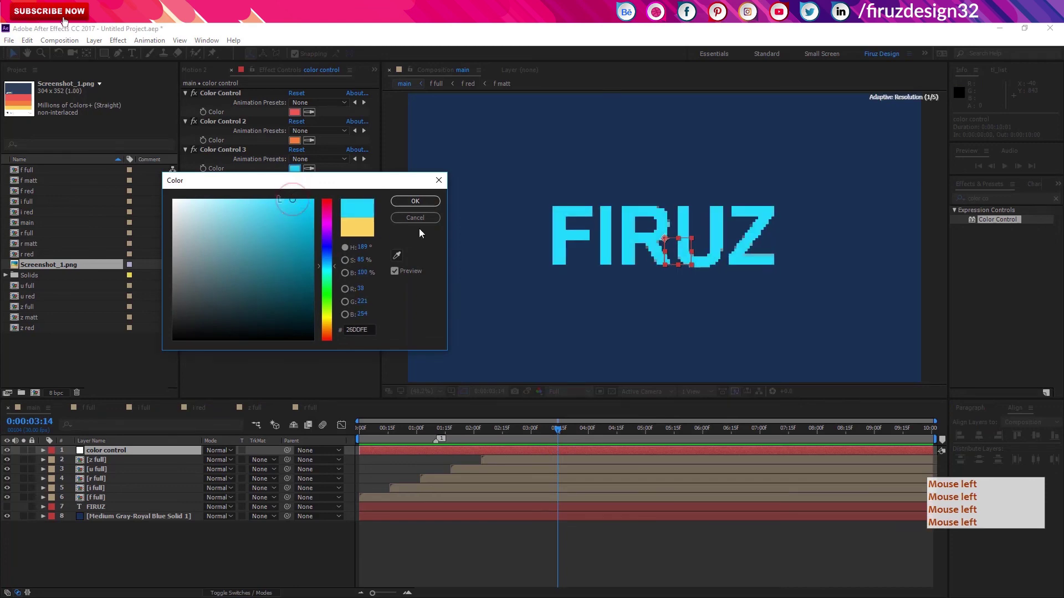
pyautogui.doubleClick(428, 207)
pyautogui.click(302, 148)
pyautogui.click(330, 283)
pyautogui.click(410, 203)
pyautogui.click(297, 116)
pyautogui.click(329, 237)
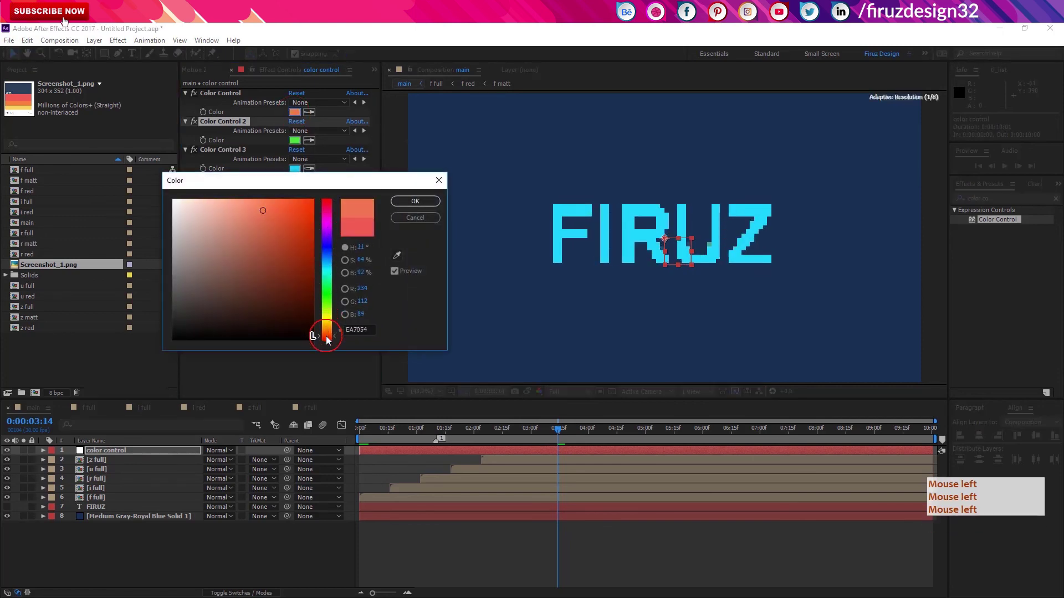
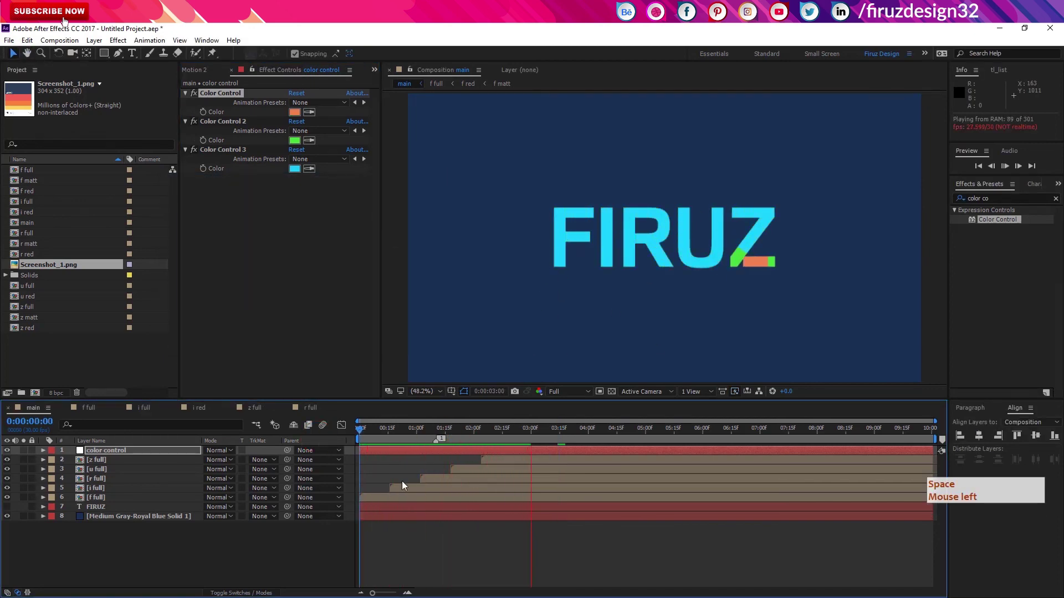
pyautogui.click(470, 433)
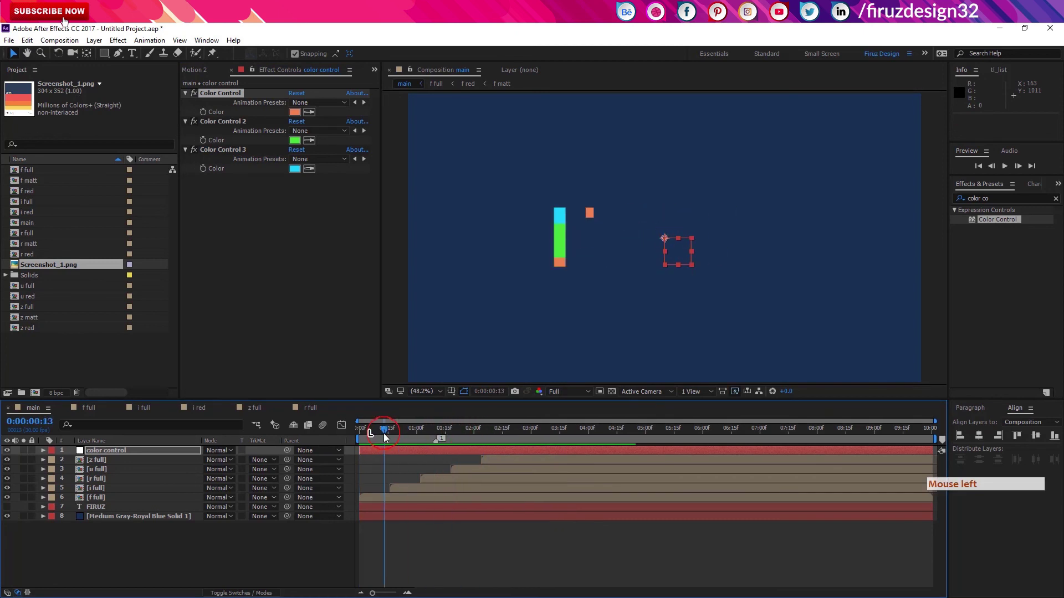
pyautogui.press('ctrl+z')
pyautogui.click(387, 441)
pyautogui.press('ctrl+z')
pyautogui.click(387, 439)
pyautogui.press('ctrl+z')
pyautogui.press('ctrl+z')
pyautogui.press('ctrl+z')
pyautogui.press('ctrl+shift+z')
pyautogui.click(418, 438)
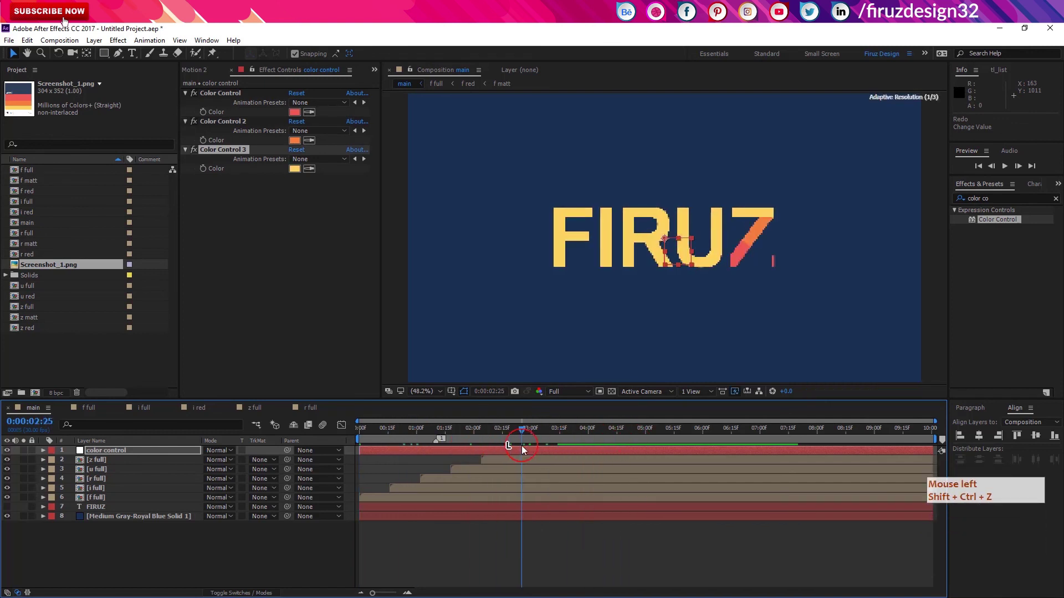
pyautogui.click(525, 448)
pyautogui.click(524, 449)
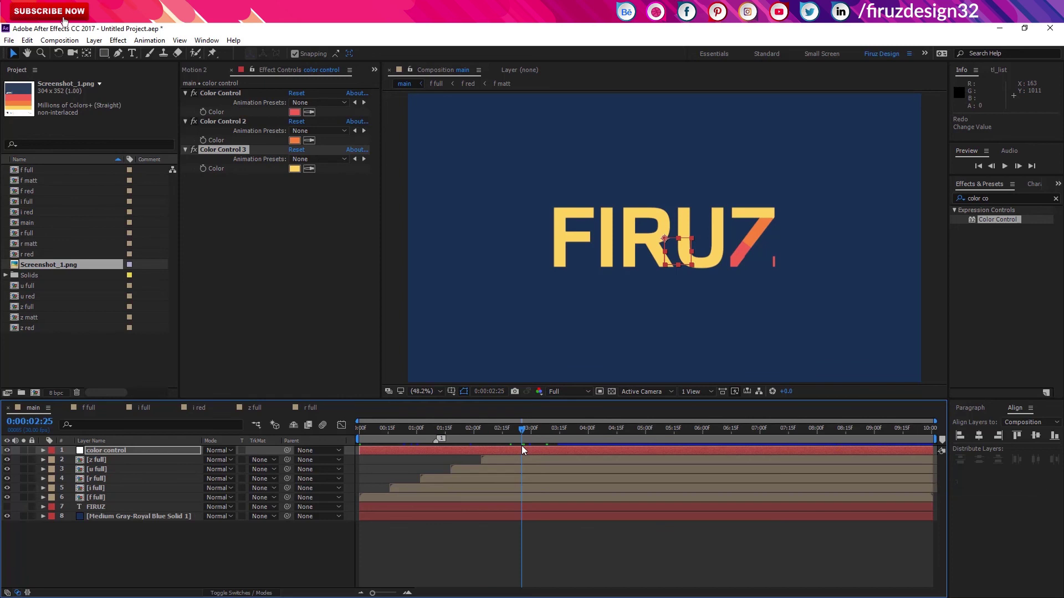
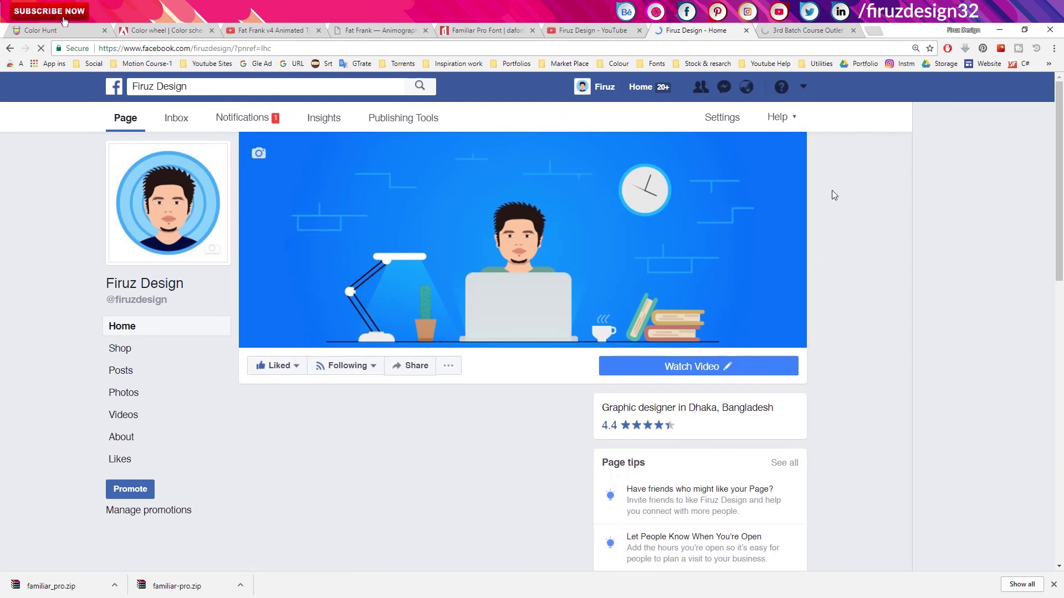
# Switch Chrome to the 3rd Batch Course Outlet Google Docs tab
pyautogui.click(796, 25)
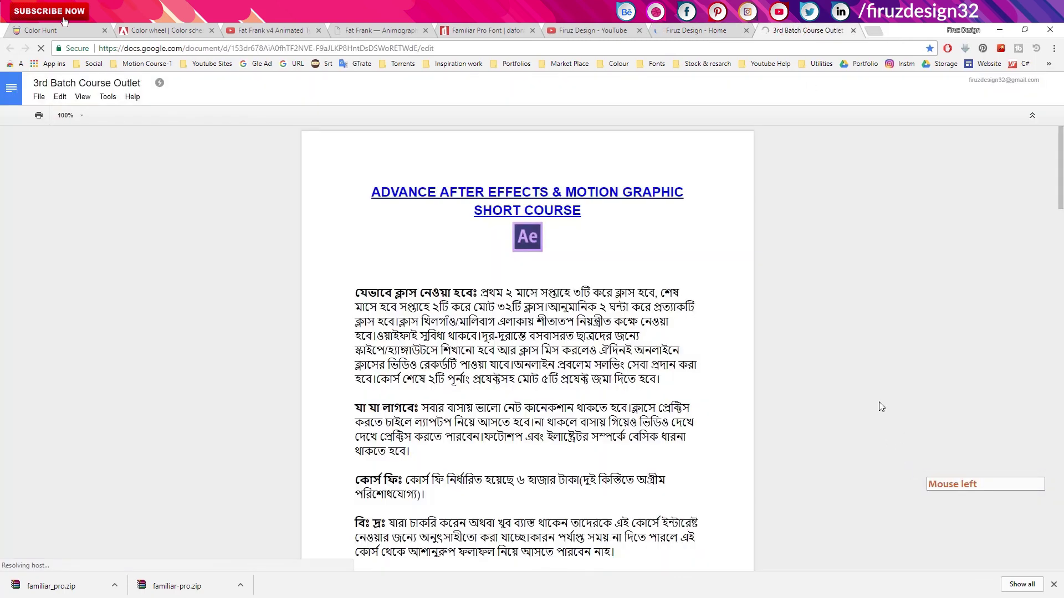